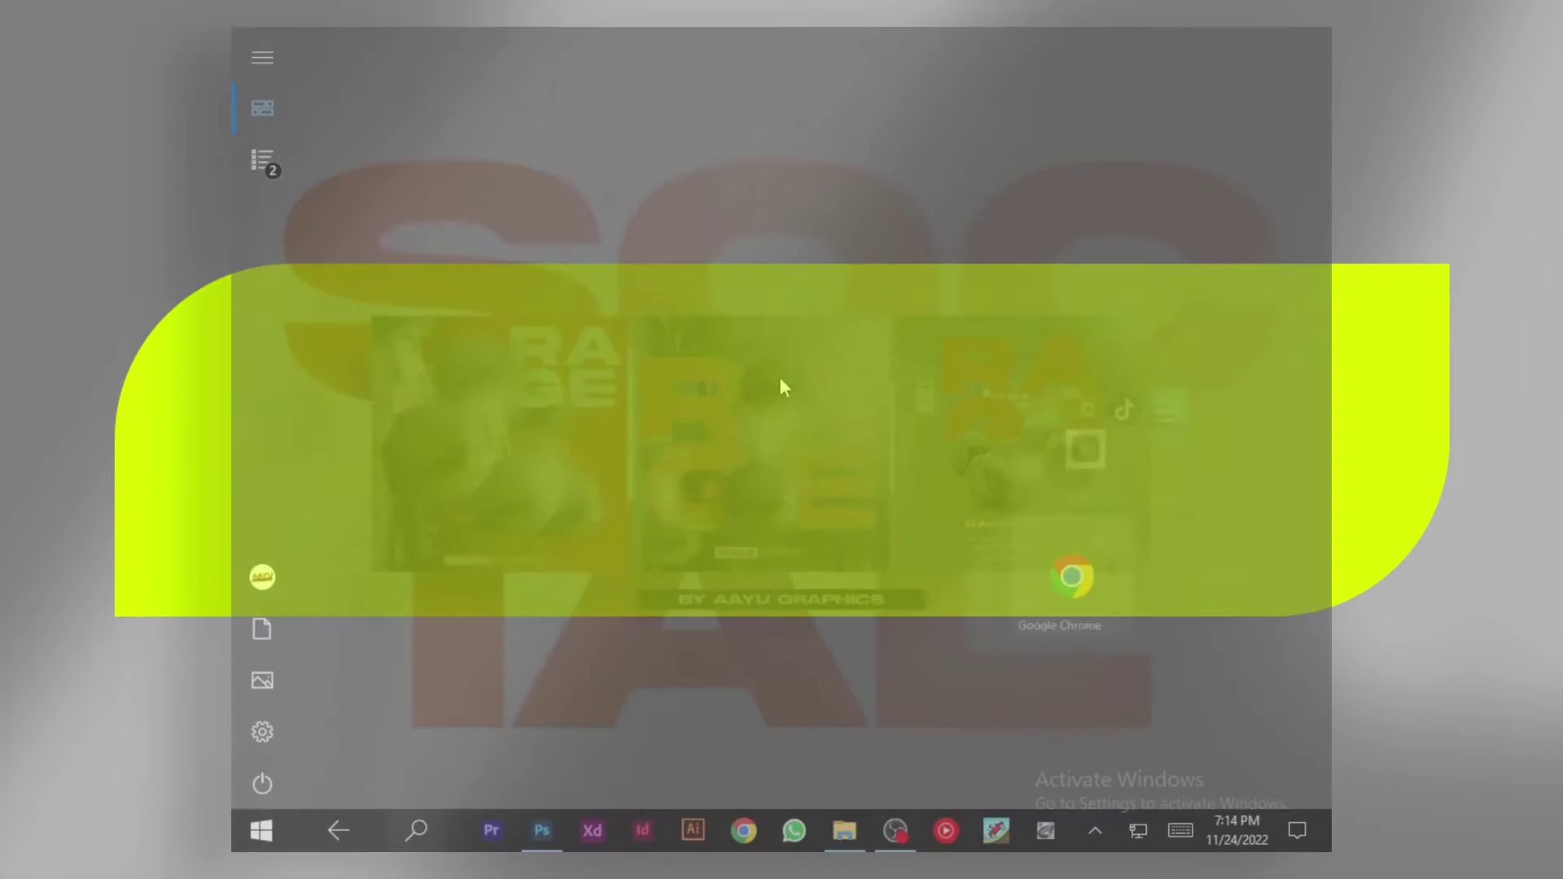
# Step: Launch Photoshop from the taskbar and reach the Home screen with Recent files
pyautogui.click(538, 841)
pyautogui.click(538, 841)
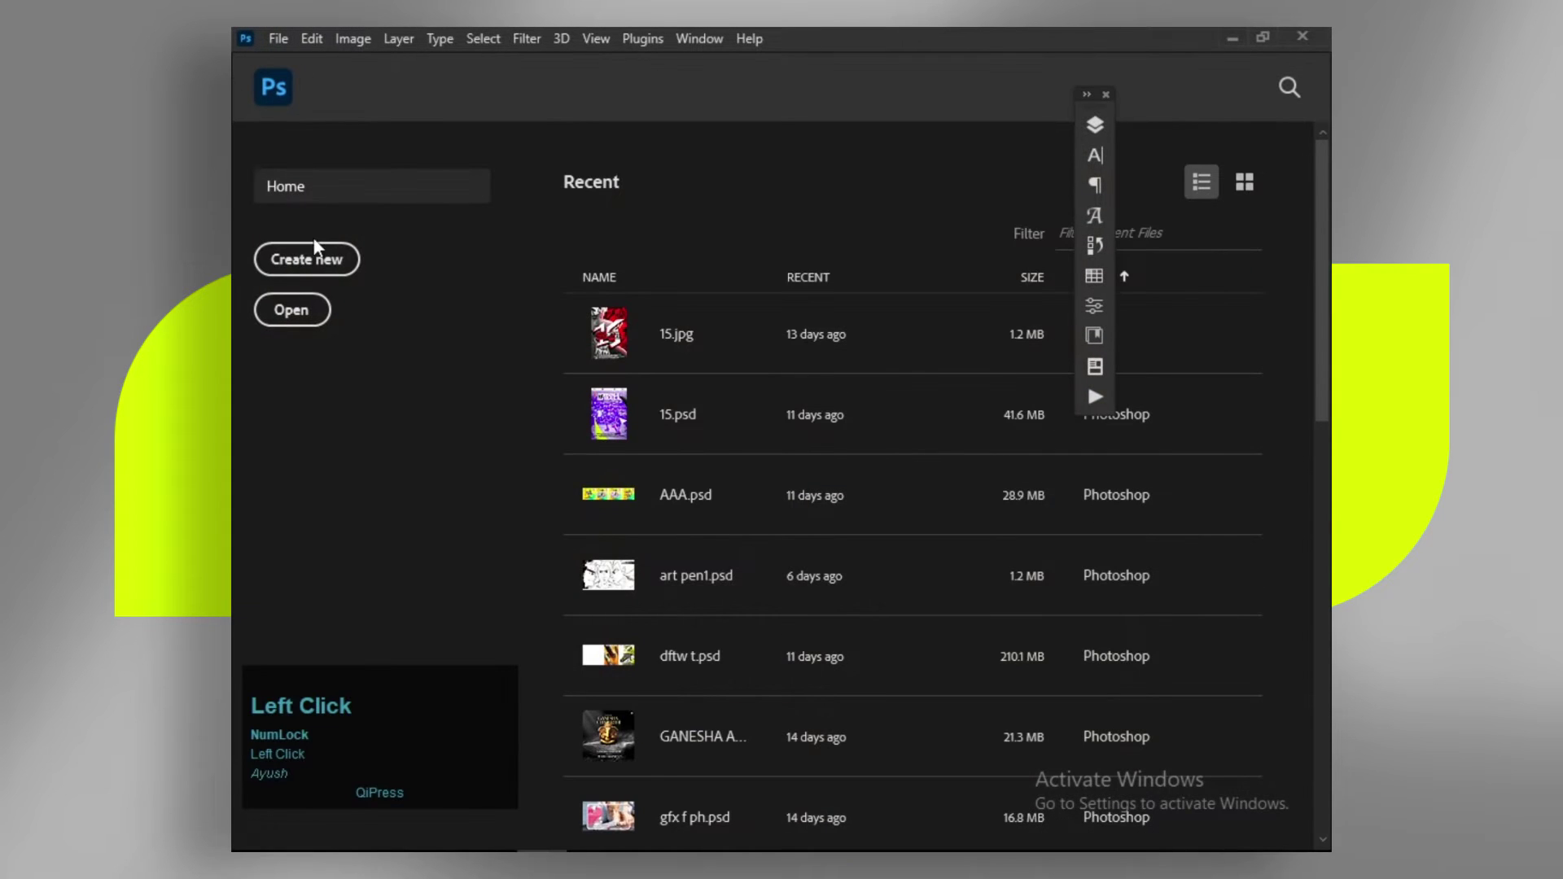
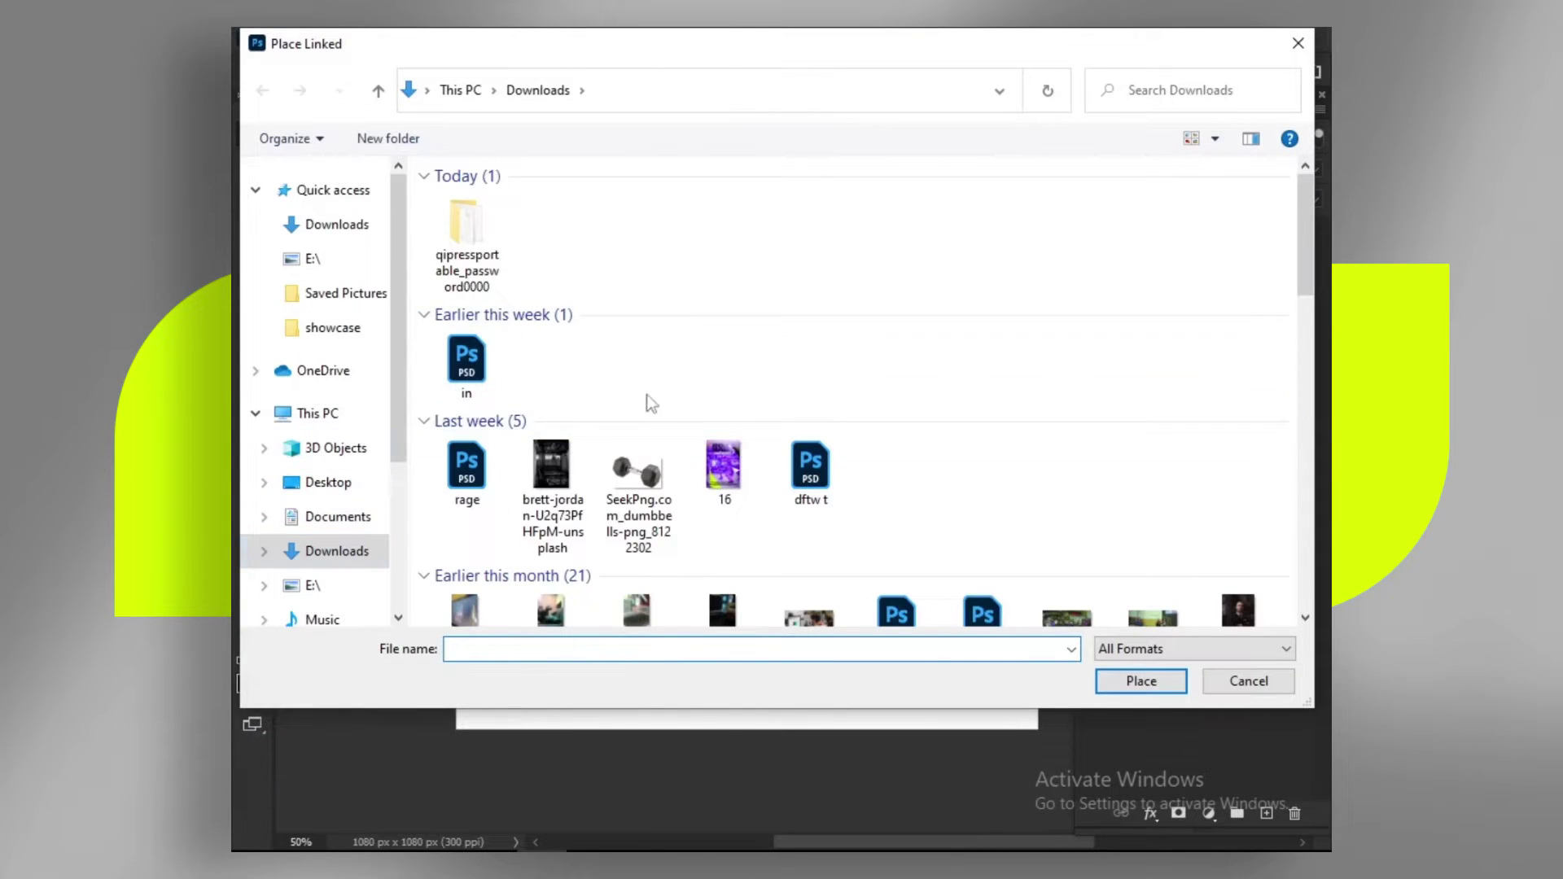
# Step: Place the brett-jordan gym photo into the new 1080×1080 artboard document
pyautogui.click(534, 474)
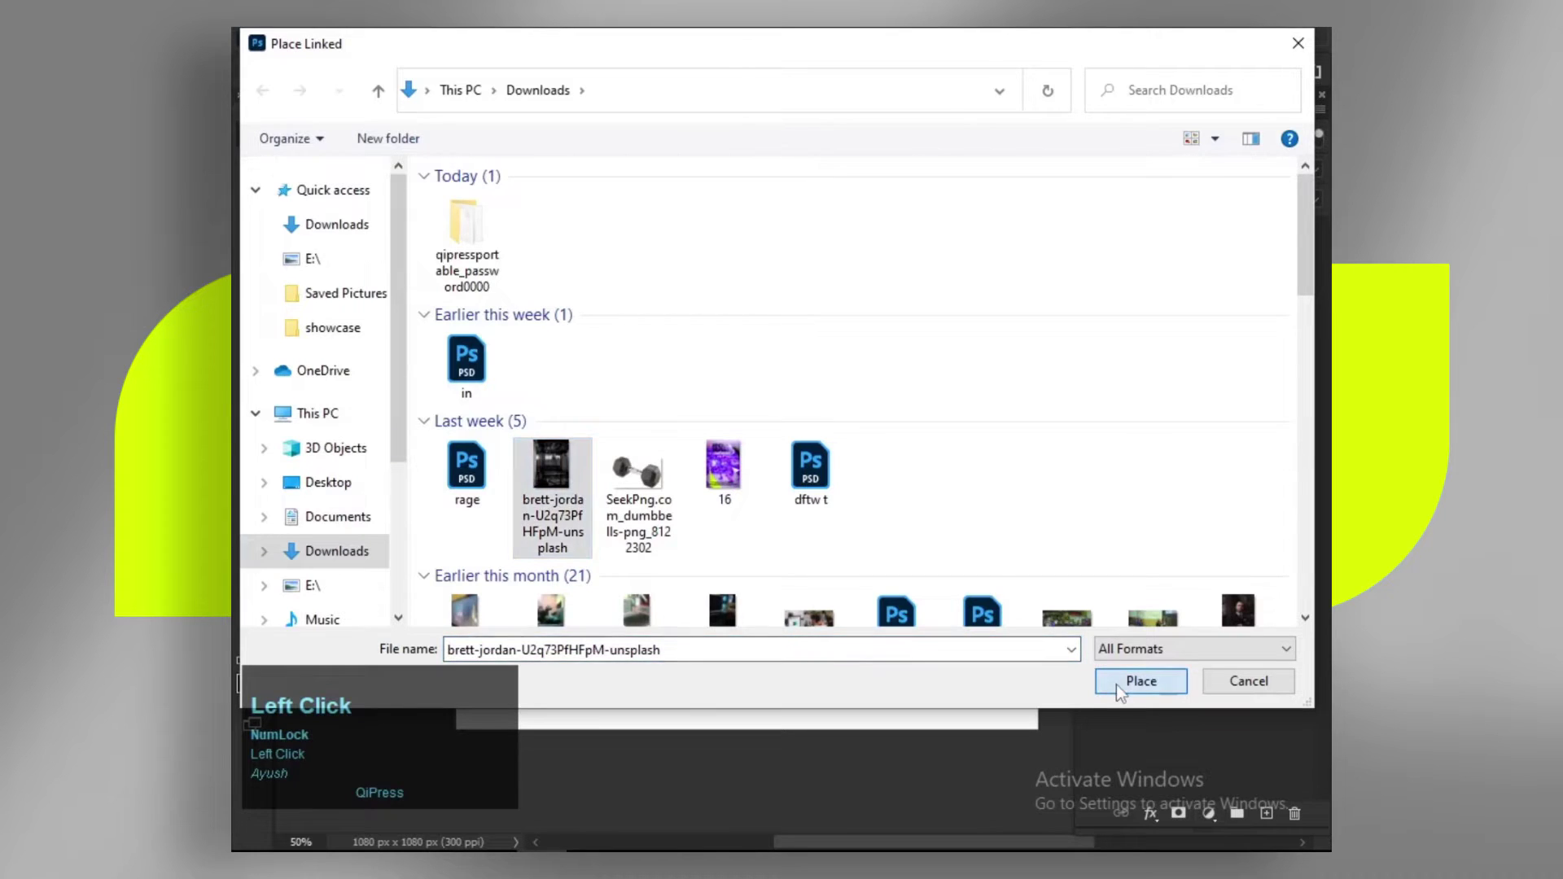
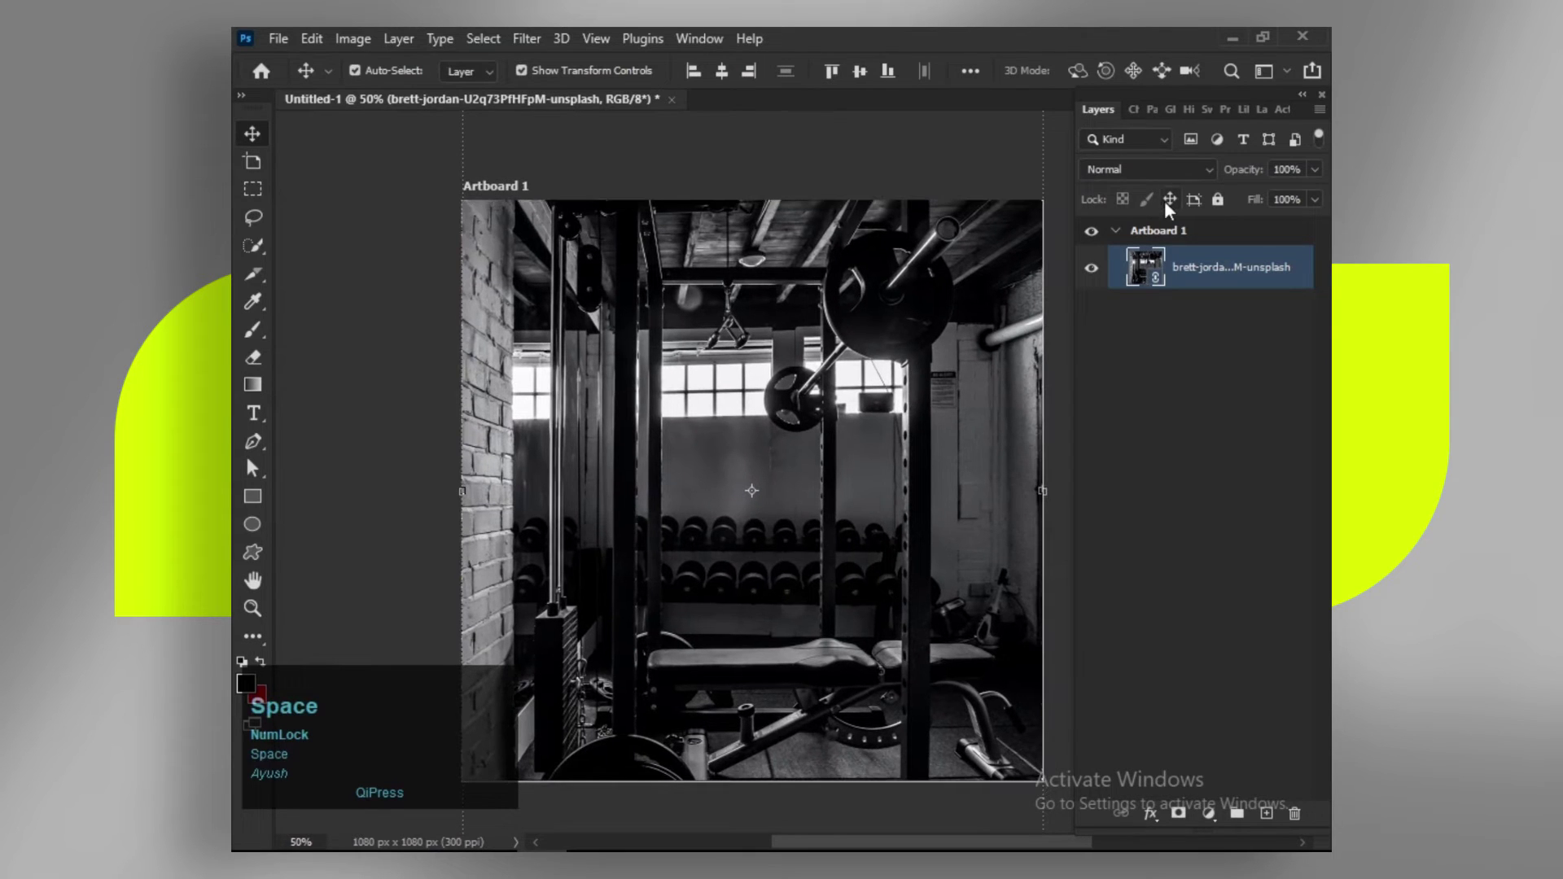
# Step: Lock the gym photo layer in position after checking it fills the artboard width
pyautogui.click(1175, 208)
pyautogui.press('space')
pyautogui.scroll(-3)
pyautogui.scroll(3)
pyautogui.press('space')
pyautogui.click(929, 429)
# Step: Change the pasteboard colour around the artboard to white
pyautogui.rightClick(1046, 282)
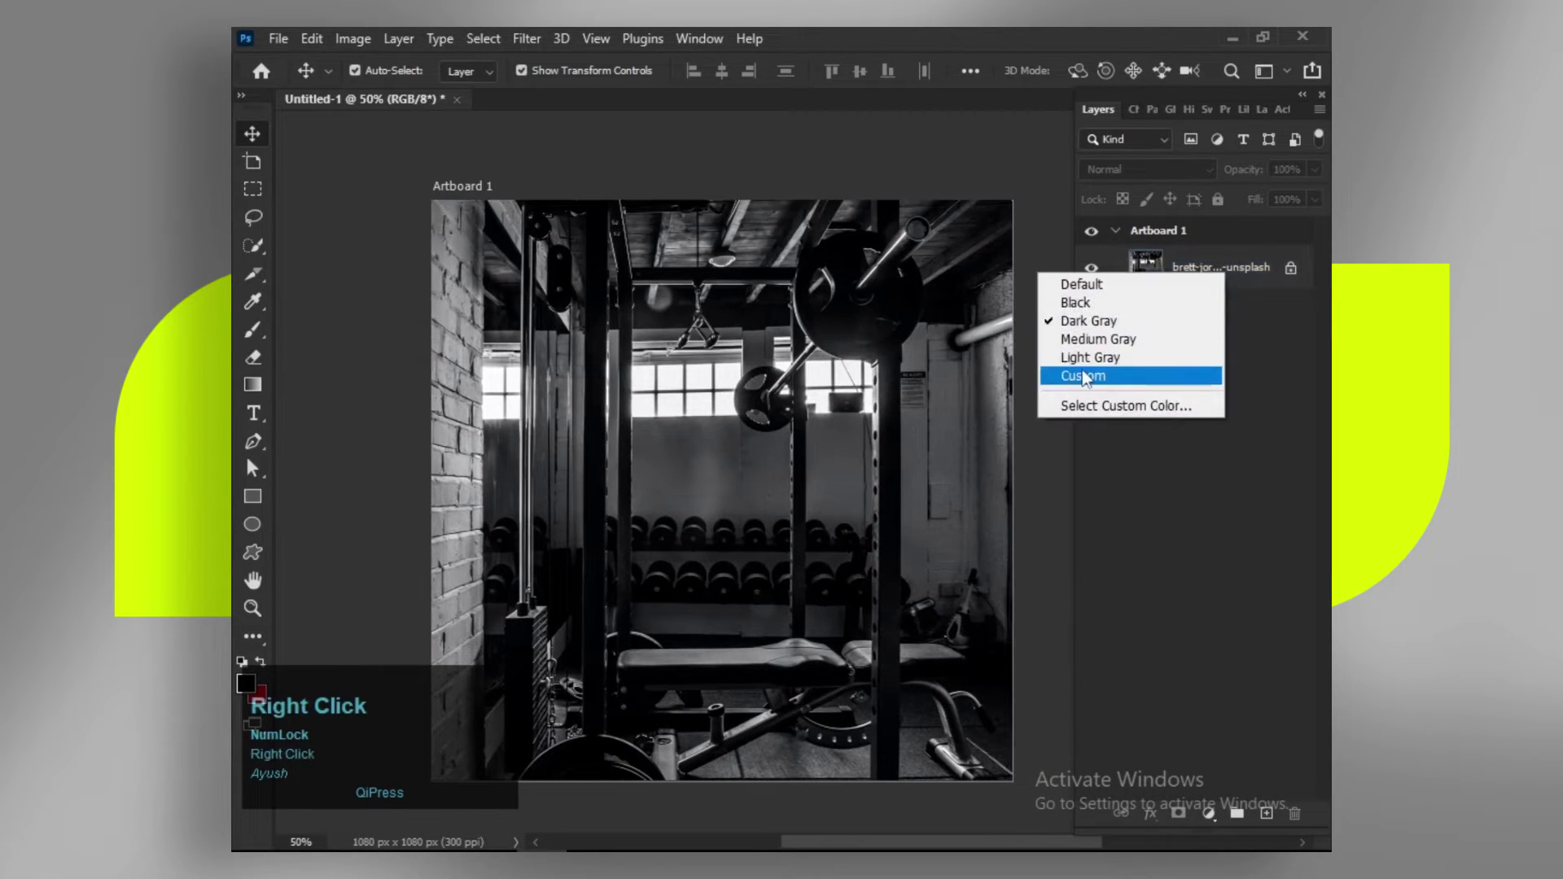
pyautogui.click(1088, 378)
pyautogui.press('space')
pyautogui.click(906, 469)
pyautogui.press('space')
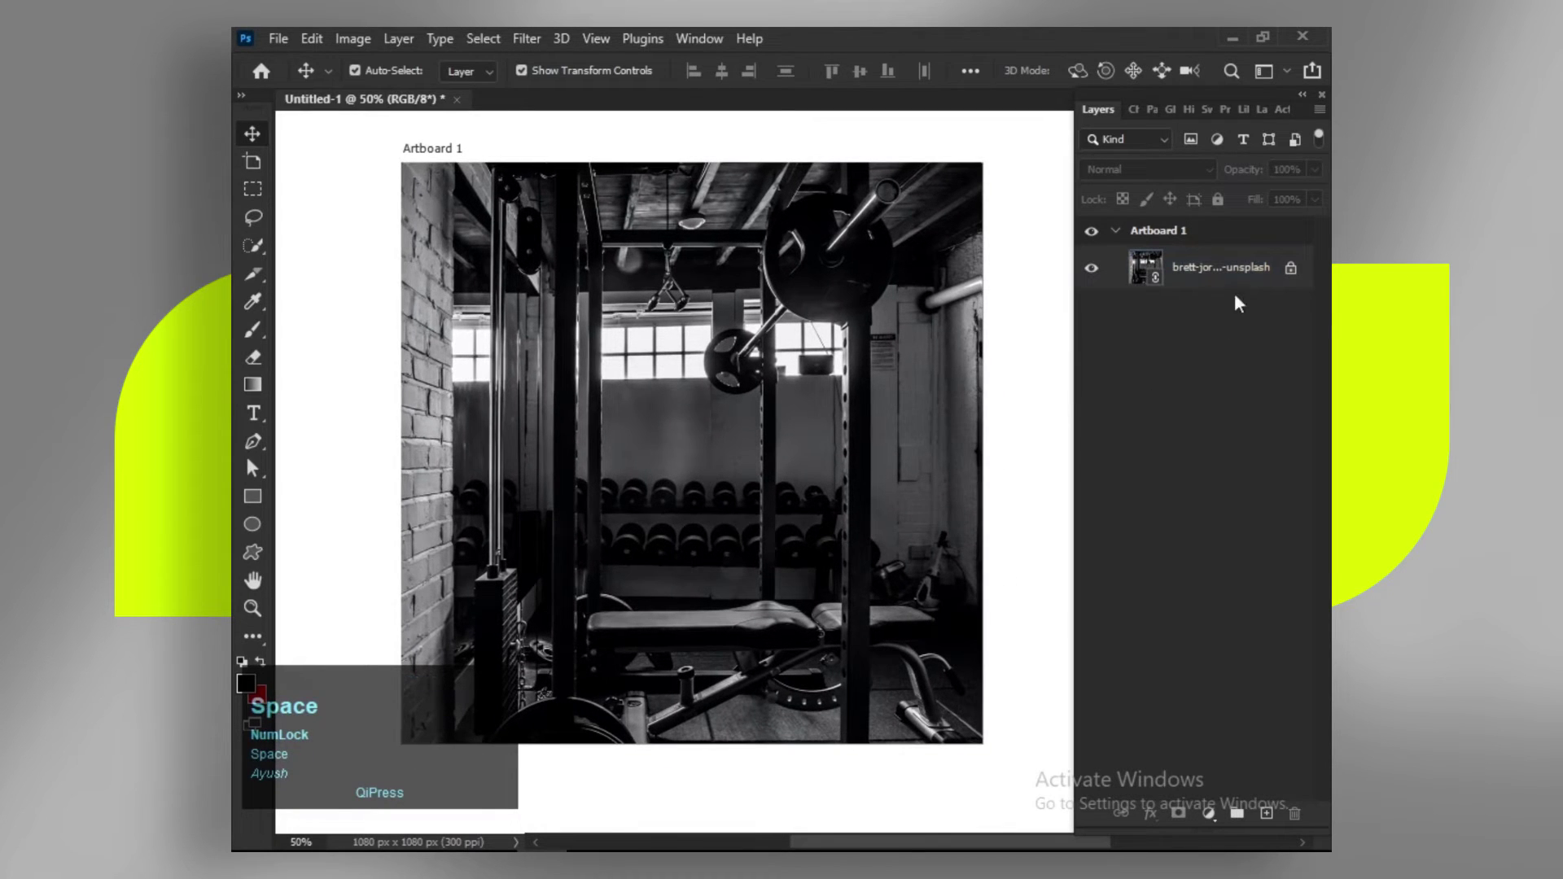
# Step: Hide the gym photo, place the SeekPng dumbbell PNG and rotate it about 60° toward the upper left
pyautogui.click(1240, 268)
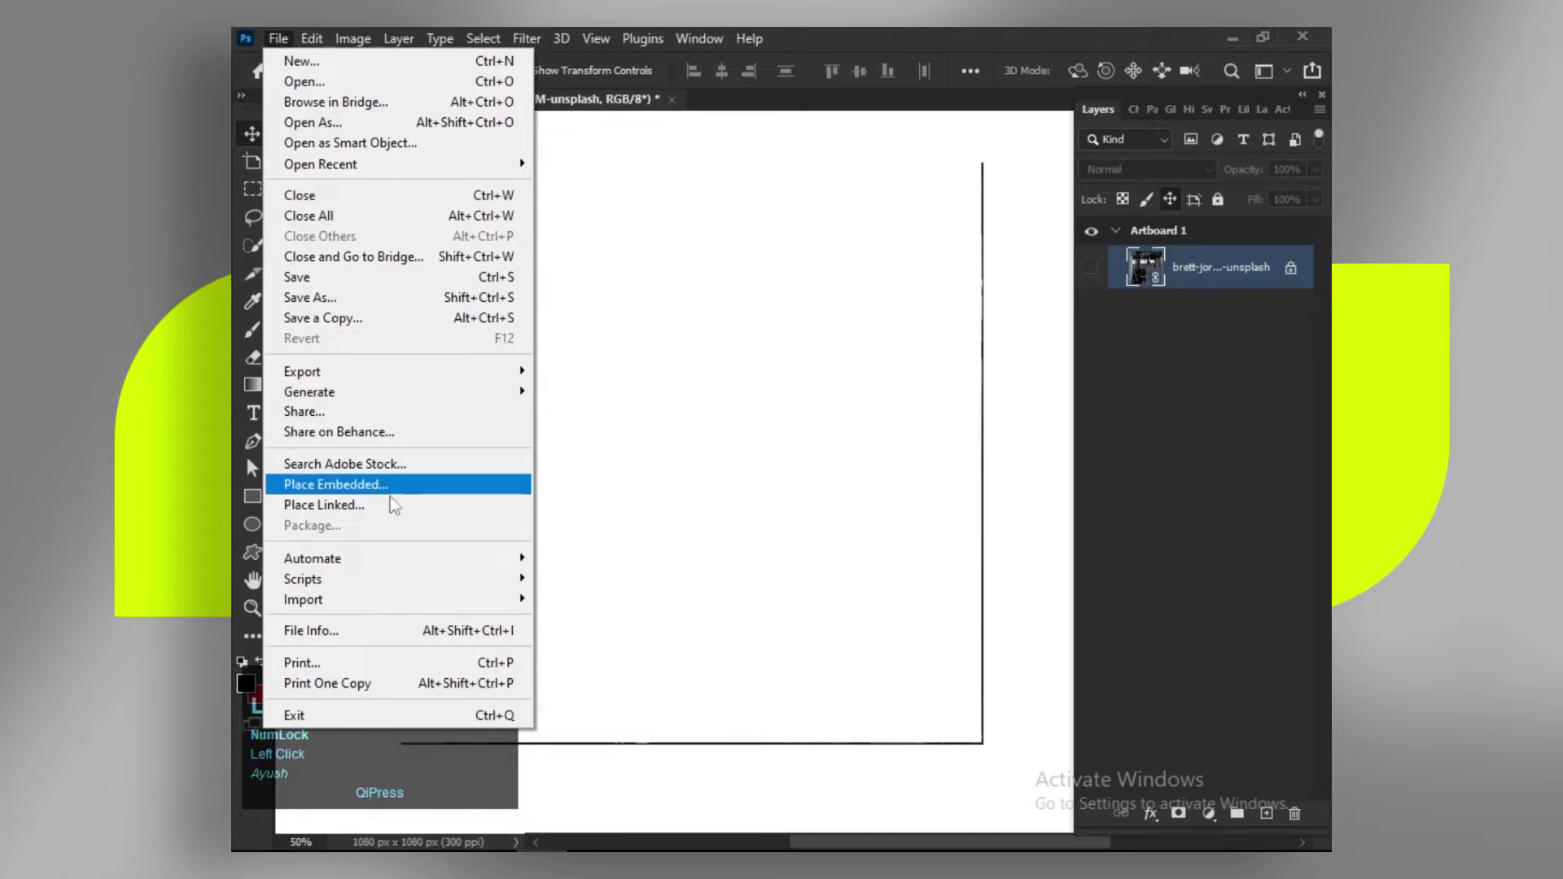
pyautogui.click(396, 506)
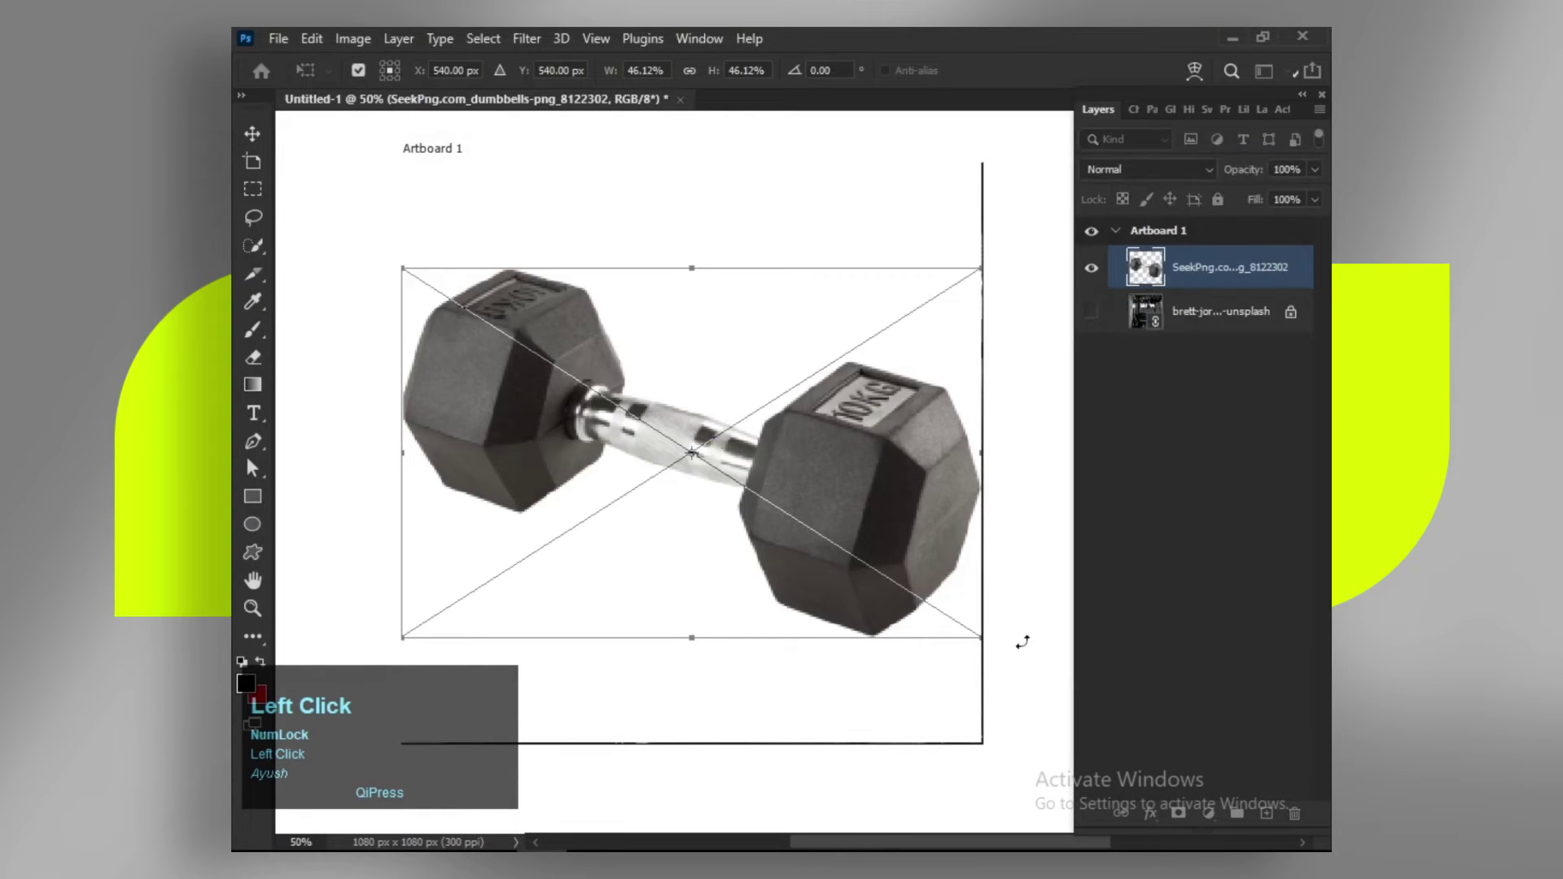
pyautogui.press('Return')
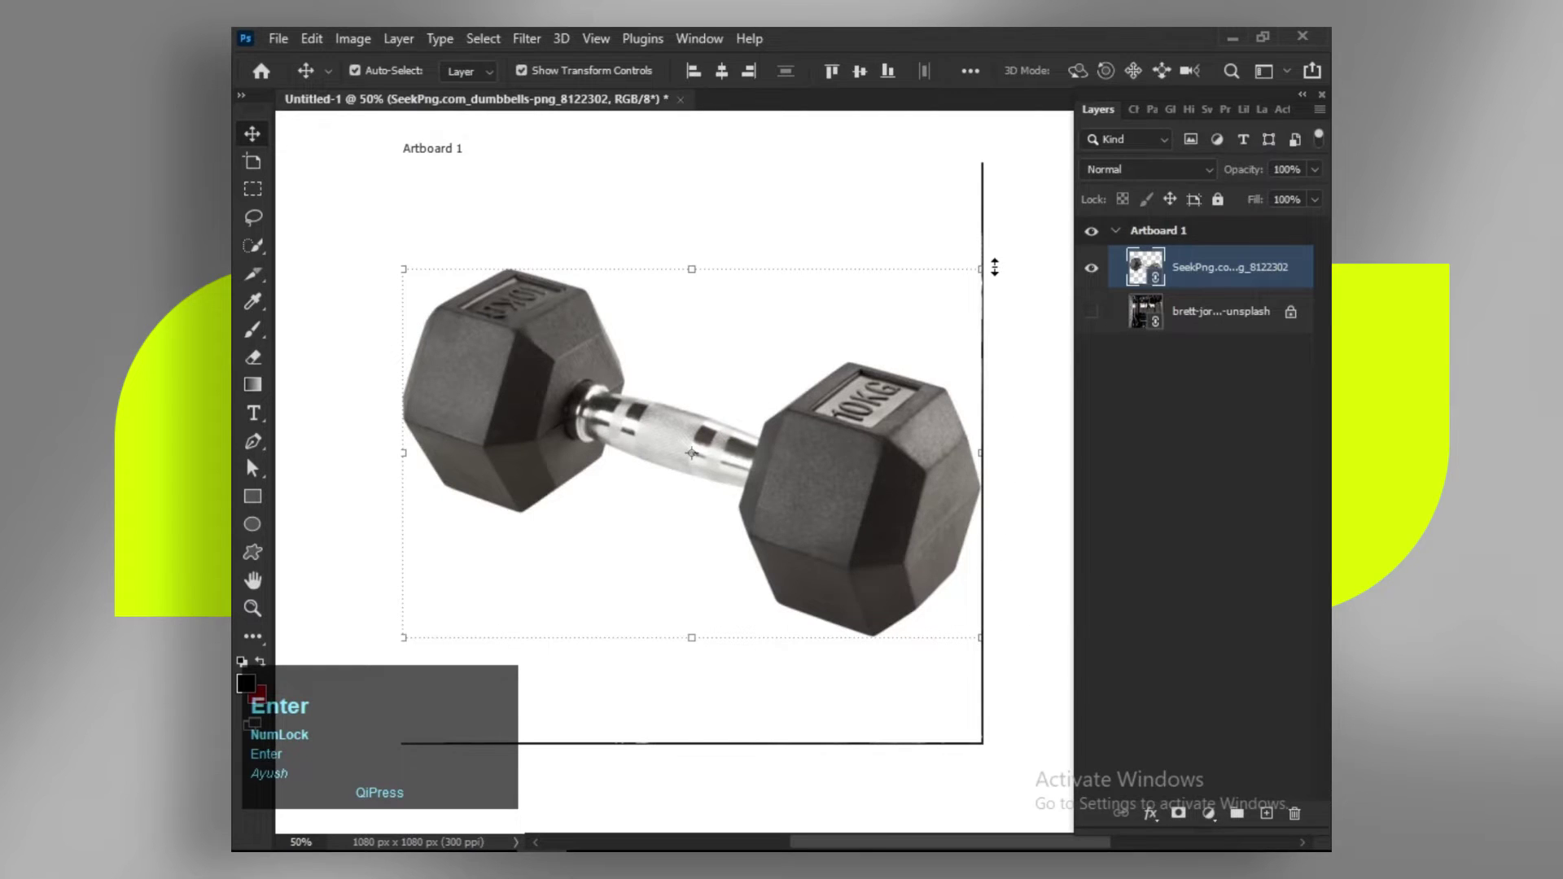
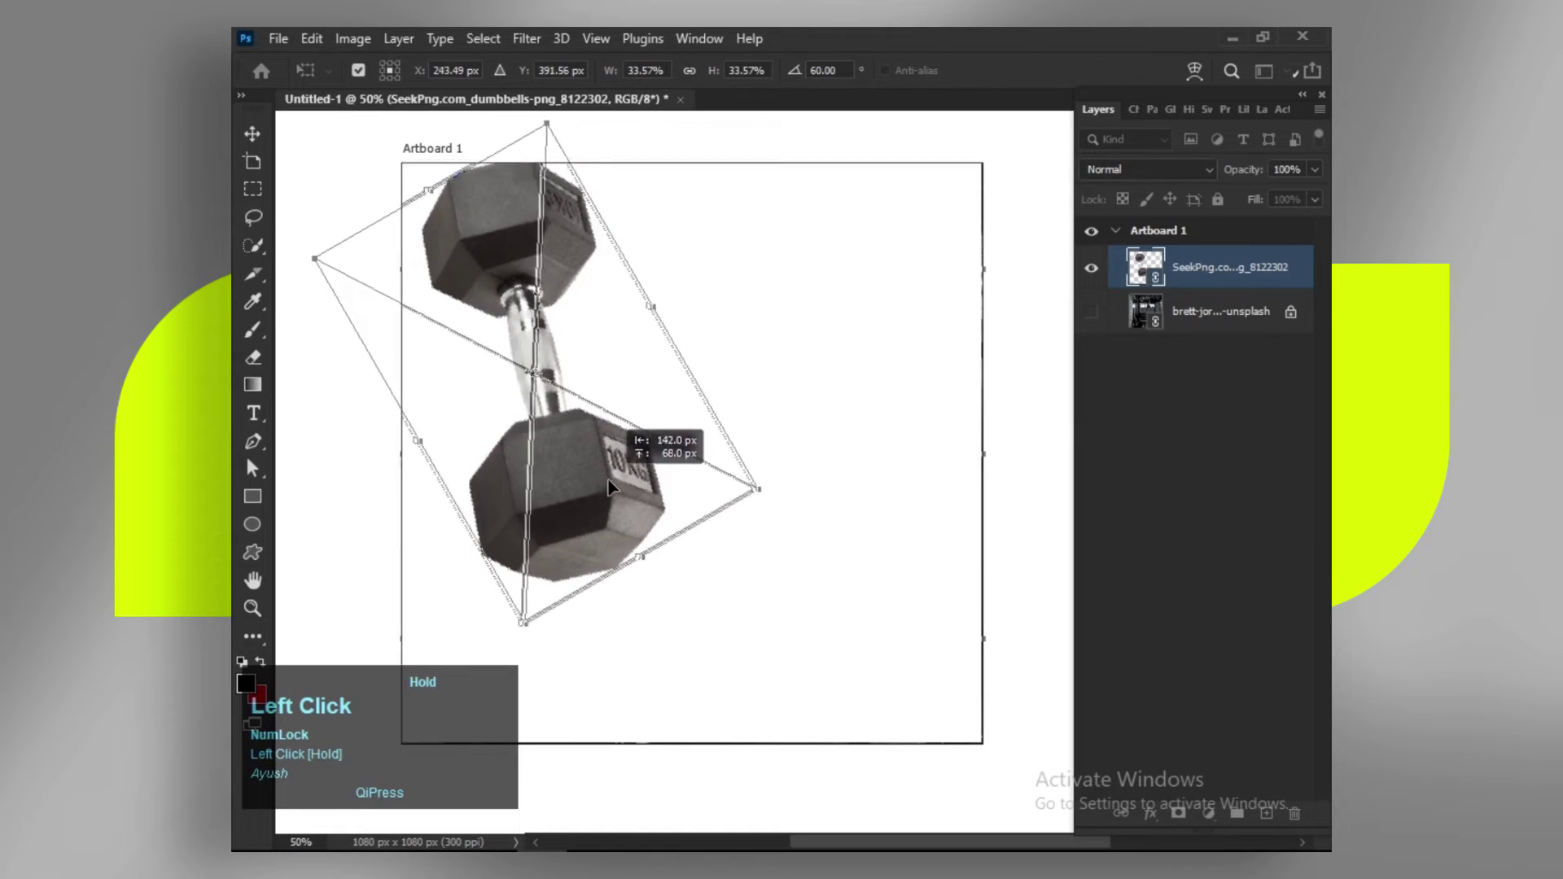
pyautogui.press('Return')
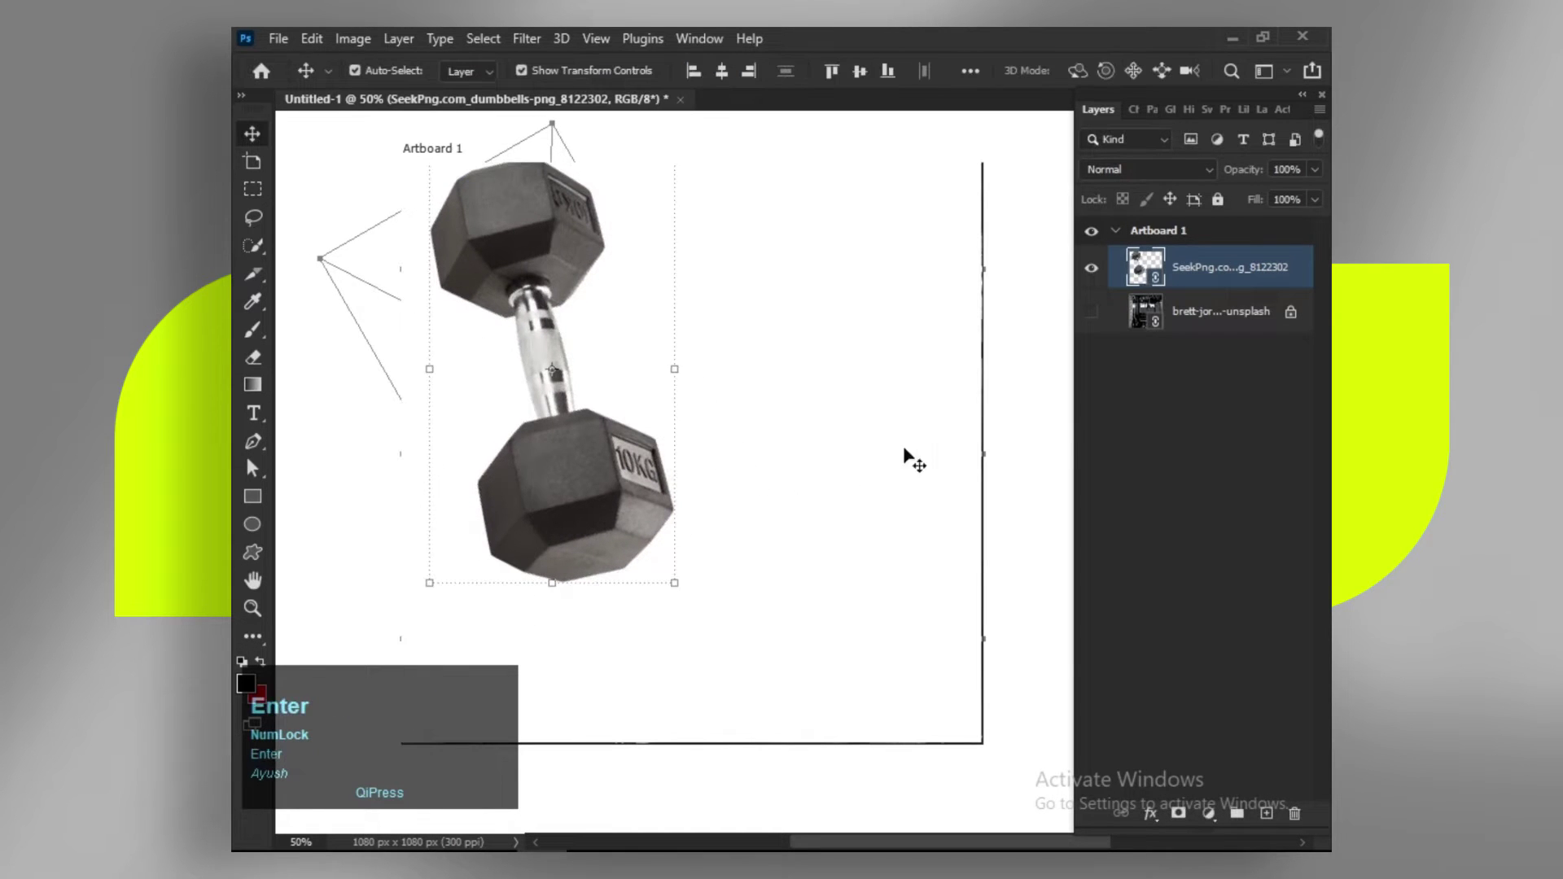
# Step: Duplicate the dumbbell twice and offset each copy down-right into a diagonal row of three
pyautogui.press('ctrl+j')
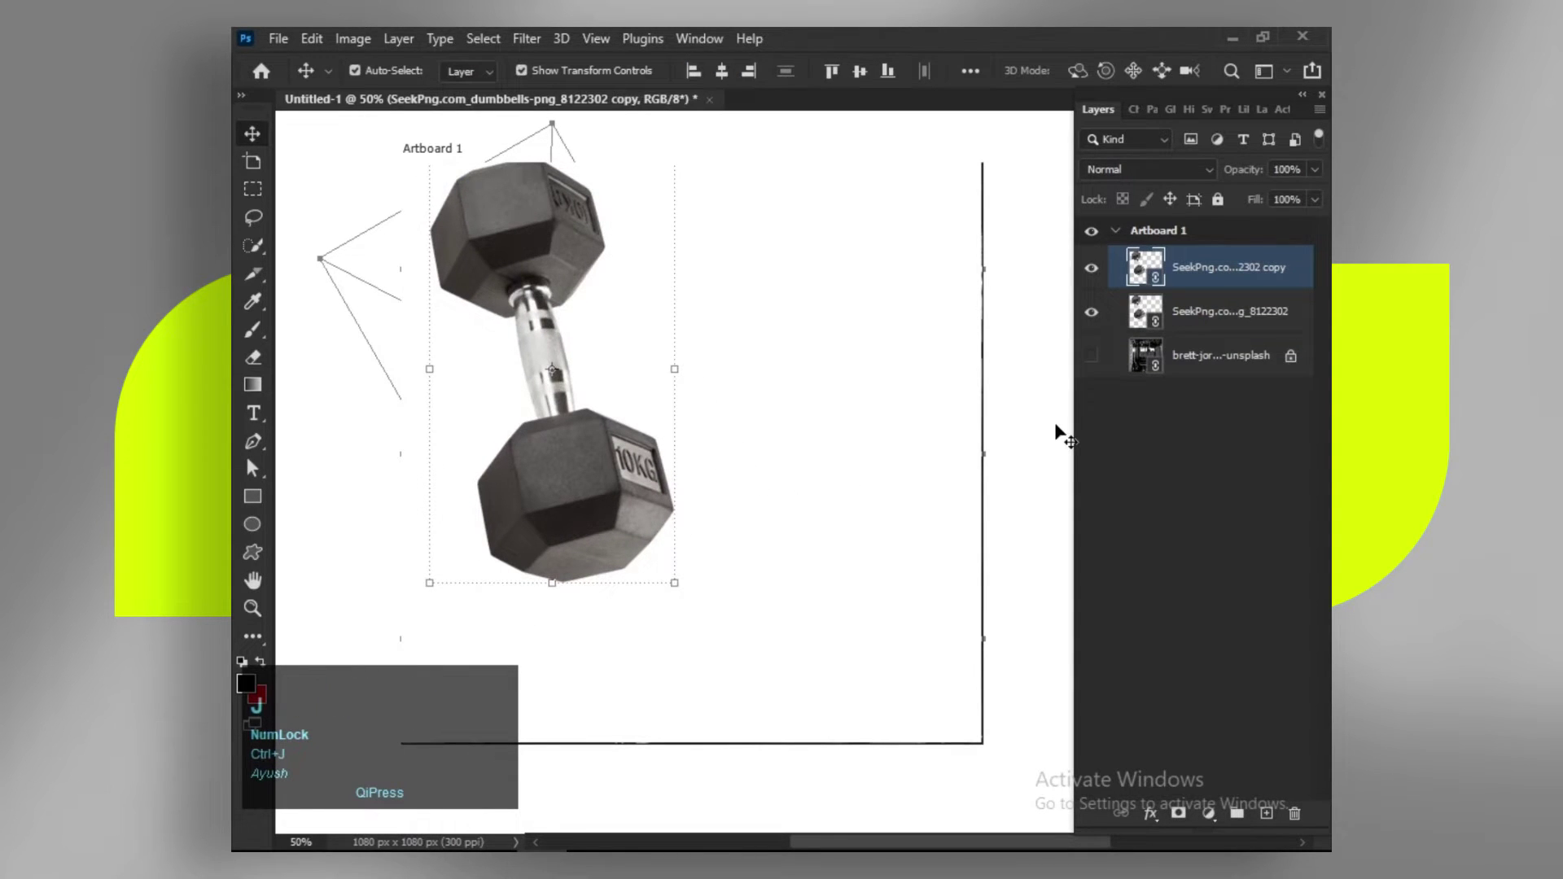
pyautogui.moveTo(558, 479); pyautogui.dragTo(851, 502)
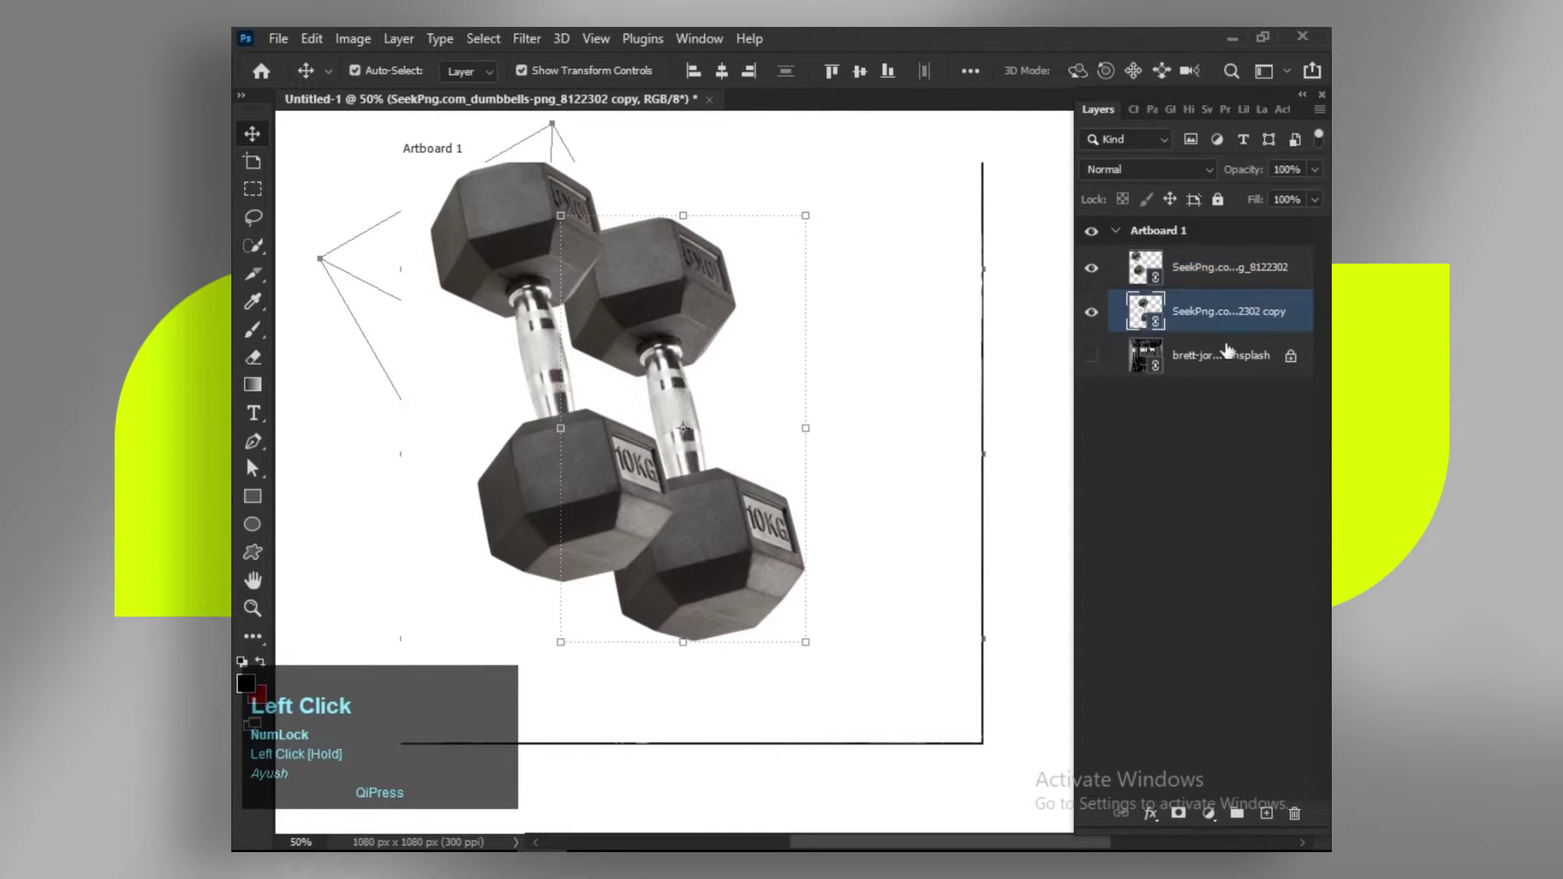
pyautogui.press('ctrl+j')
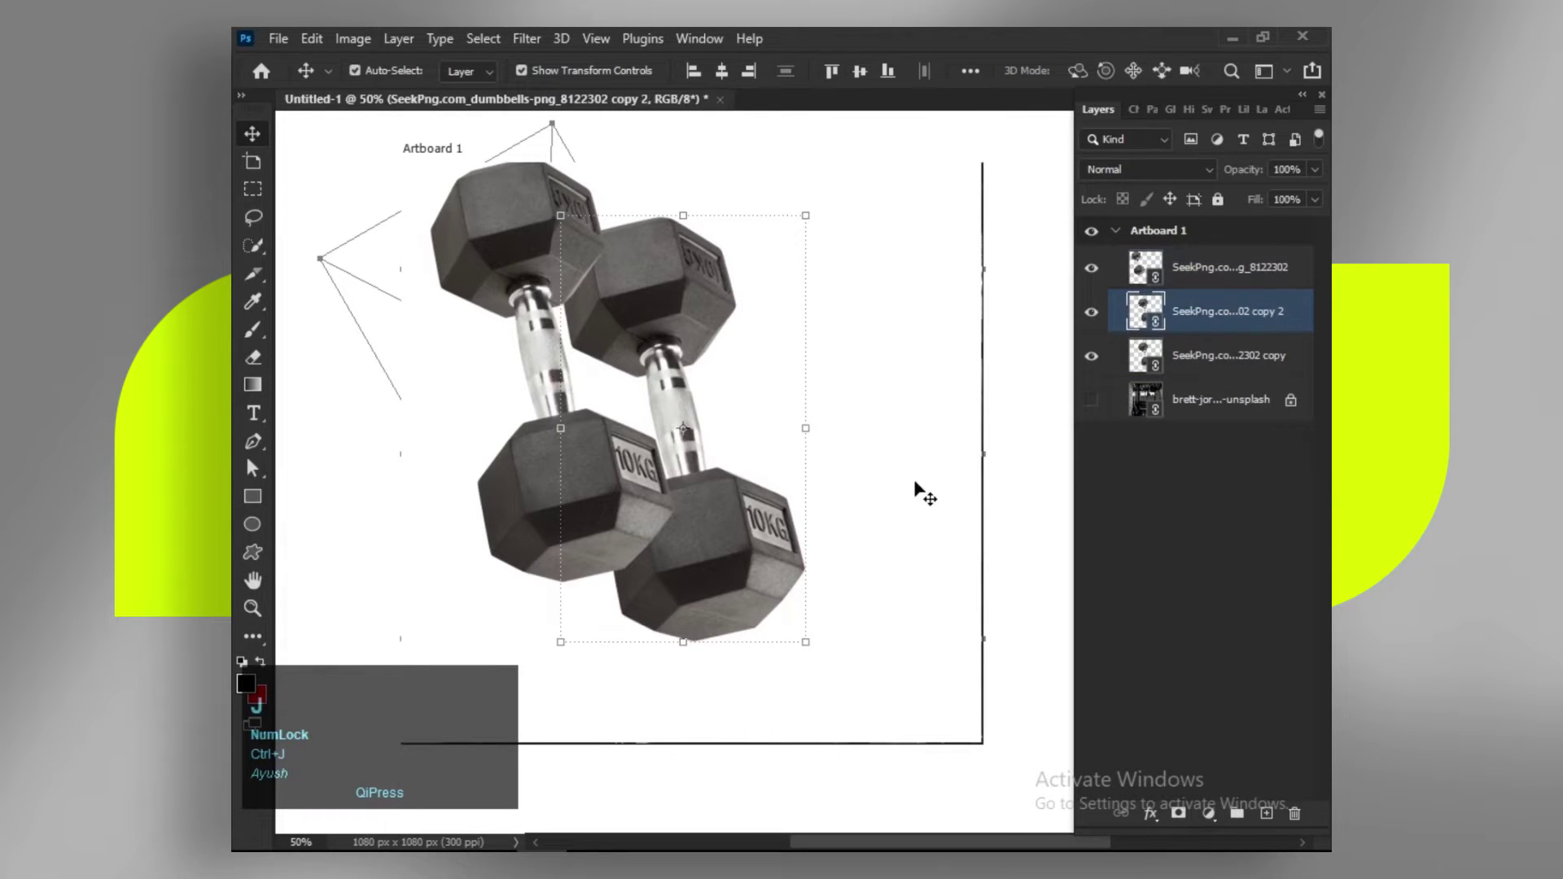
pyautogui.click(1260, 352)
pyautogui.moveTo(718, 587); pyautogui.dragTo(828, 622)
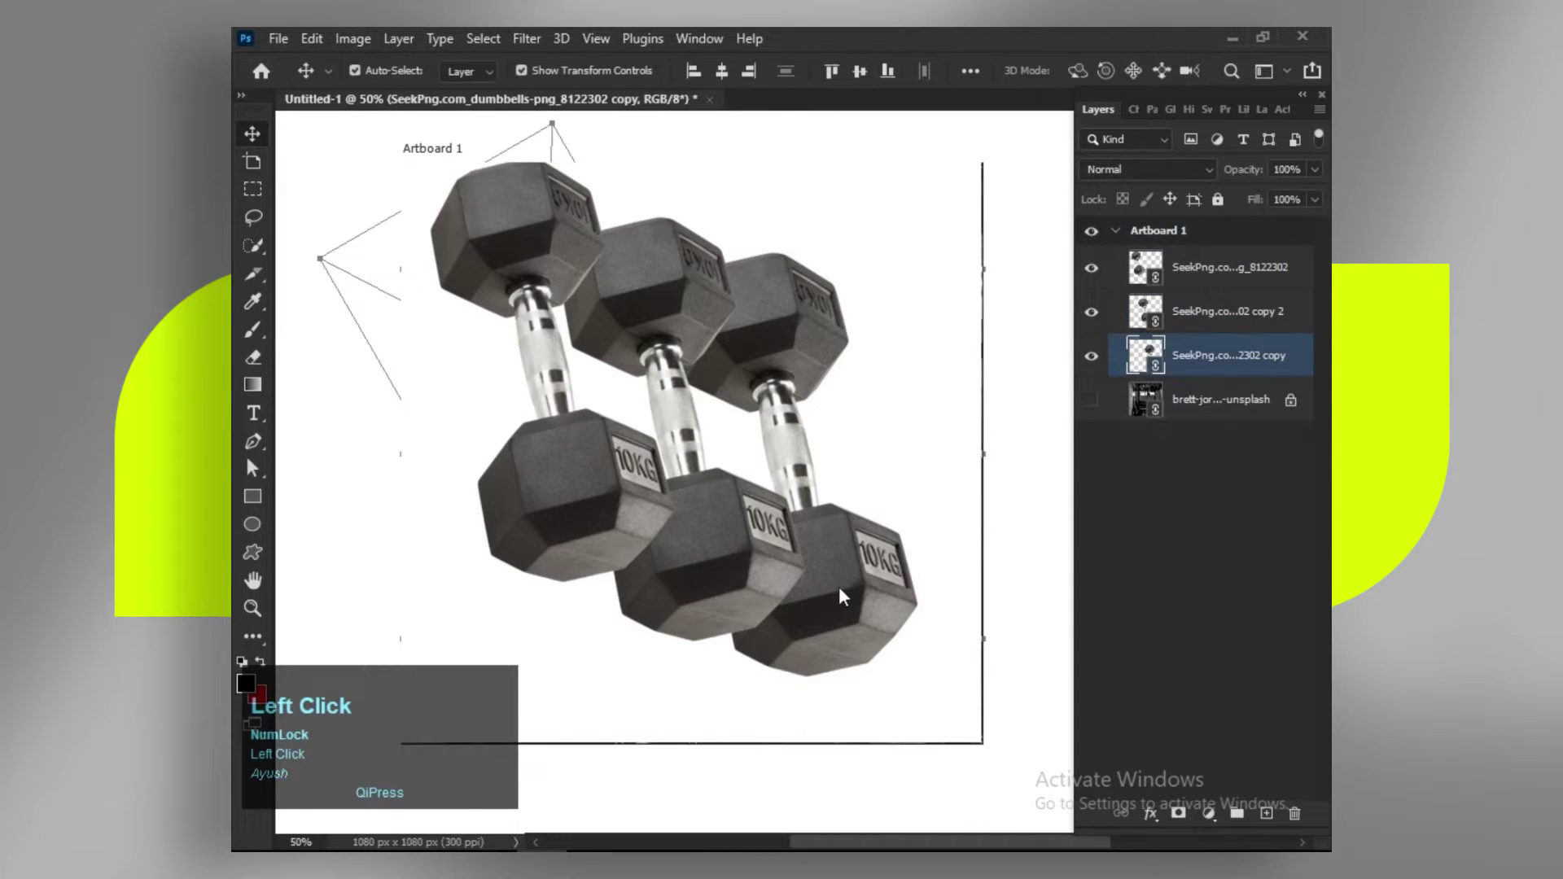
# Step: Enlarge the top dumbbell with Free Transform so the row spreads across the artboard
pyautogui.scroll(-3)
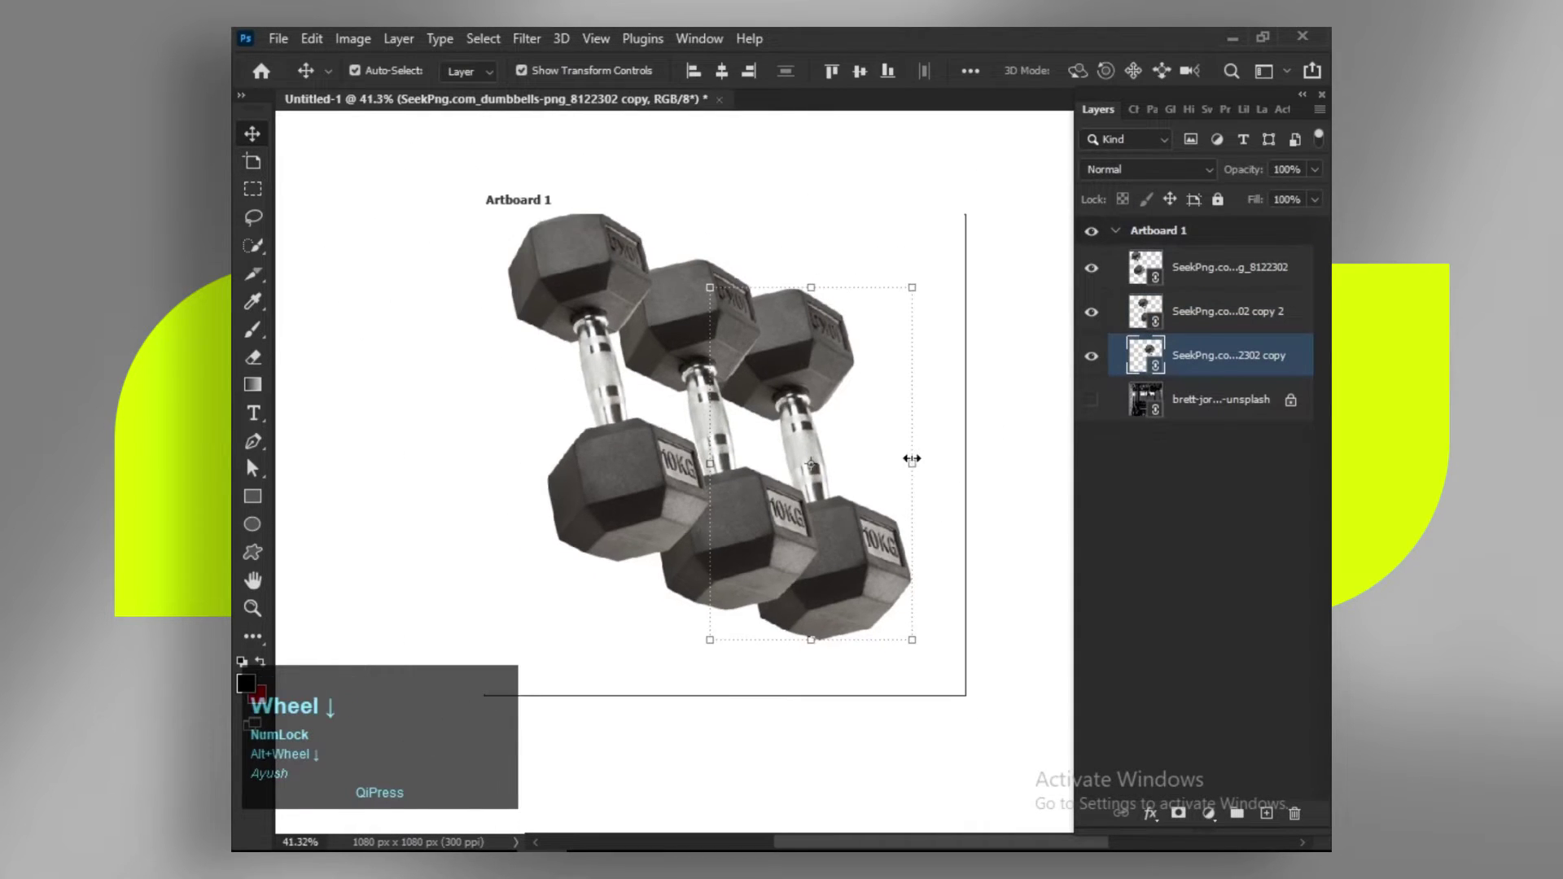
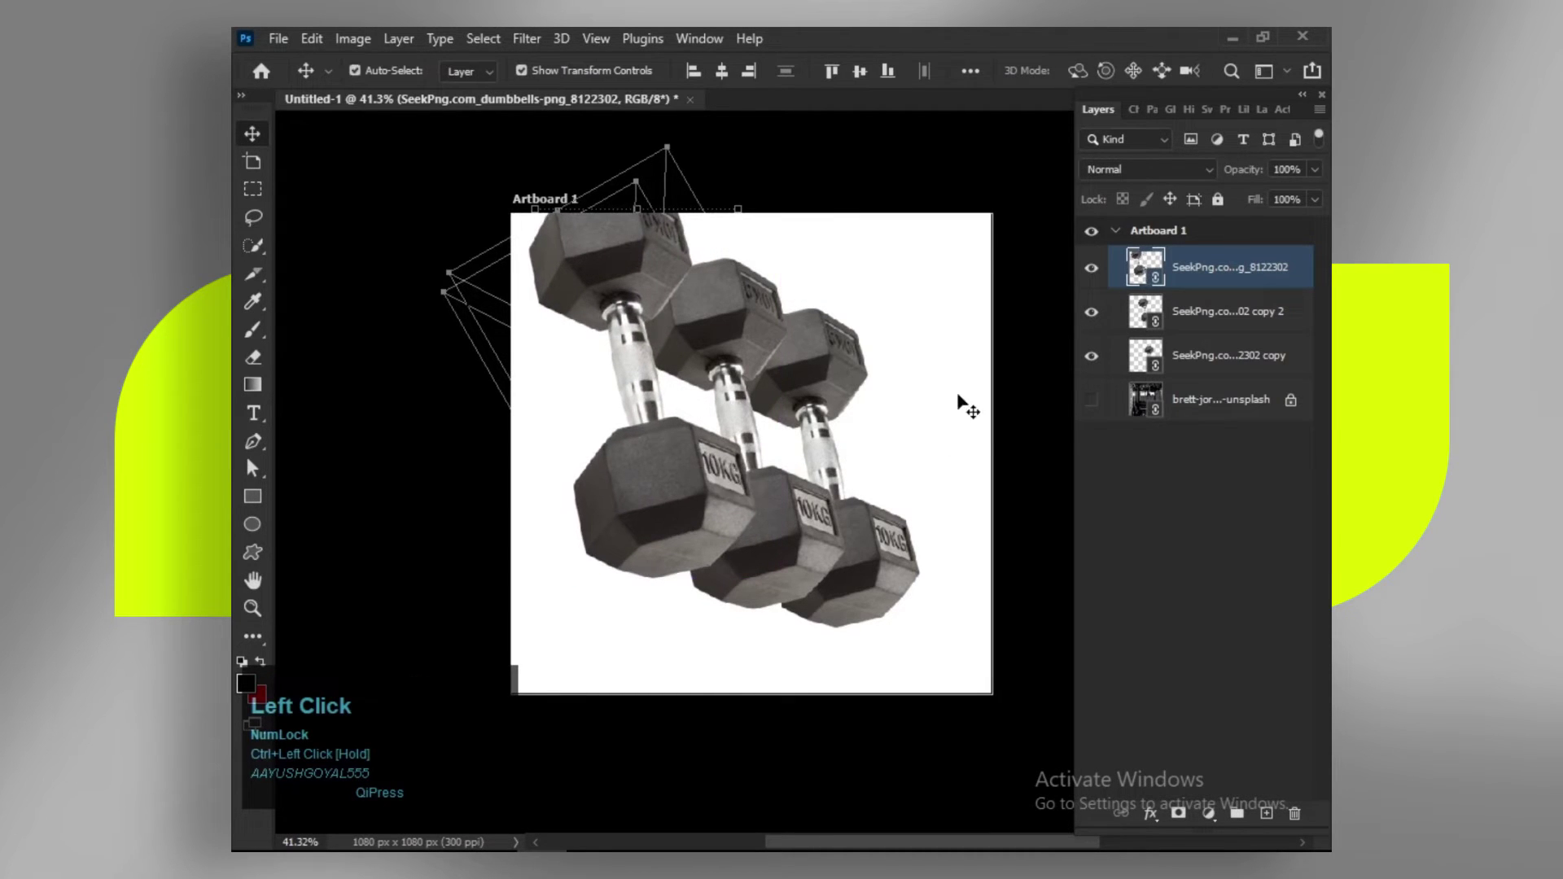
pyautogui.press('space')
pyautogui.click(825, 479)
pyautogui.moveTo(756, 467); pyautogui.dragTo(839, 380)
pyautogui.scroll(3)
pyautogui.press('space')
pyautogui.click(782, 468)
pyautogui.press('Left')
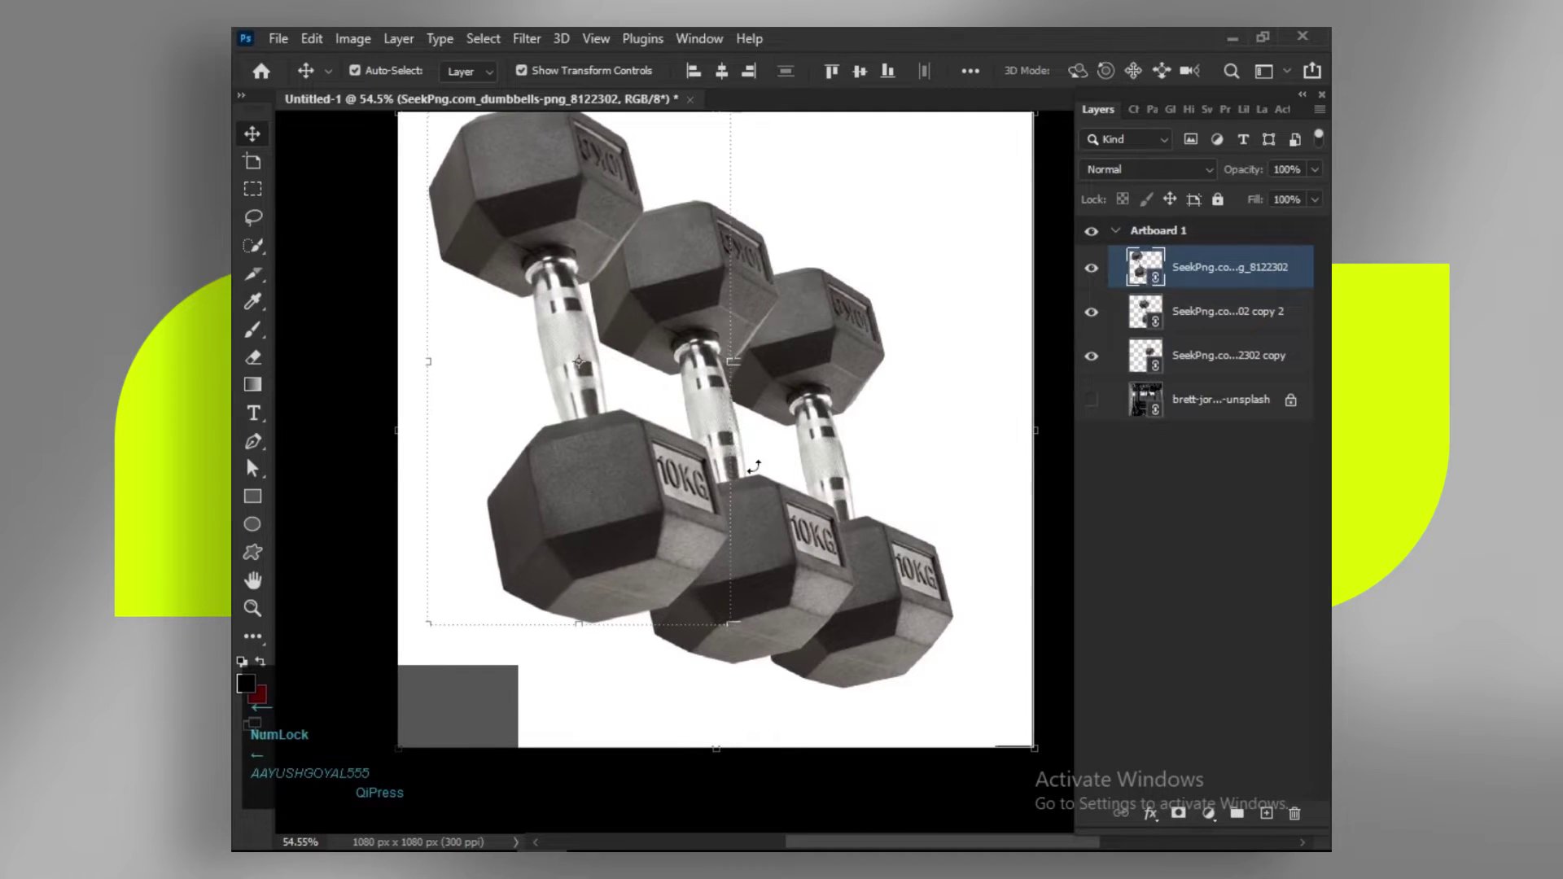
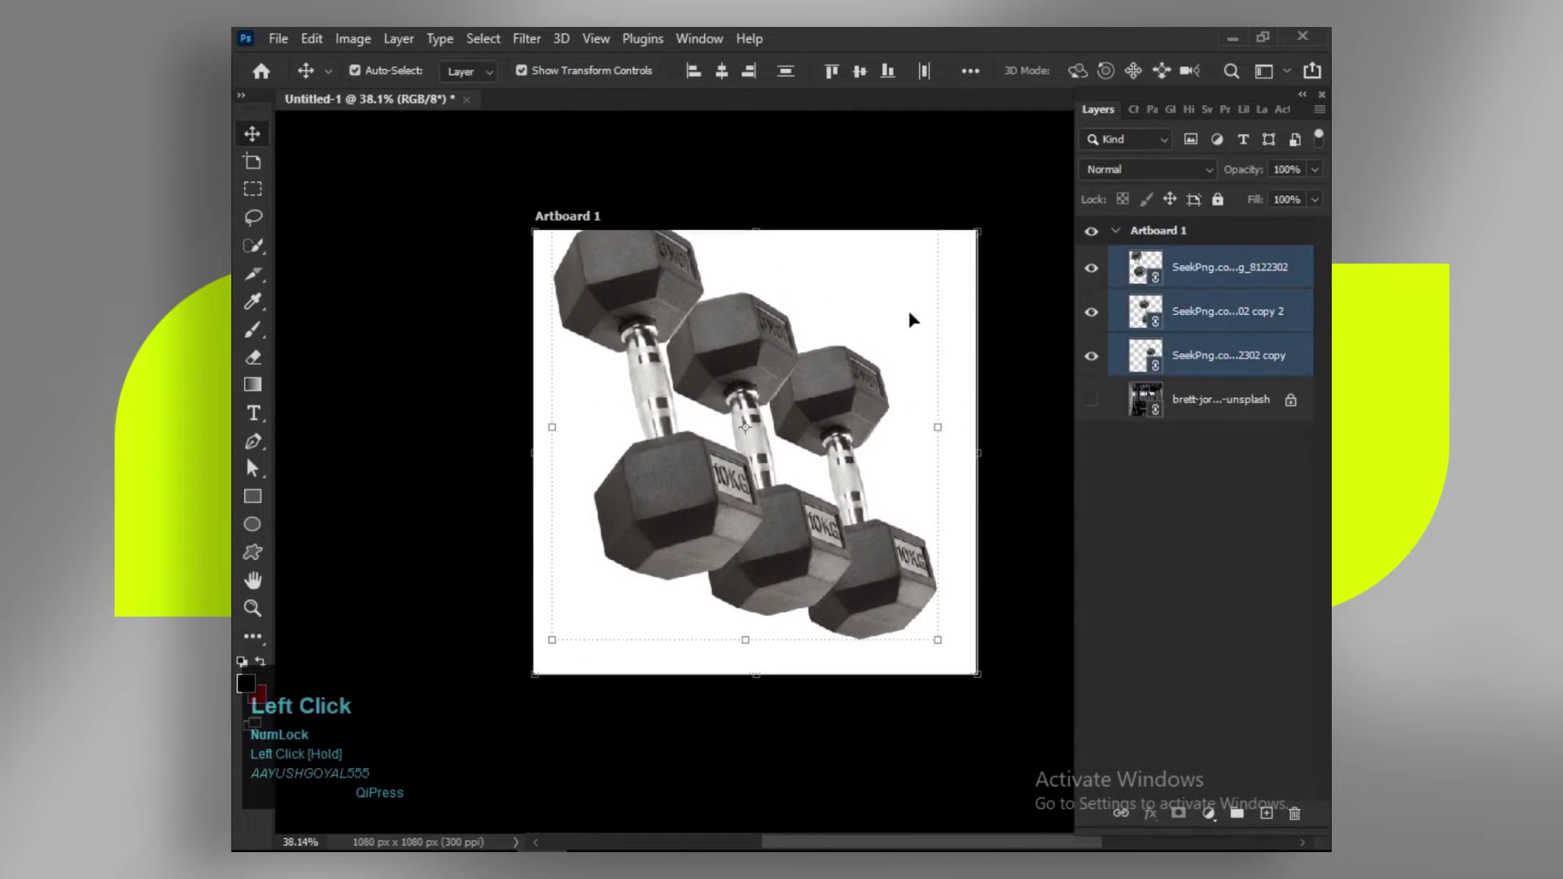
# Step: Select all three dumbbell layers and lock them
pyautogui.scroll(3)
pyautogui.press('space')
pyautogui.click(796, 520)
pyautogui.press('space')
pyautogui.click(1203, 268)
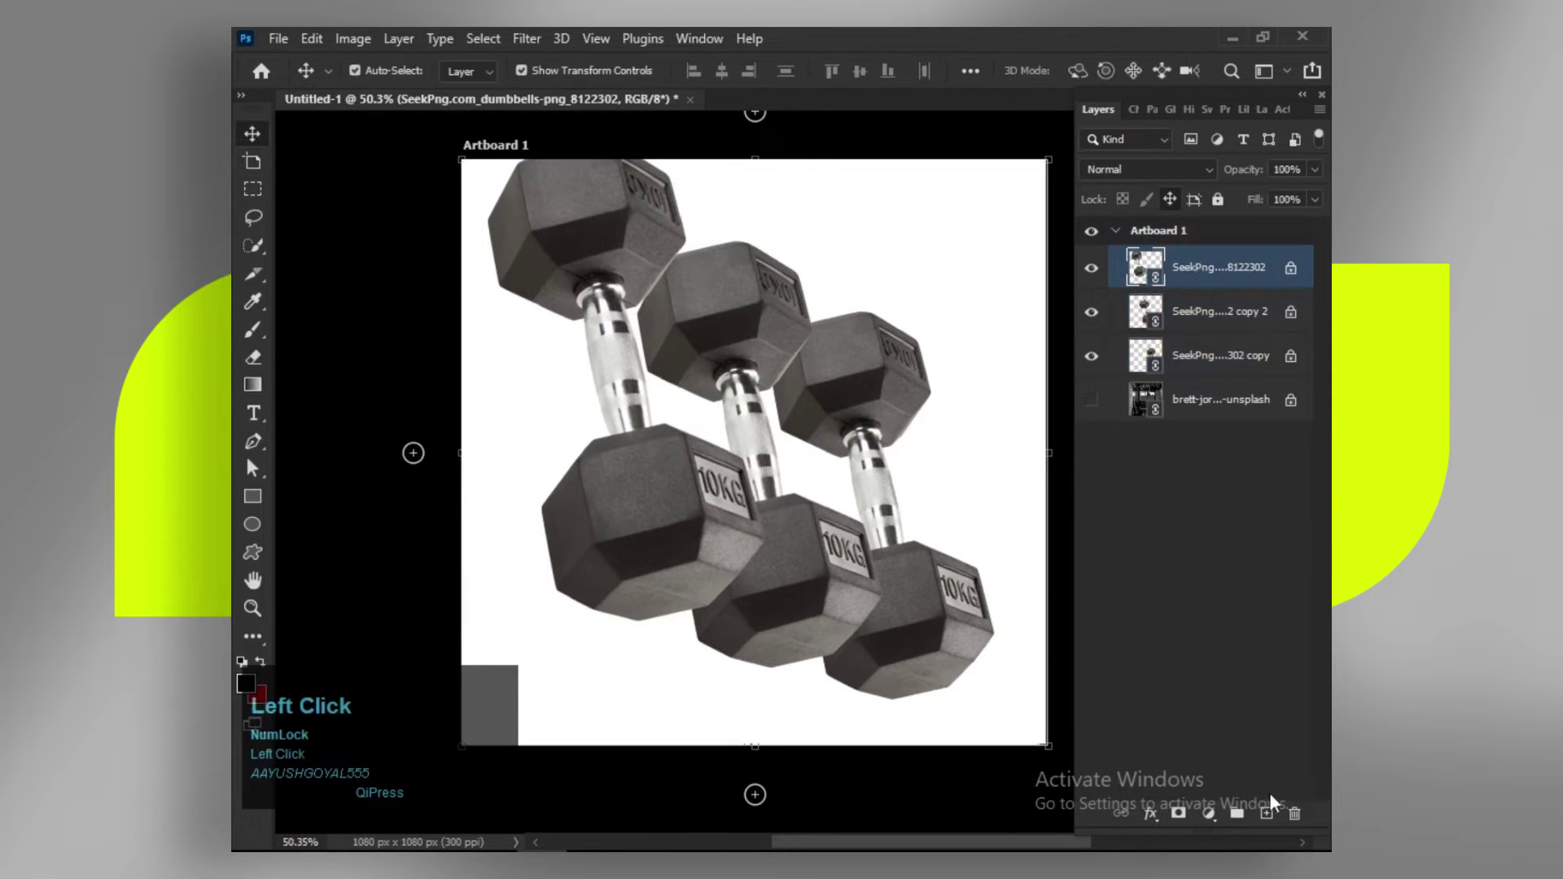
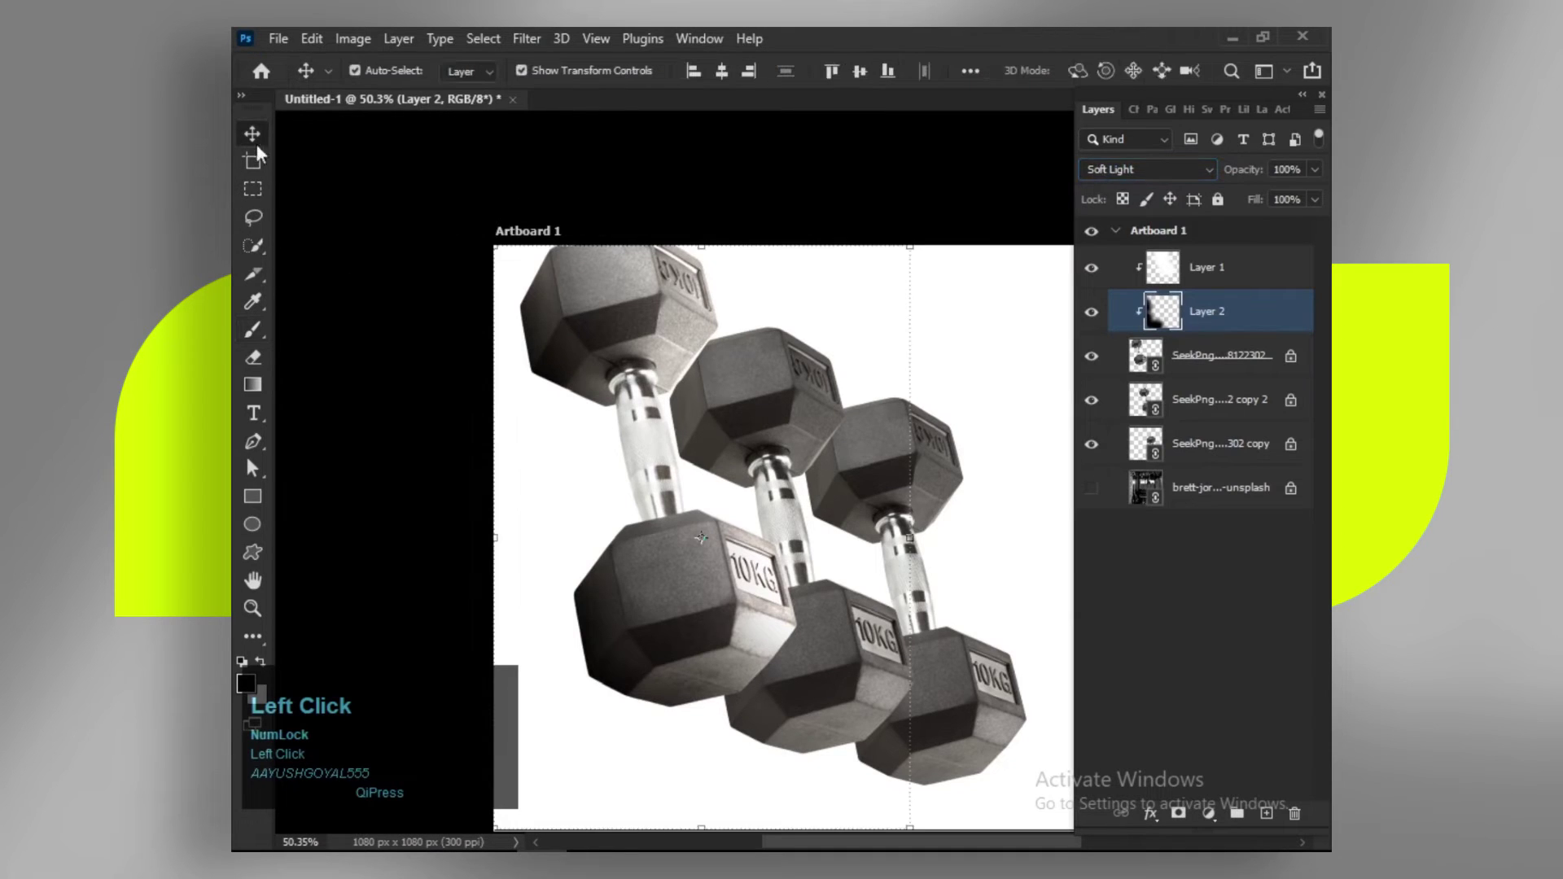
# Step: Group the two clipped shading paint layers above the dumbbell into Group 1
pyautogui.click(1206, 329)
pyautogui.rightClick(1206, 282)
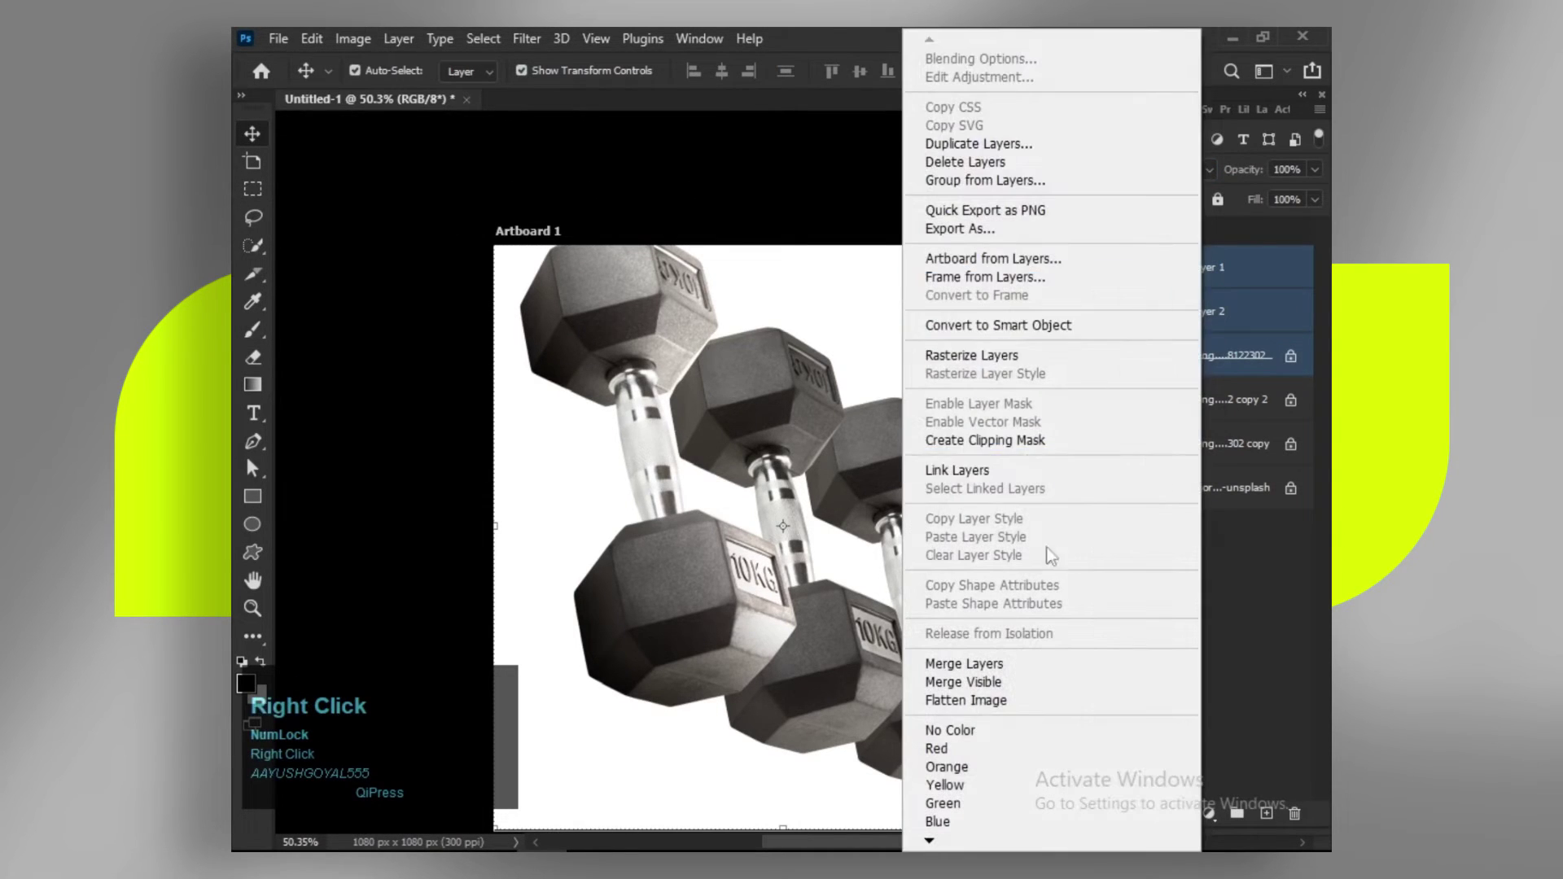
pyautogui.click(1262, 308)
pyautogui.press('ctrl+g')
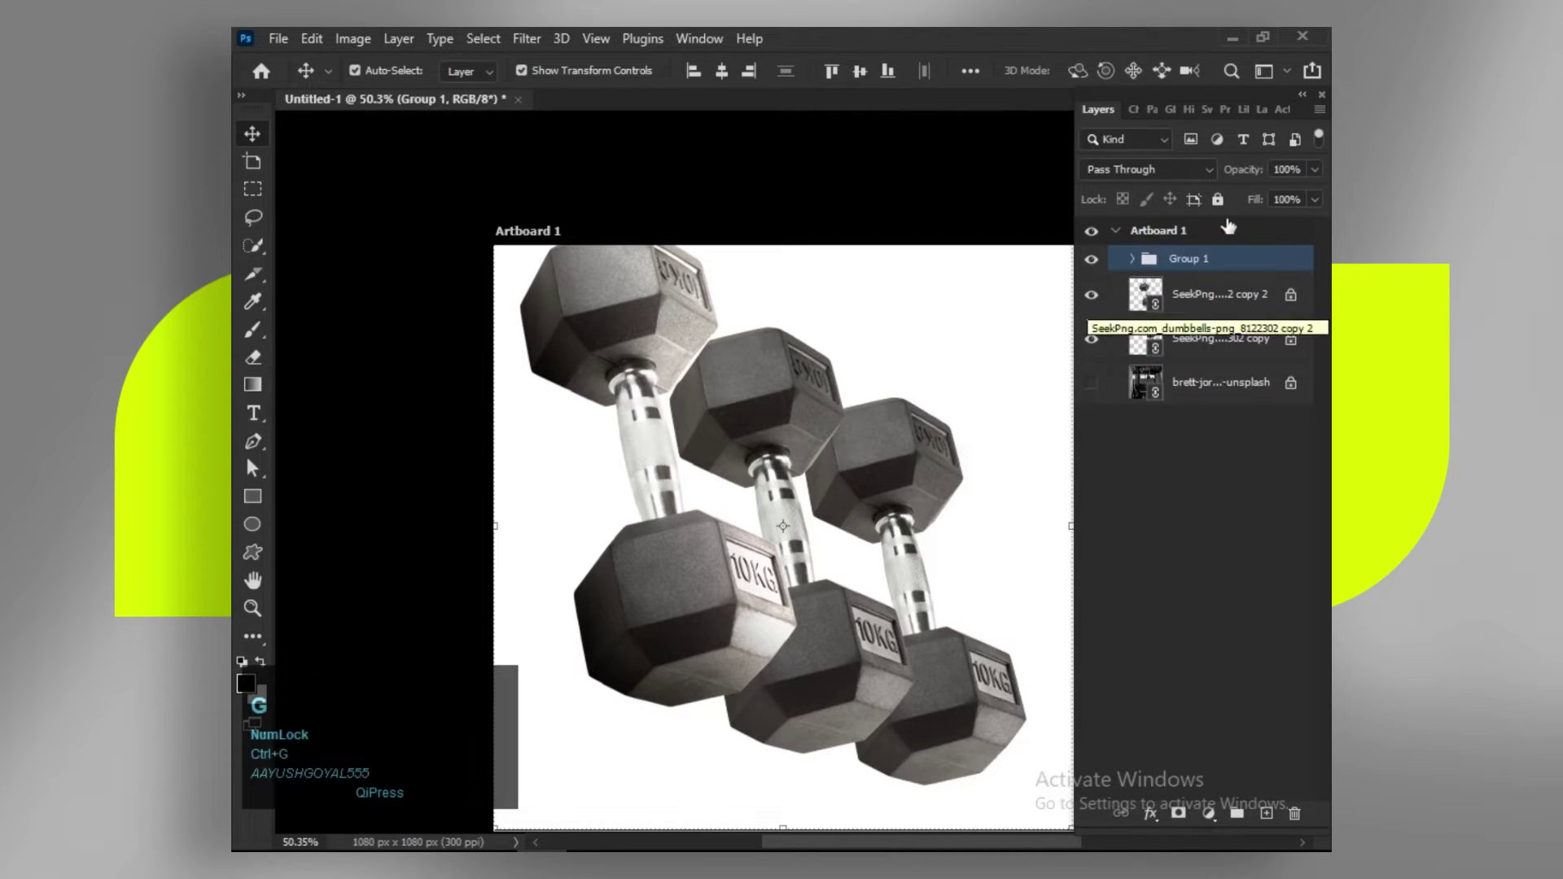
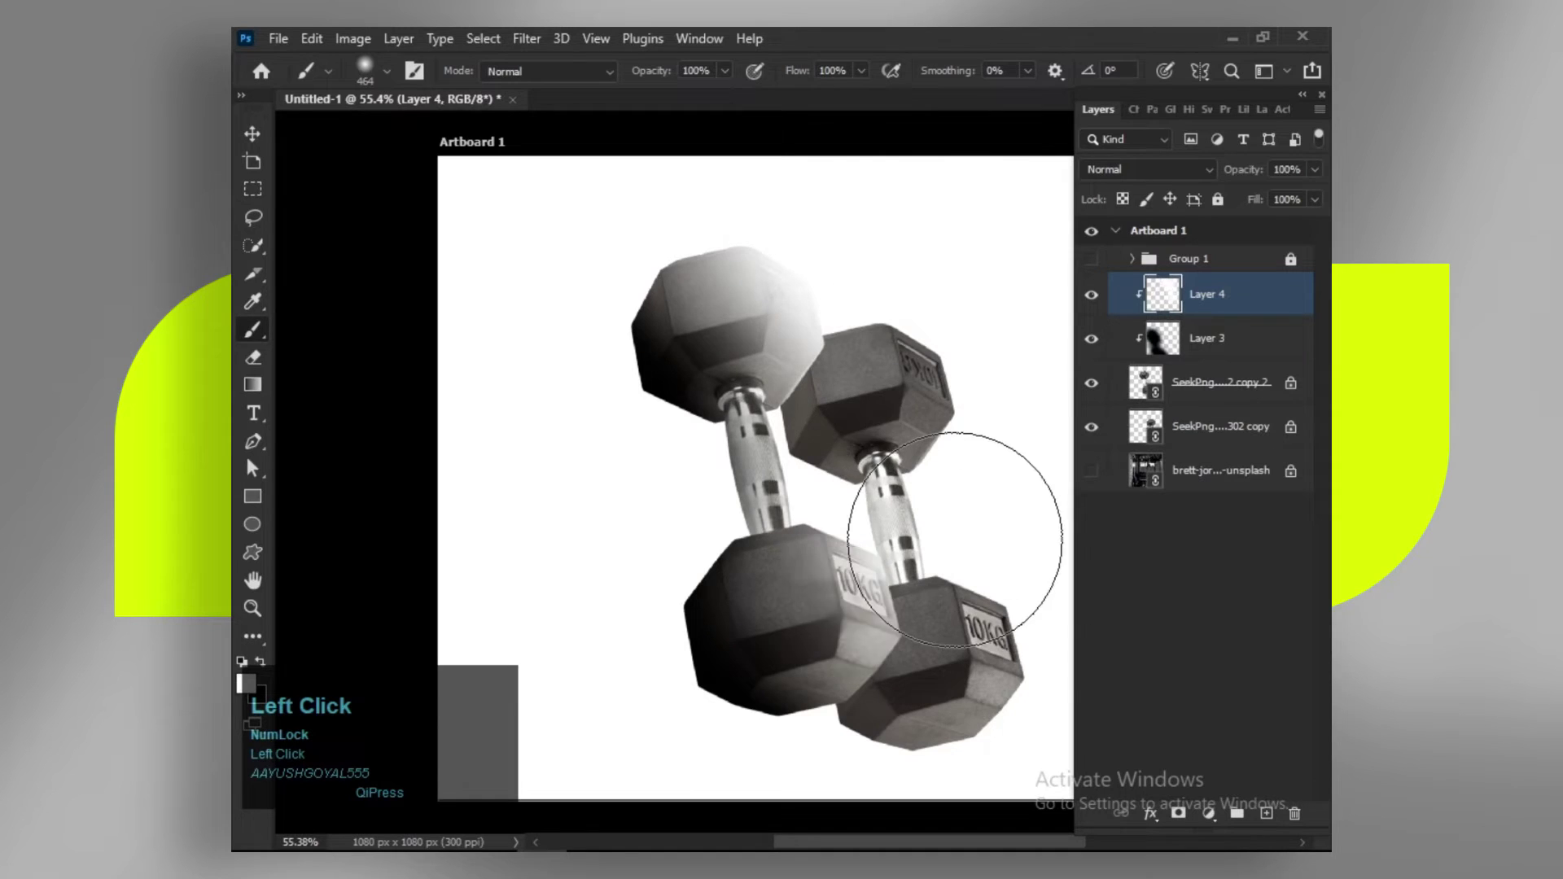
# Step: Group the middle dumbbell with its two clipped shading layers as Group 2 and hide it
pyautogui.press('space')
pyautogui.click(1174, 345)
pyautogui.press('space')
pyautogui.click(1206, 191)
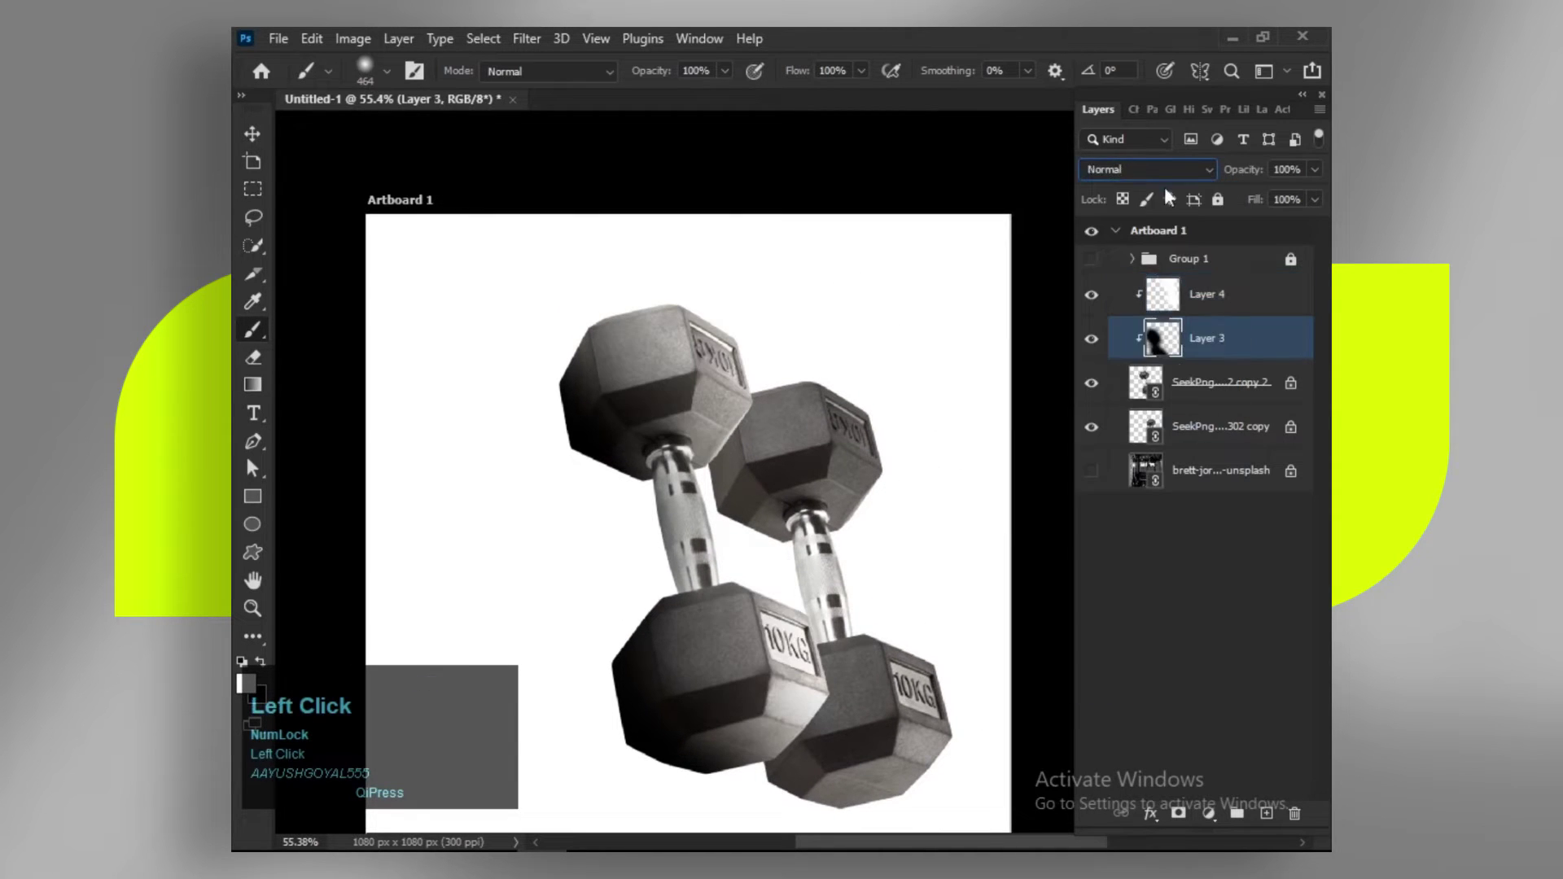
pyautogui.click(1229, 311)
pyautogui.press('ctrl+g')
pyautogui.click(1100, 298)
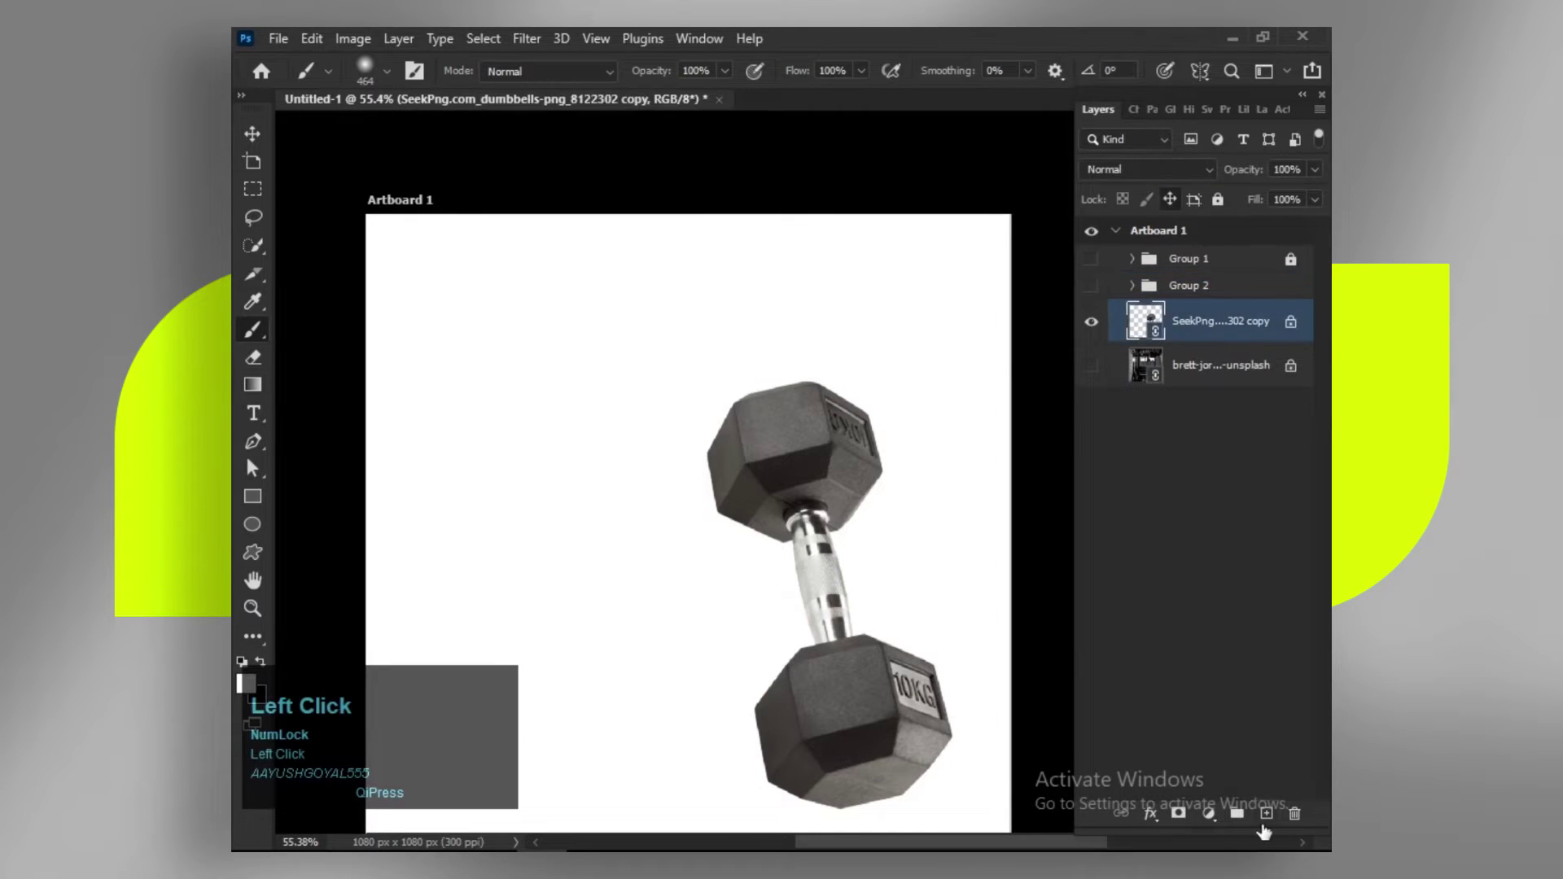
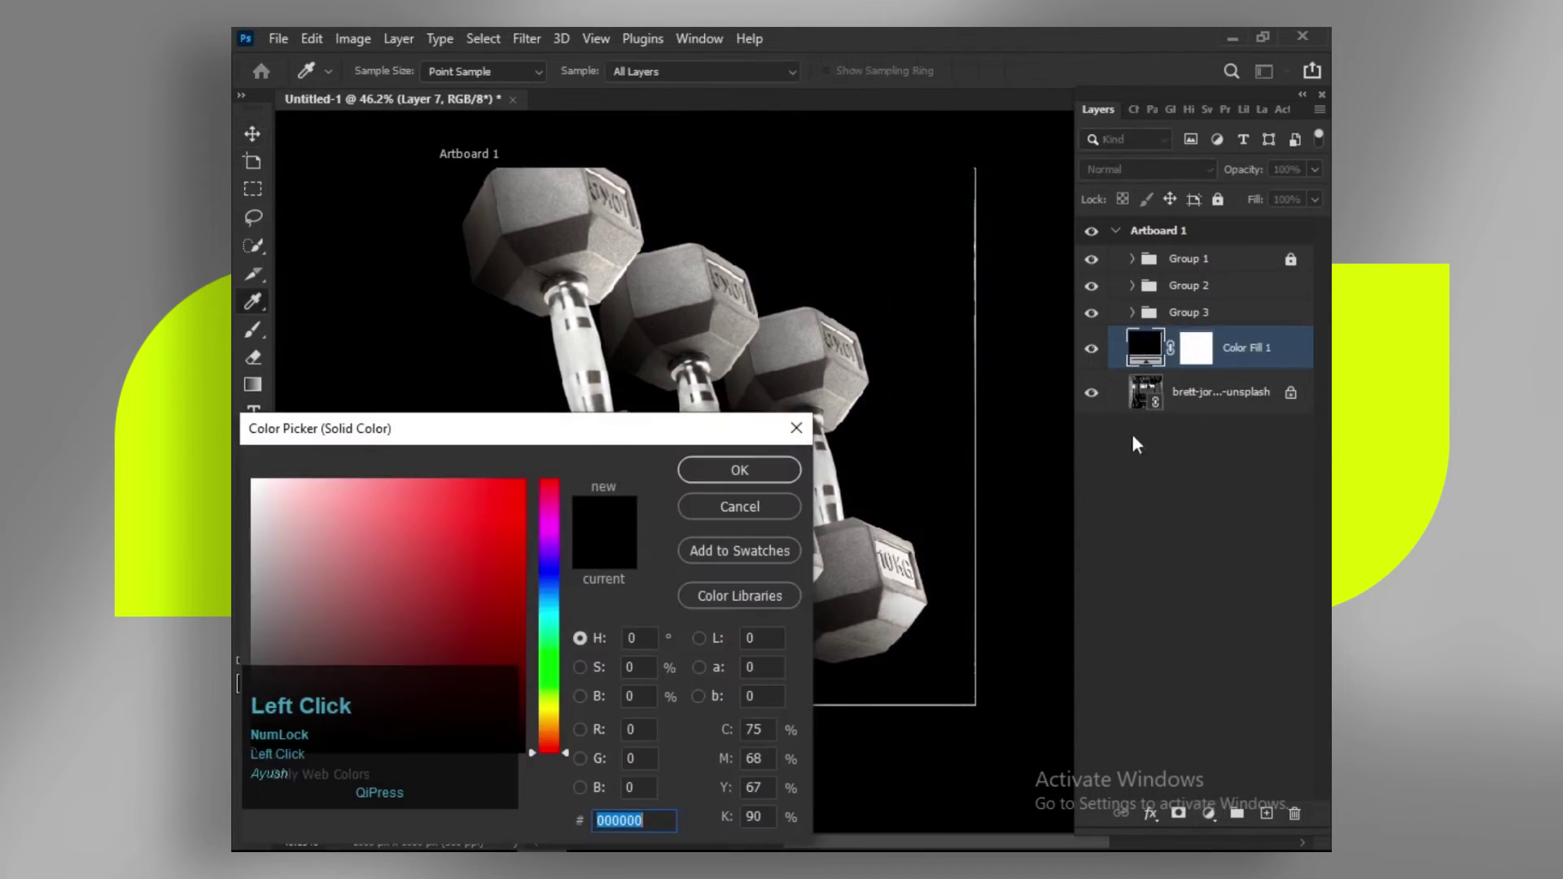
# Step: Move the Color Picker dialog for the new Solid Color fill fully into view
pyautogui.moveTo(622, 438); pyautogui.dragTo(1197, 360)
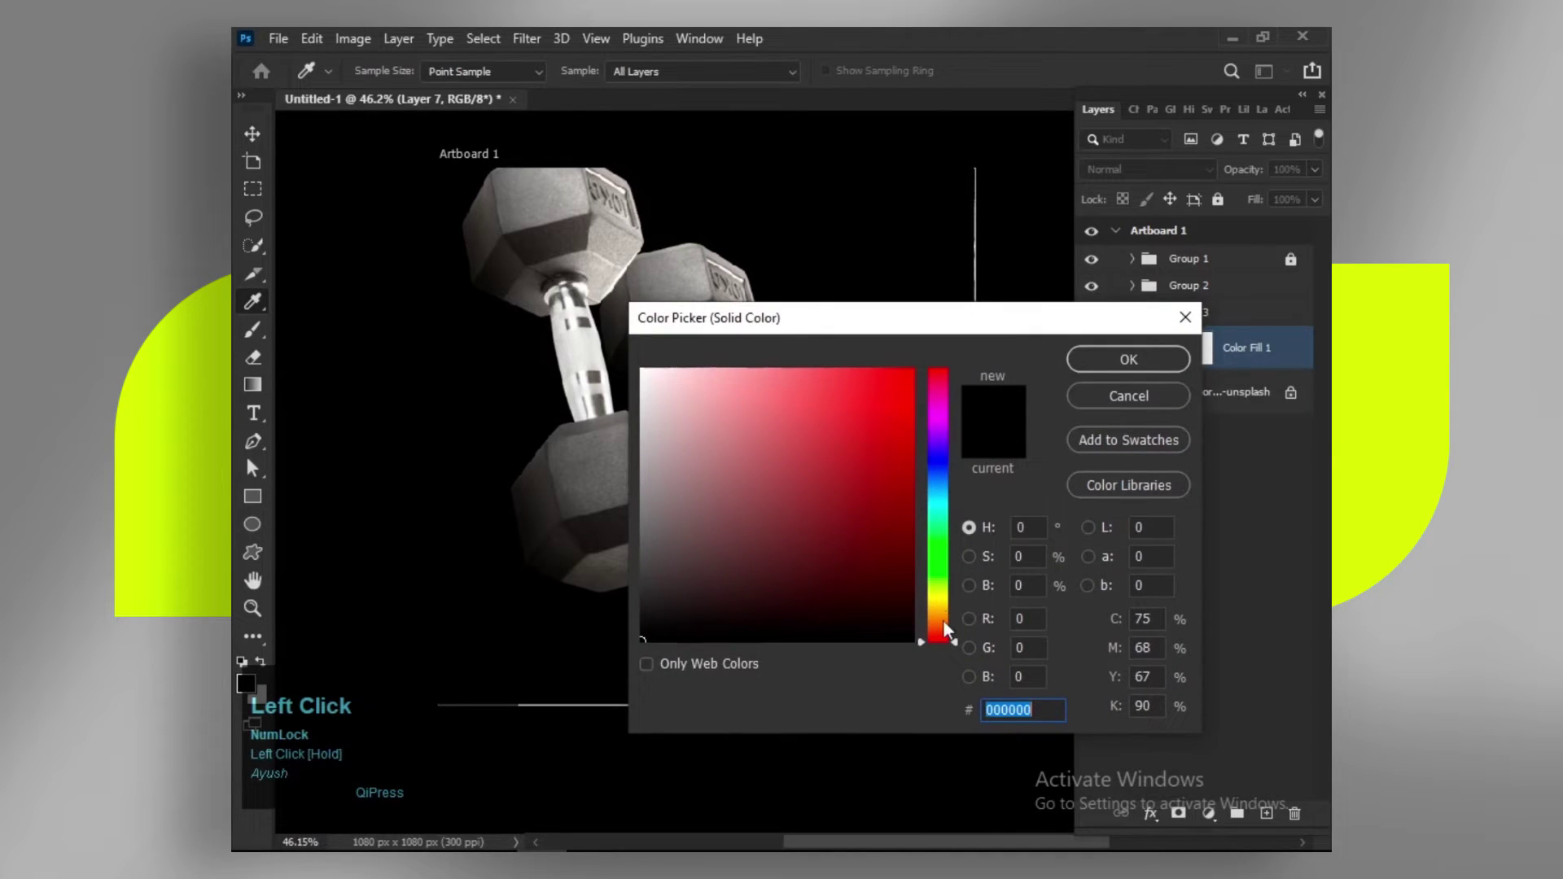
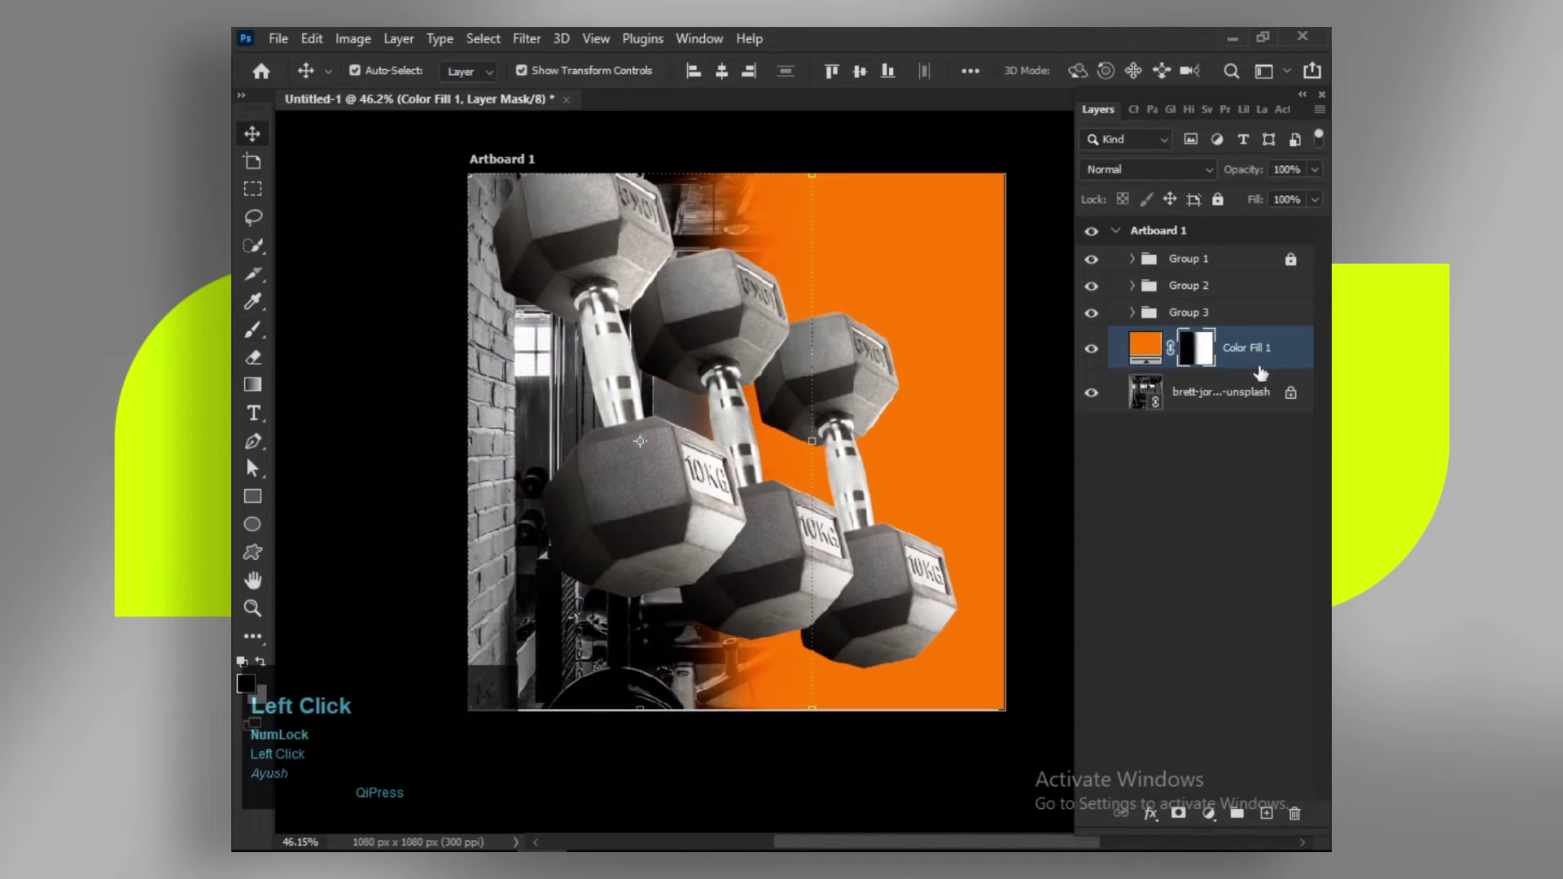
# Step: Convert the orange Color Fill 1 layer to a smart object
pyautogui.rightClick(1288, 348)
pyautogui.click(1199, 338)
pyautogui.scroll(-3)
pyautogui.scroll(-3)
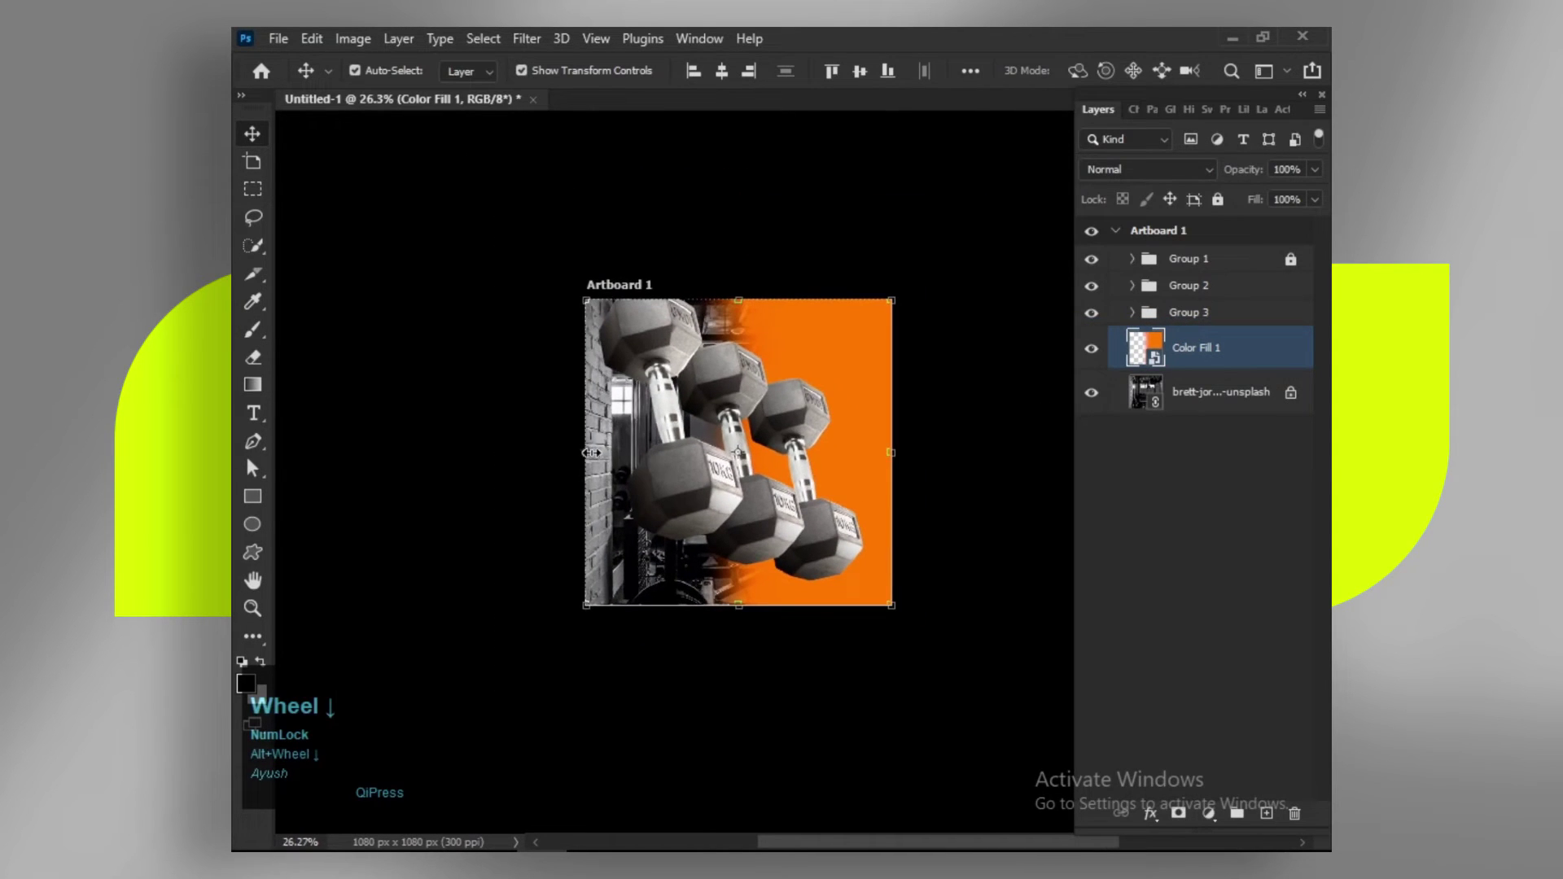
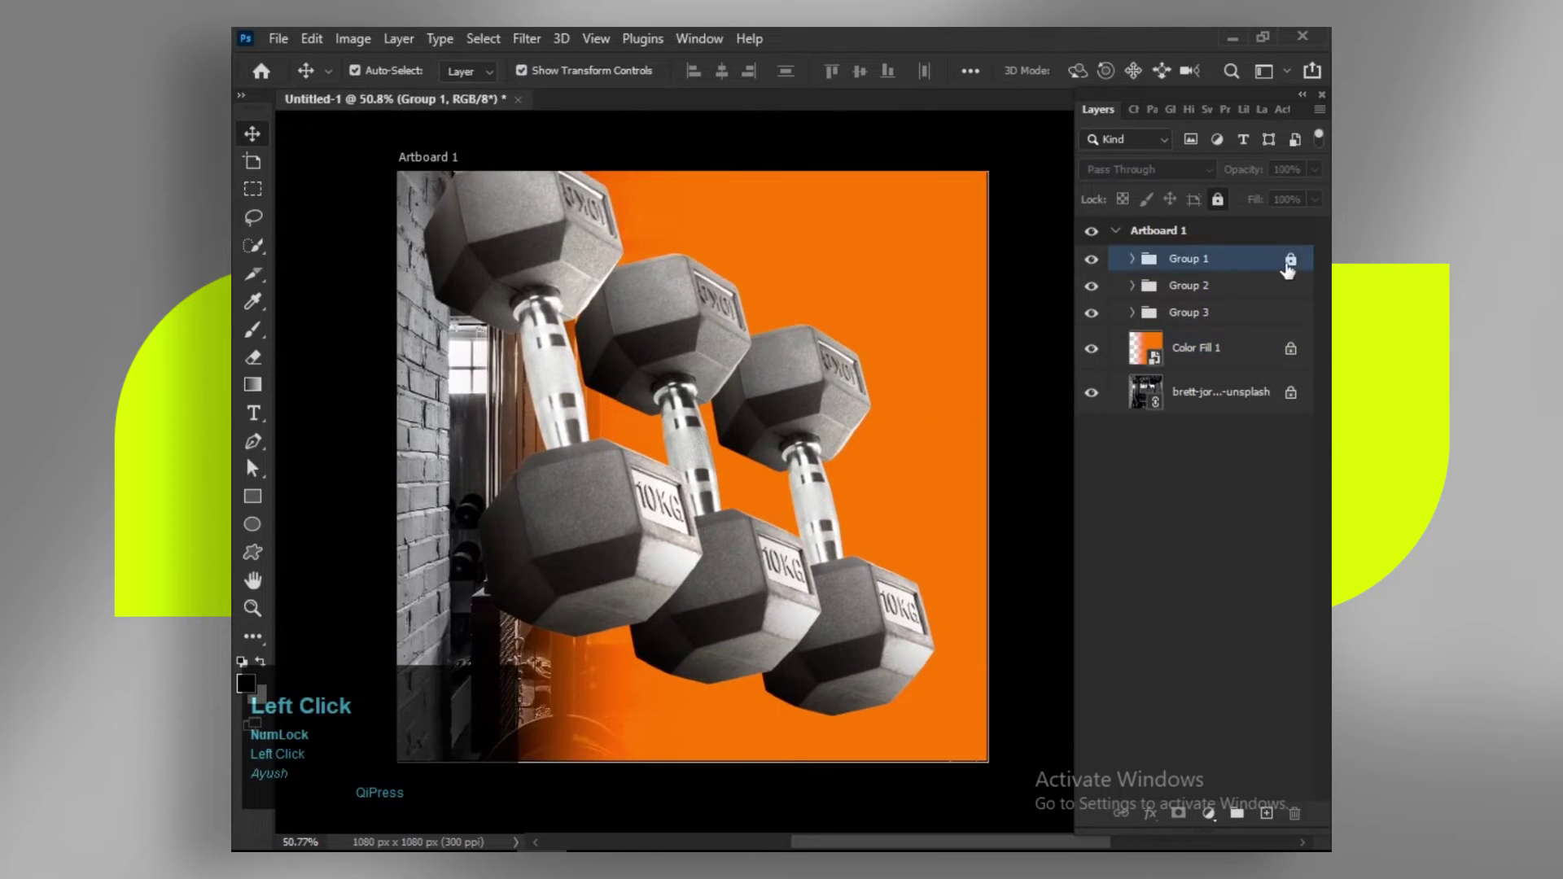
# Step: Convert the front and back dumbbell groups to Smart Objects and soften them with Gaussian Blur and lower opacity
pyautogui.rightClick(1290, 269)
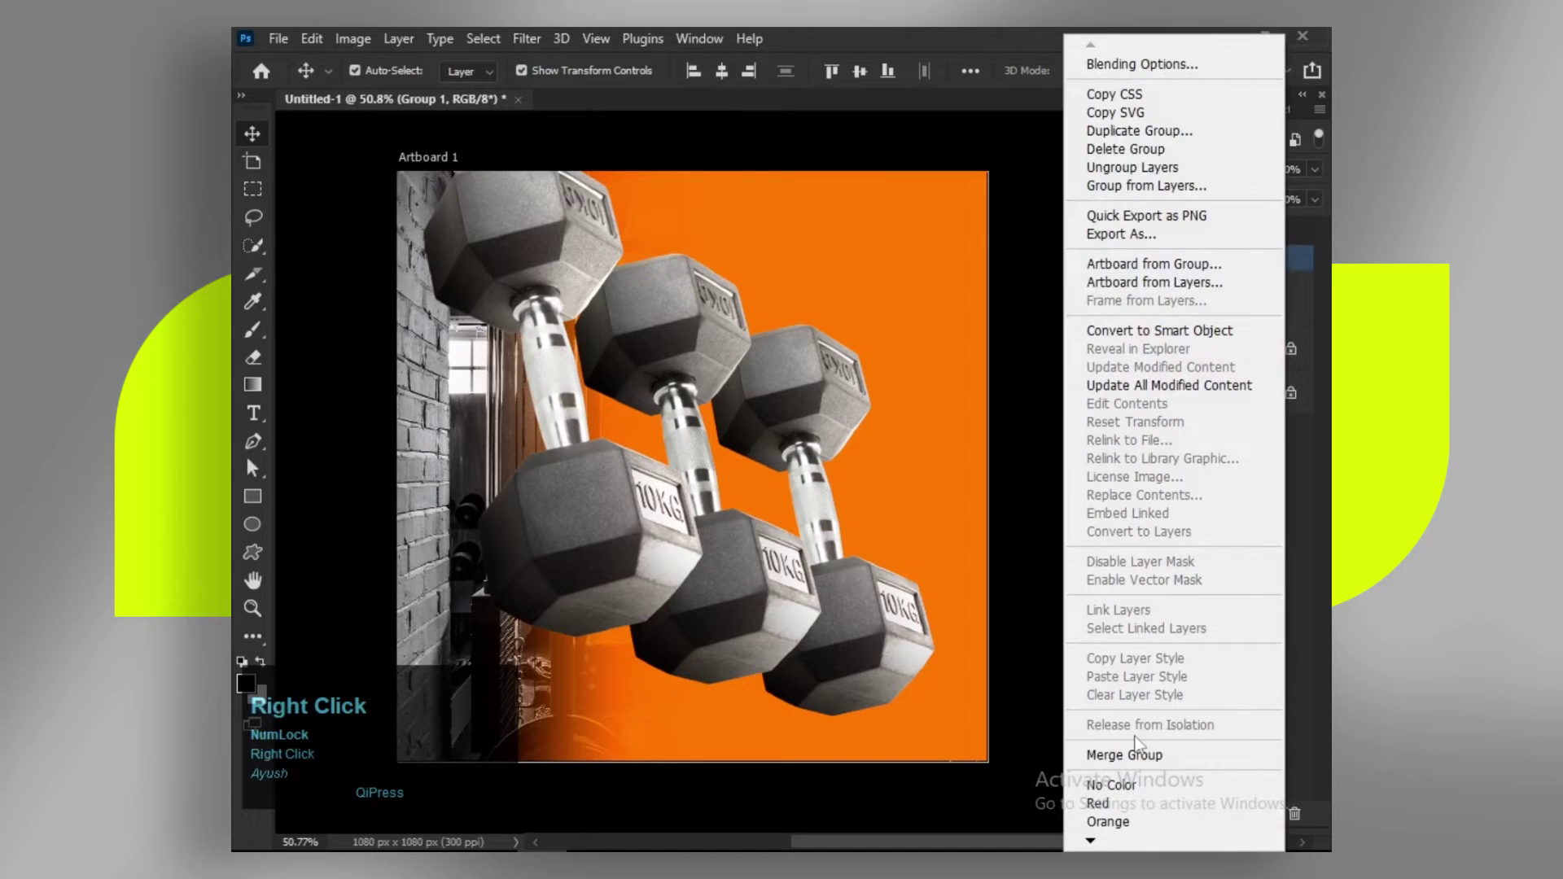
pyautogui.click(1136, 754)
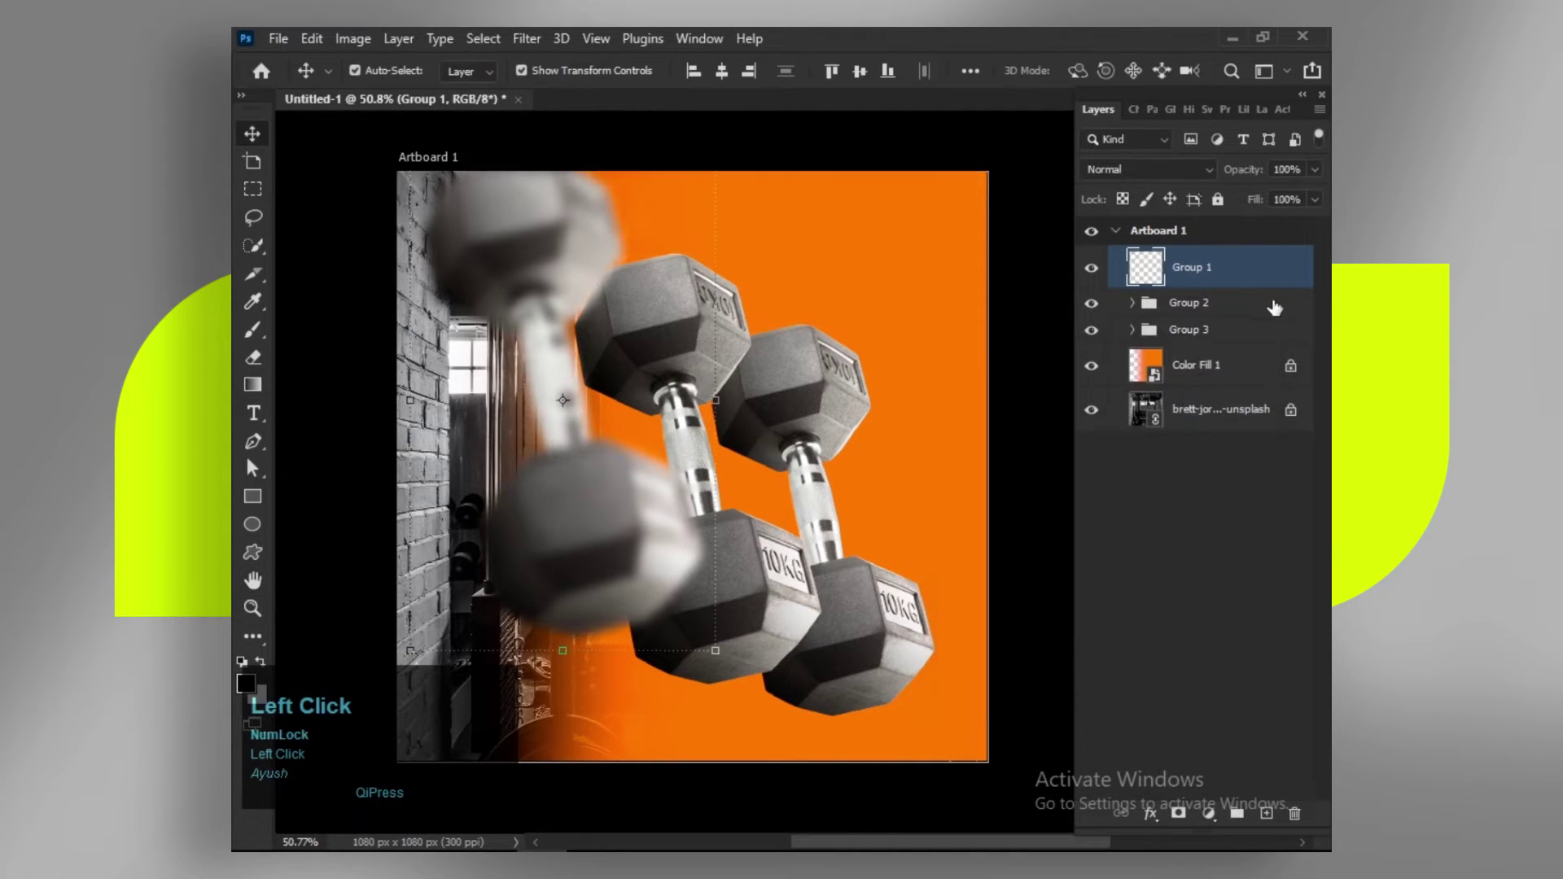
pyautogui.rightClick(1242, 348)
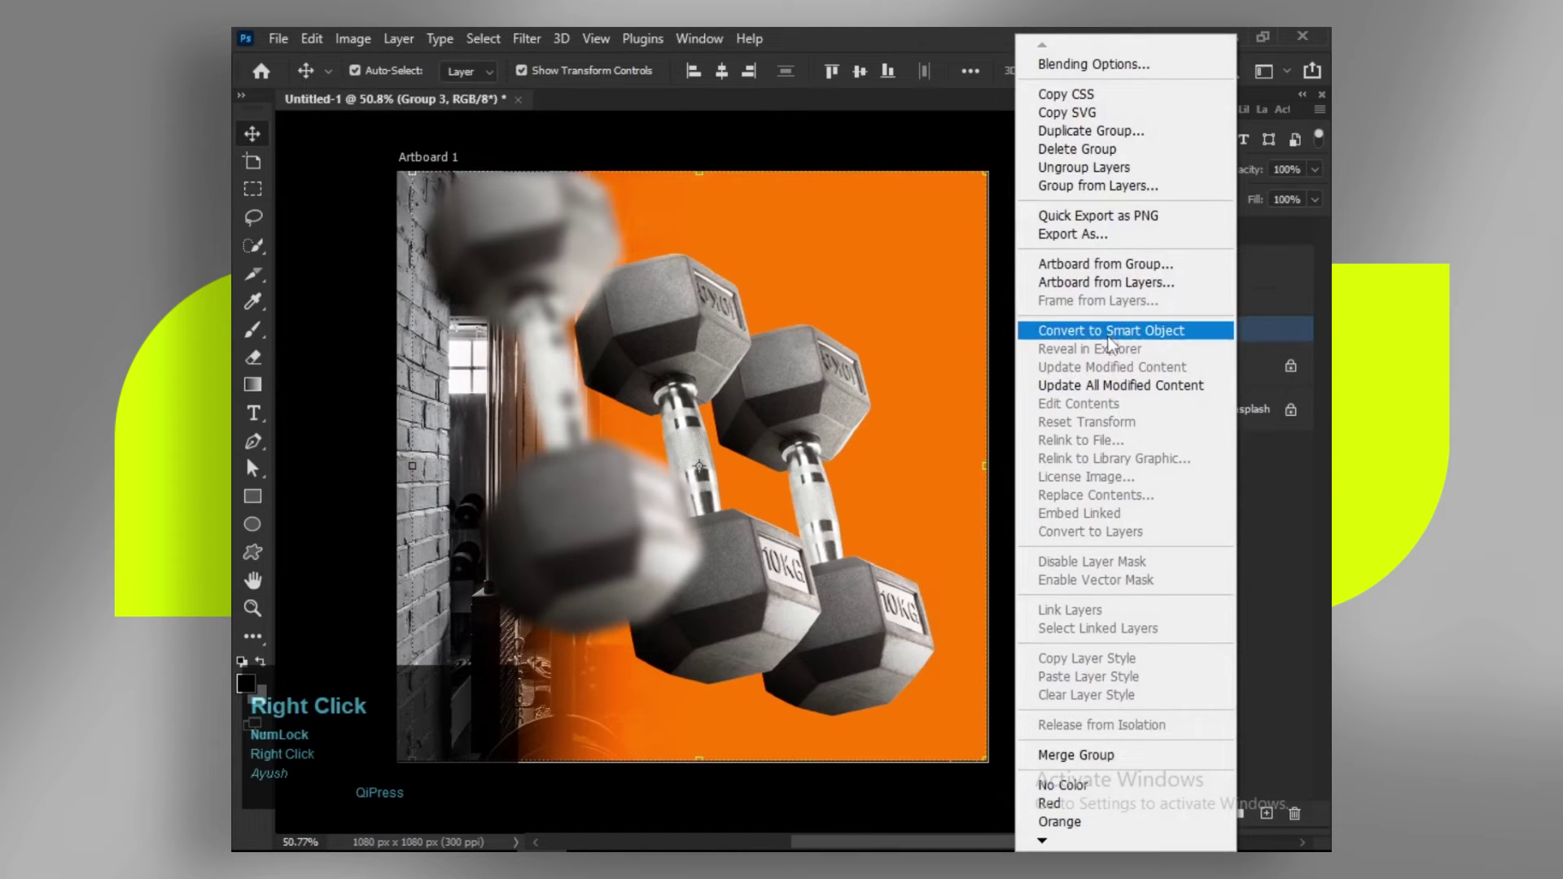
pyautogui.moveTo(1113, 338); pyautogui.dragTo(1136, 389)
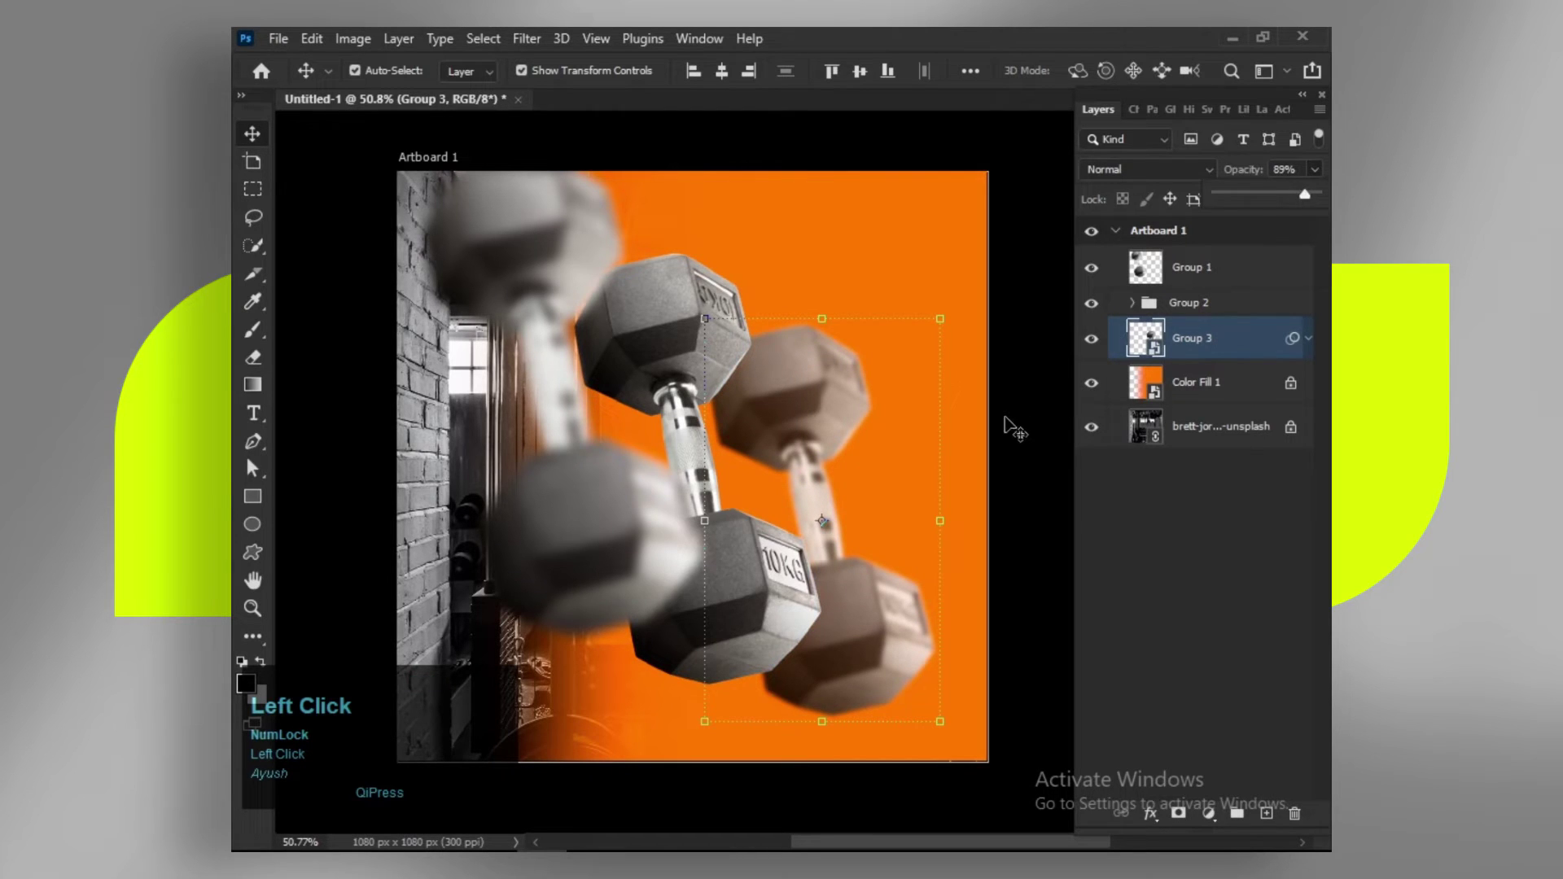
pyautogui.scroll(-3)
pyautogui.scroll(3)
pyautogui.press('space')
pyautogui.click(1136, 388)
pyautogui.press('space')
pyautogui.scroll(-3)
# Step: Select all three dumbbell groups and shift them together slightly down and right
pyautogui.moveTo(814, 513); pyautogui.dragTo(1136, 311)
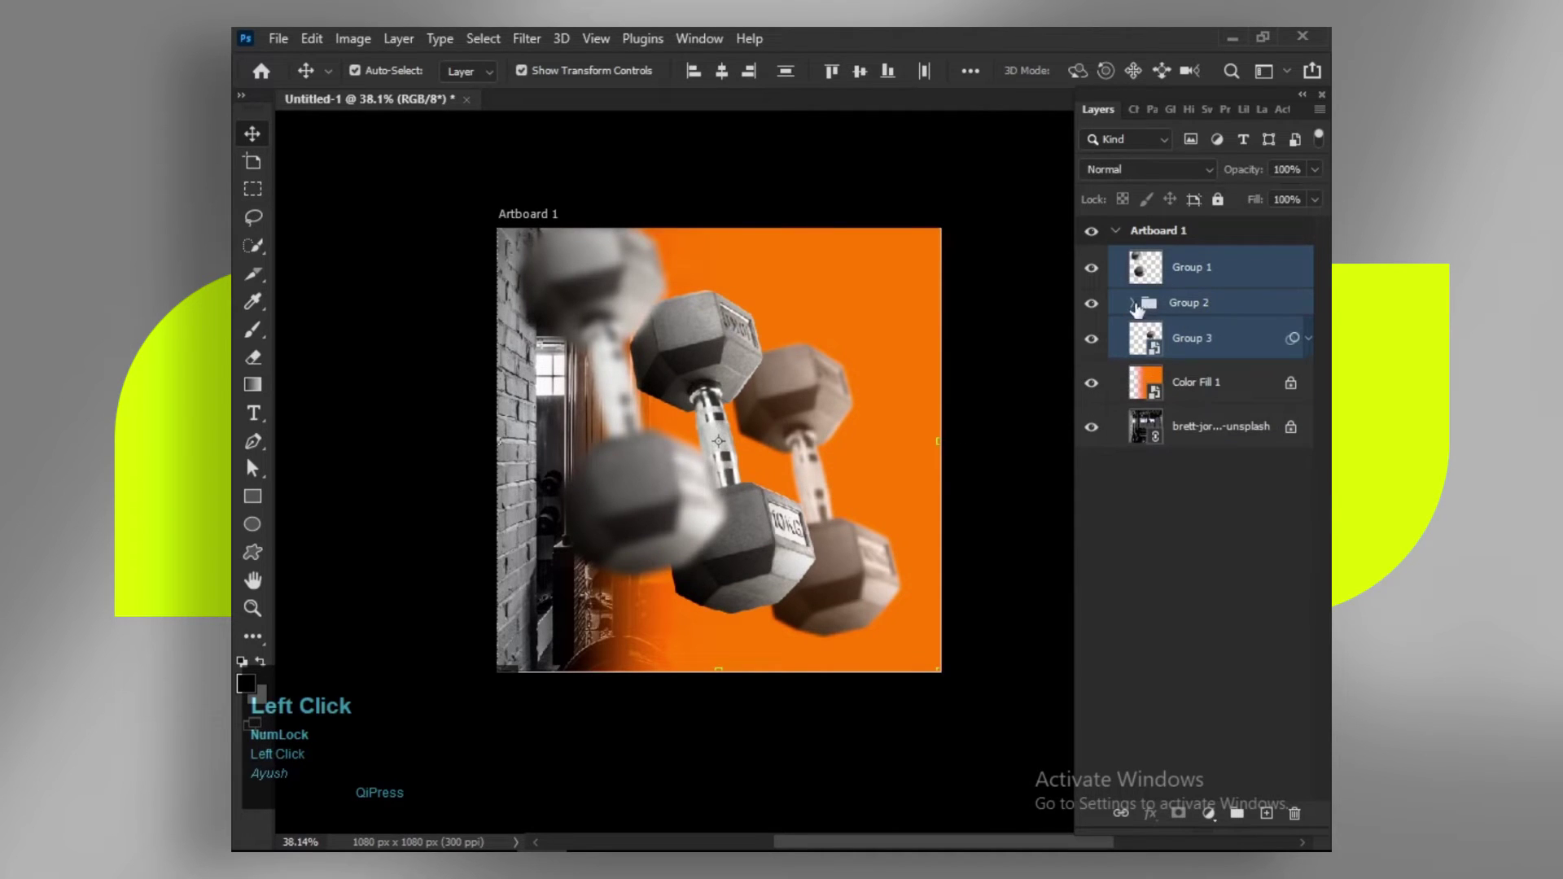
pyautogui.click(1136, 311)
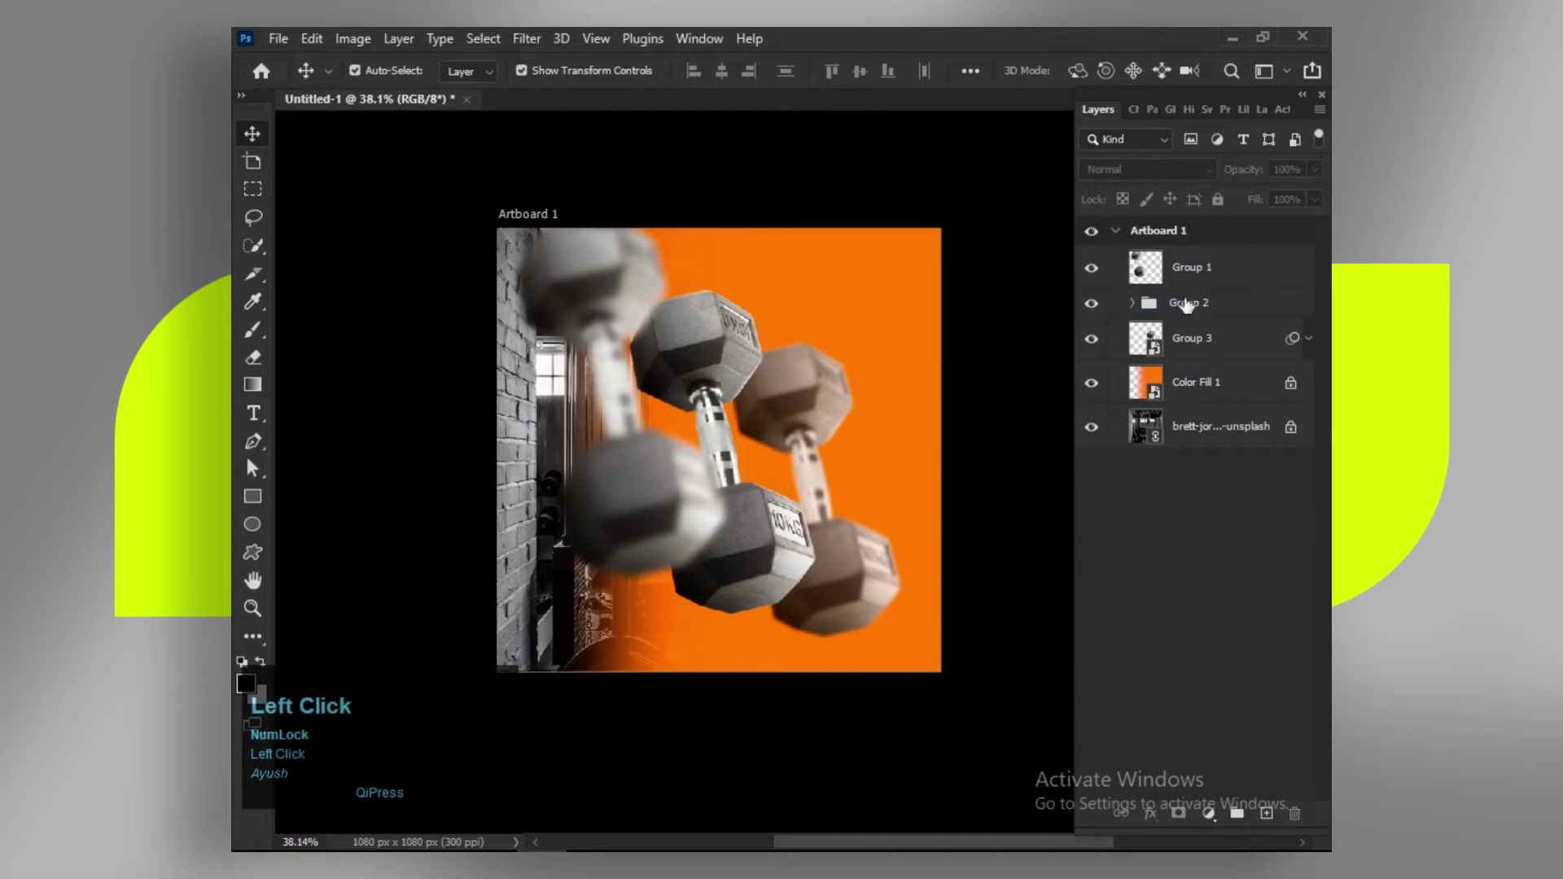
pyautogui.click(807, 557)
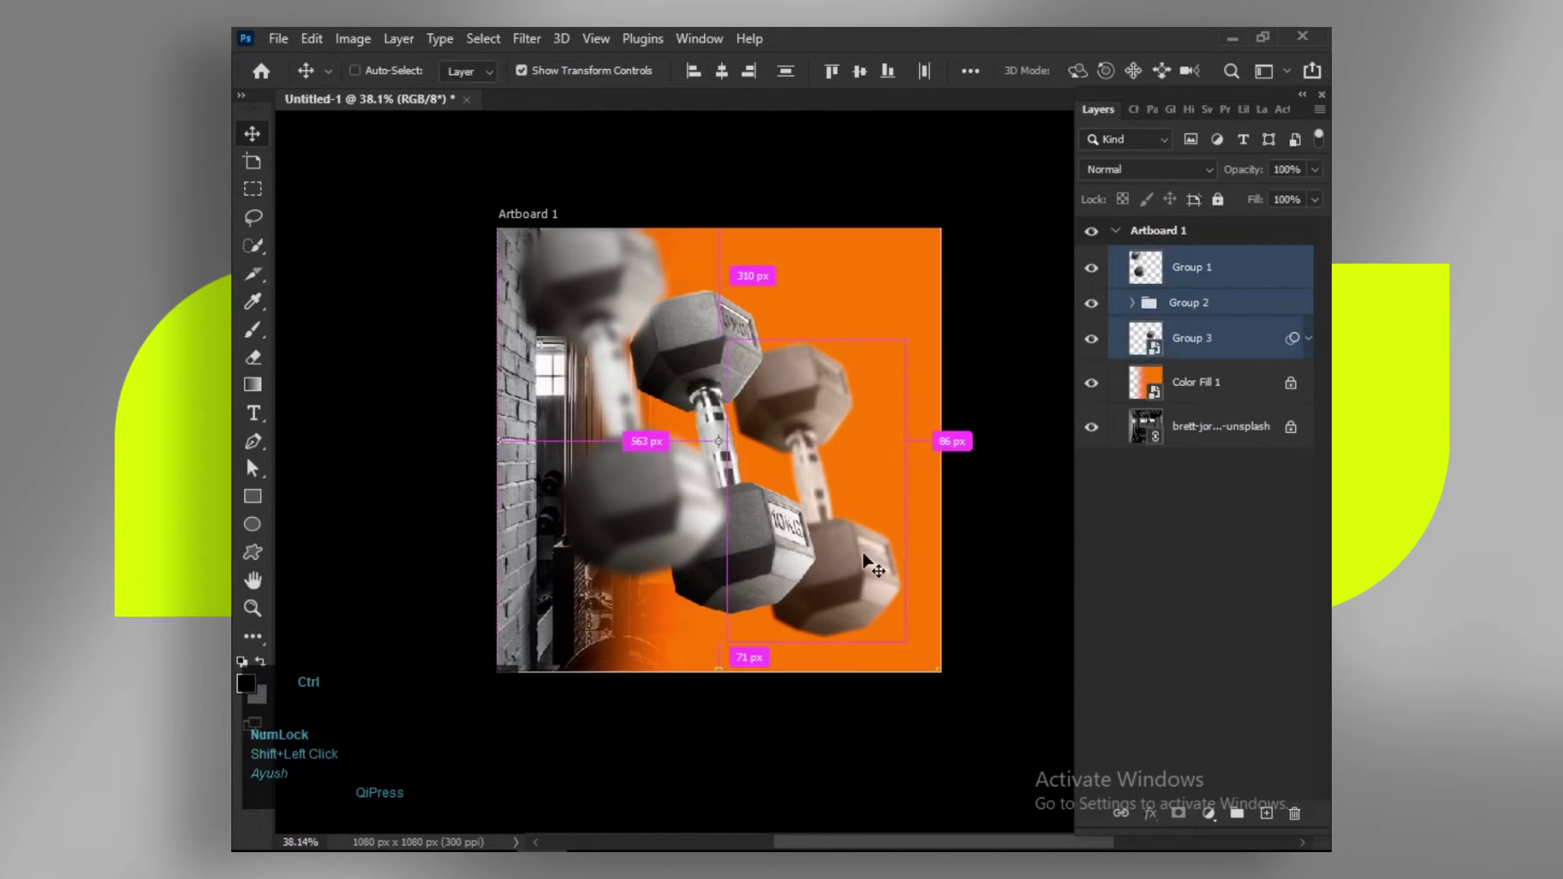
pyautogui.moveTo(870, 556); pyautogui.dragTo(786, 539)
pyautogui.scroll(3)
pyautogui.press('space')
pyautogui.click(757, 506)
pyautogui.press('space')
pyautogui.click(808, 587)
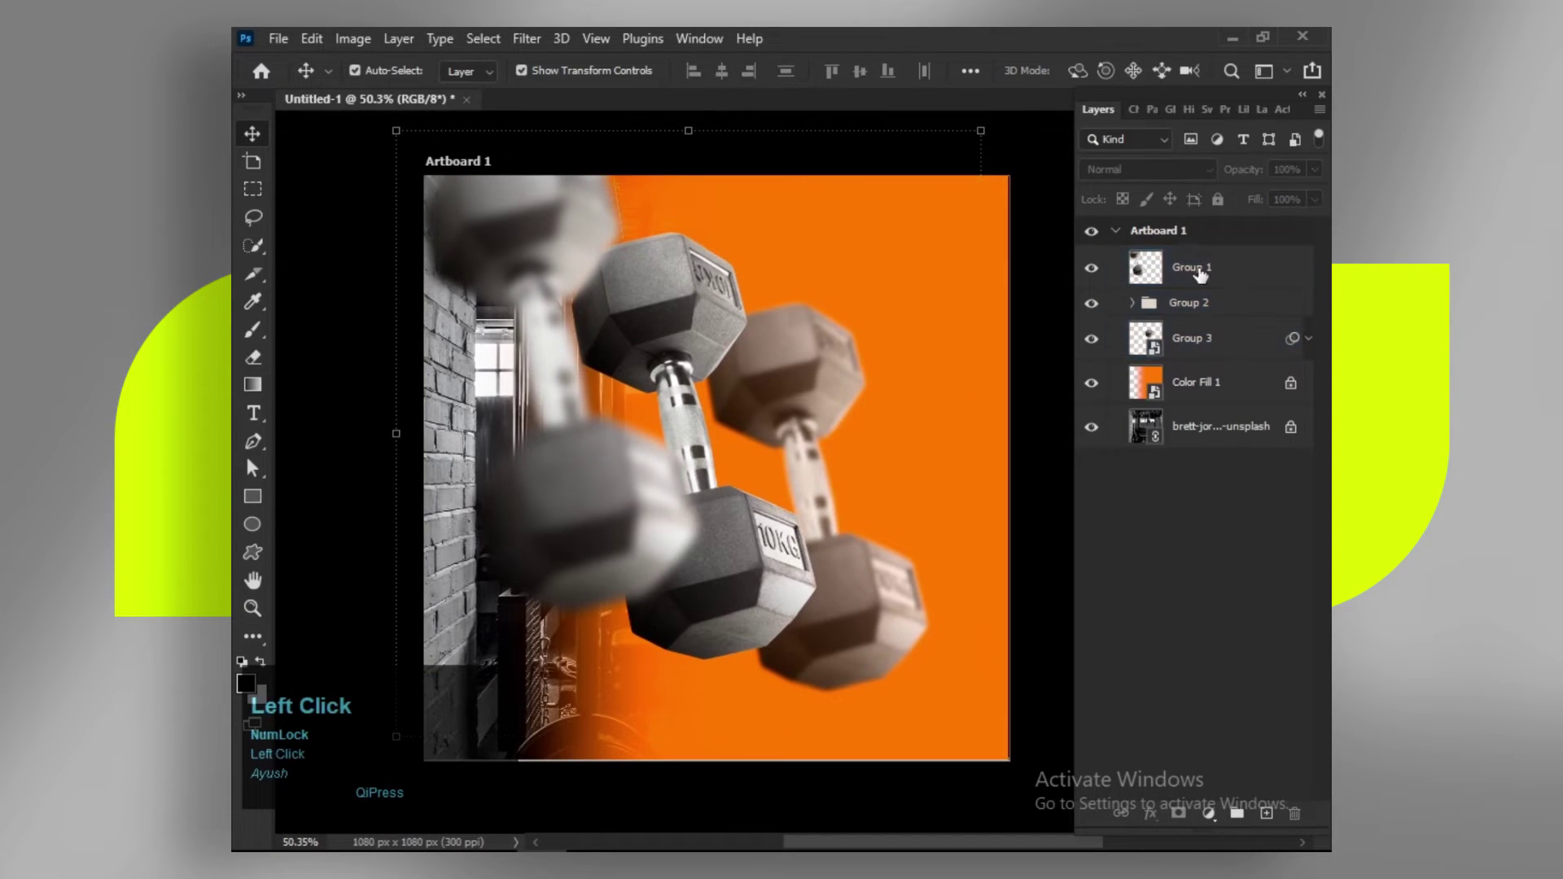
# Step: Add a new empty highlights layer and set a white Soft Round brush
pyautogui.press('space')
pyautogui.click(807, 447)
pyautogui.press('space')
pyautogui.press('b')
pyautogui.rightClick(842, 587)
pyautogui.click(792, 577)
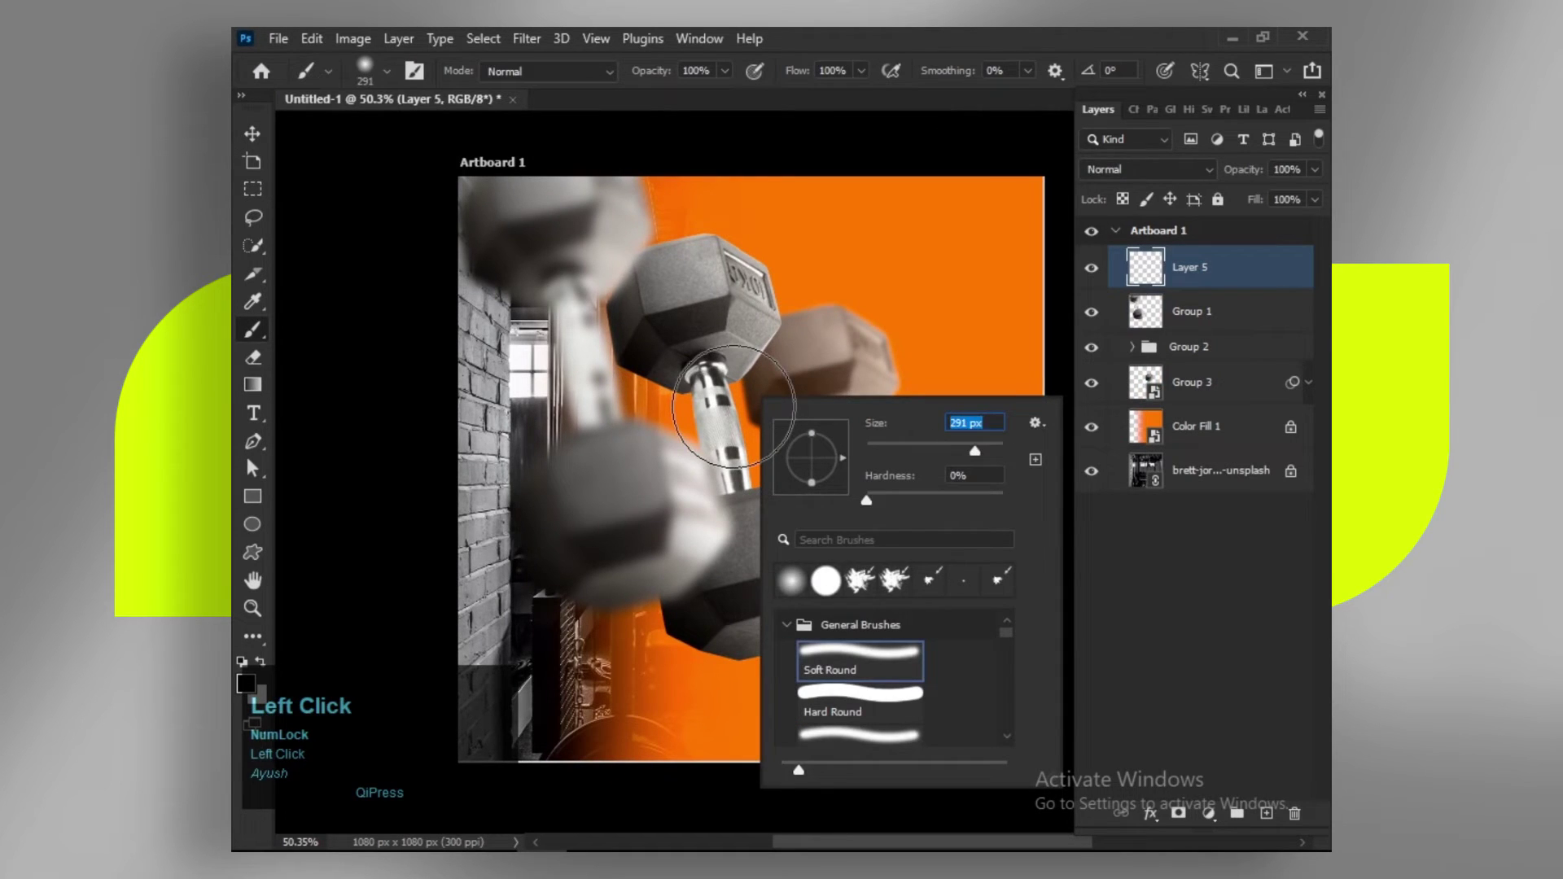
pyautogui.press('Return')
# Step: Paint soft white glows onto the middle and back dumbbell handles
pyautogui.click(269, 664)
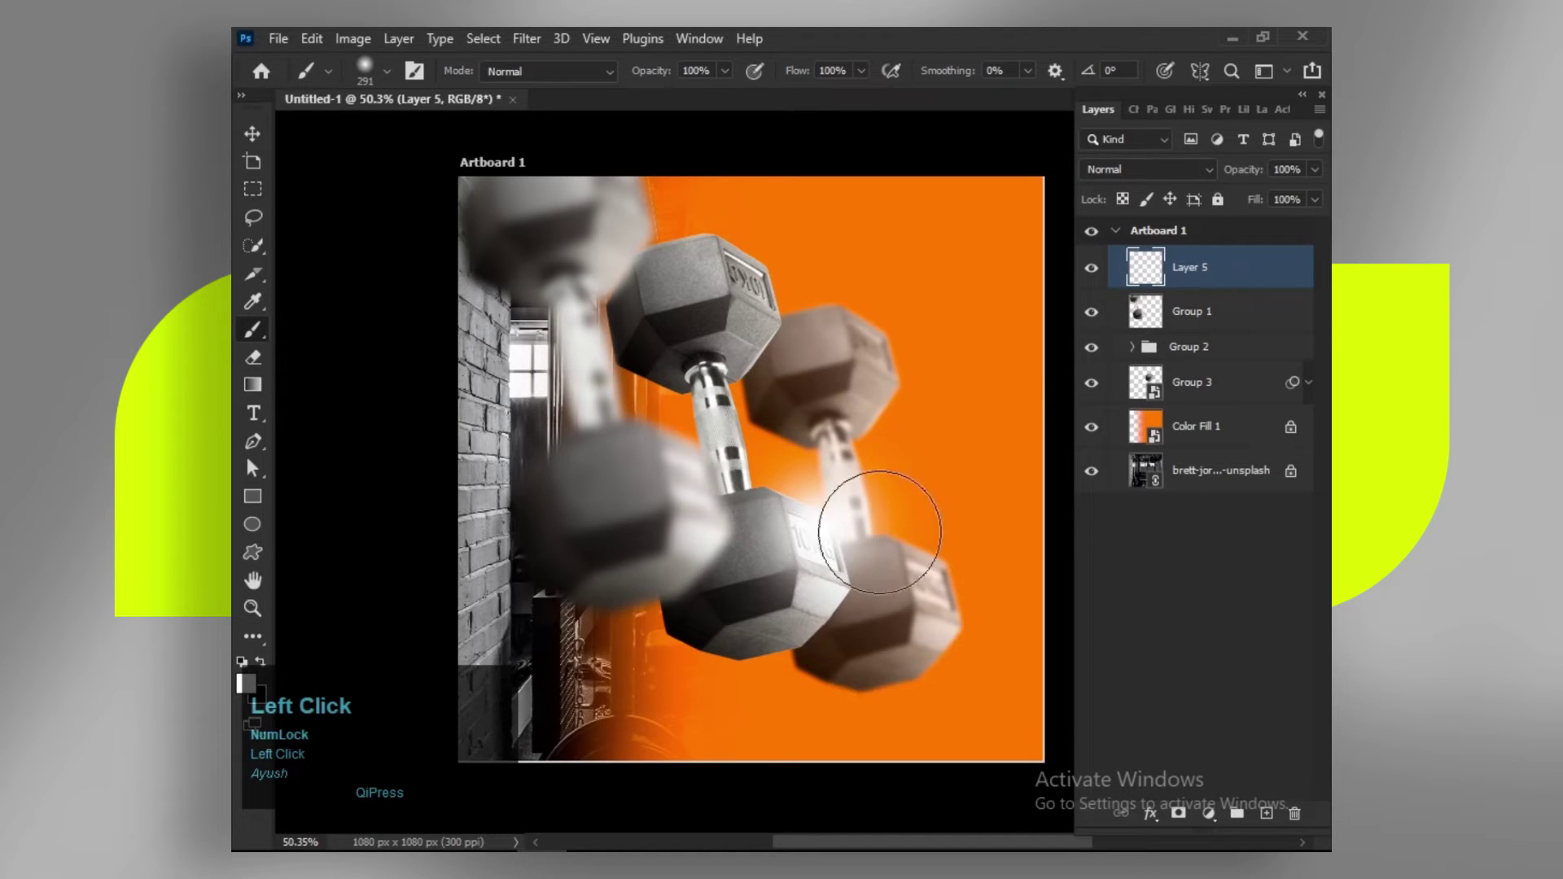
pyautogui.press('ctrl+z')
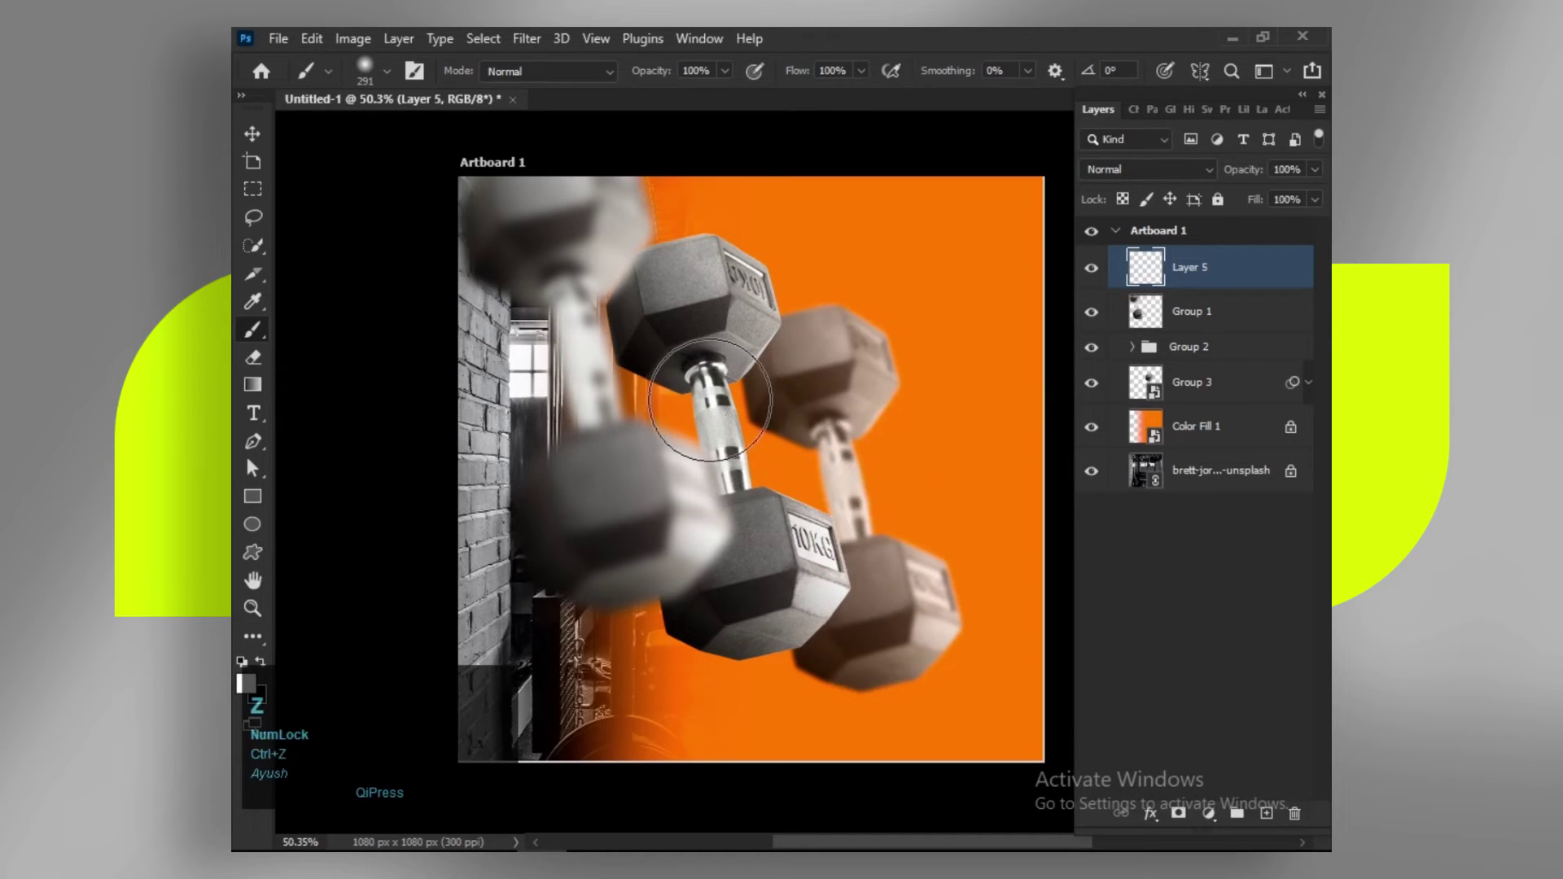
pyautogui.click(842, 587)
pyautogui.press('space')
pyautogui.click(842, 587)
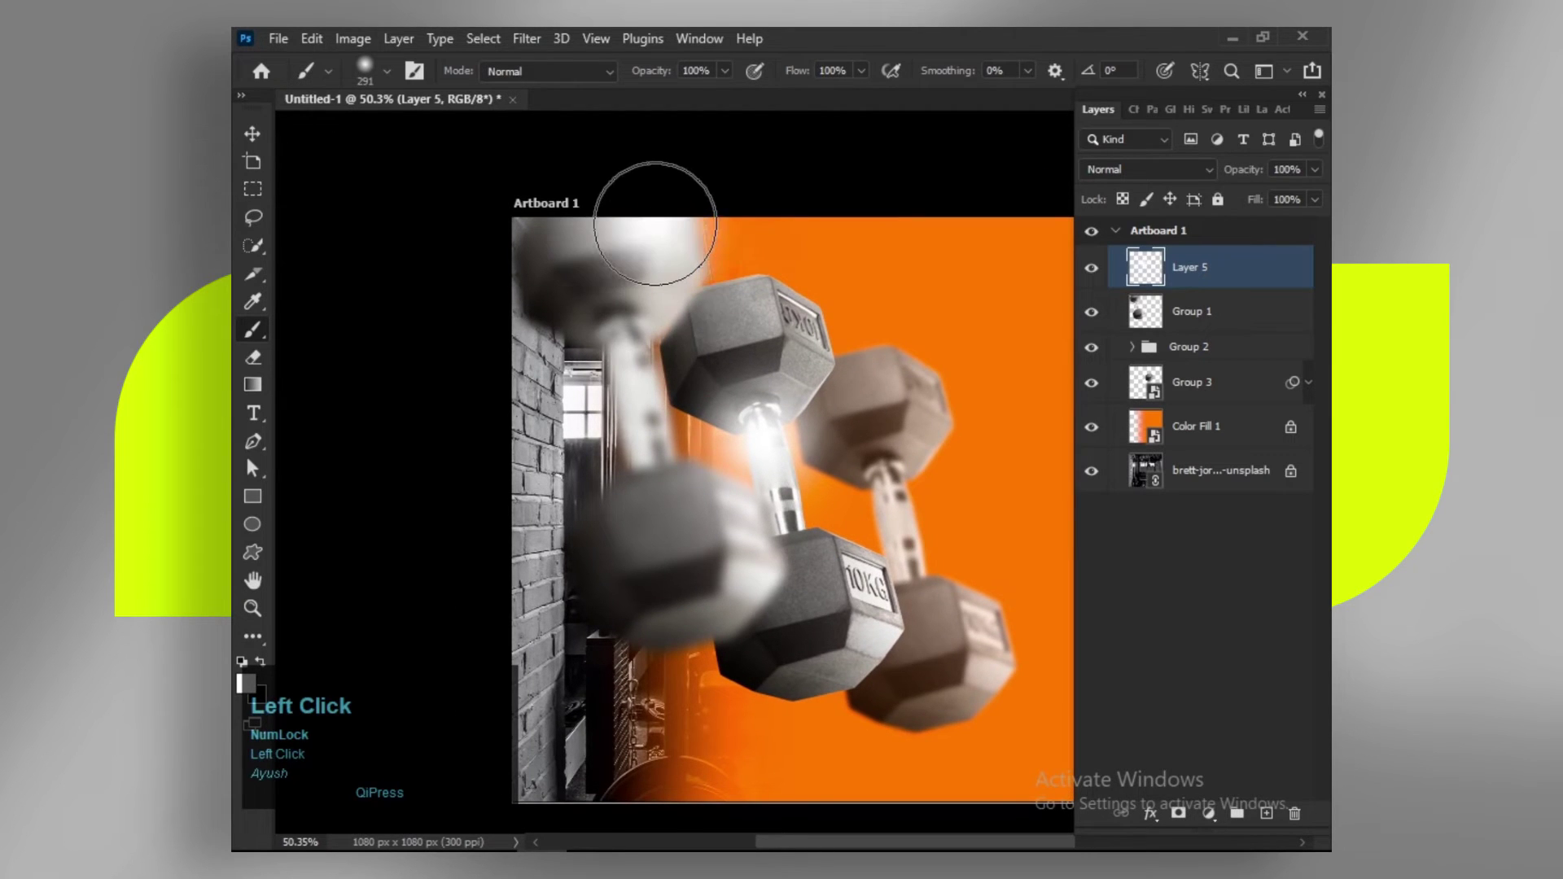
pyautogui.press('space')
pyautogui.click(896, 627)
pyautogui.press('space')
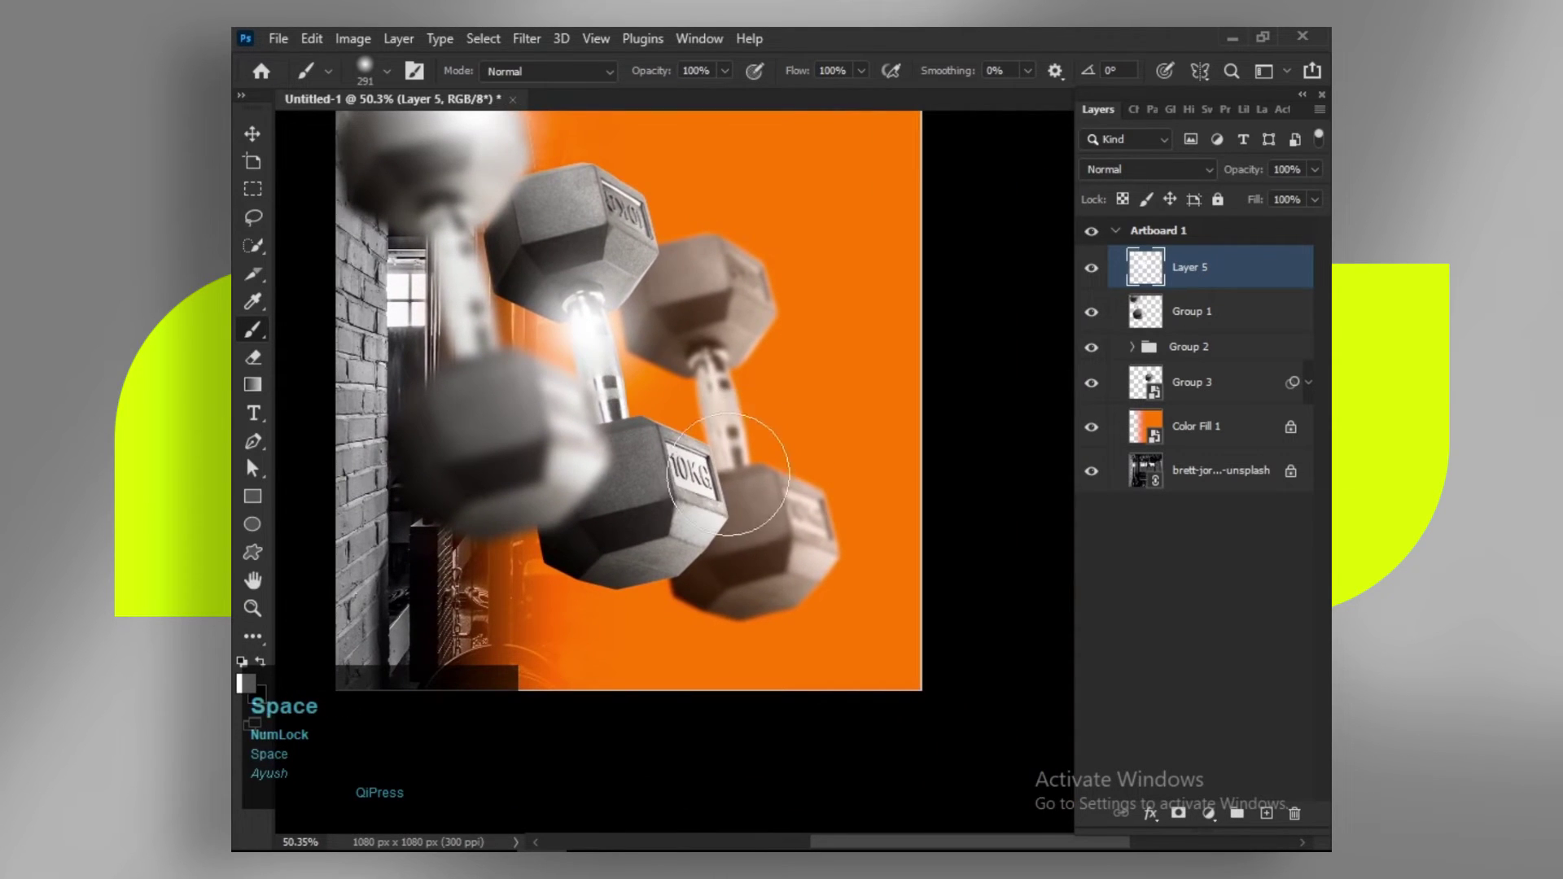
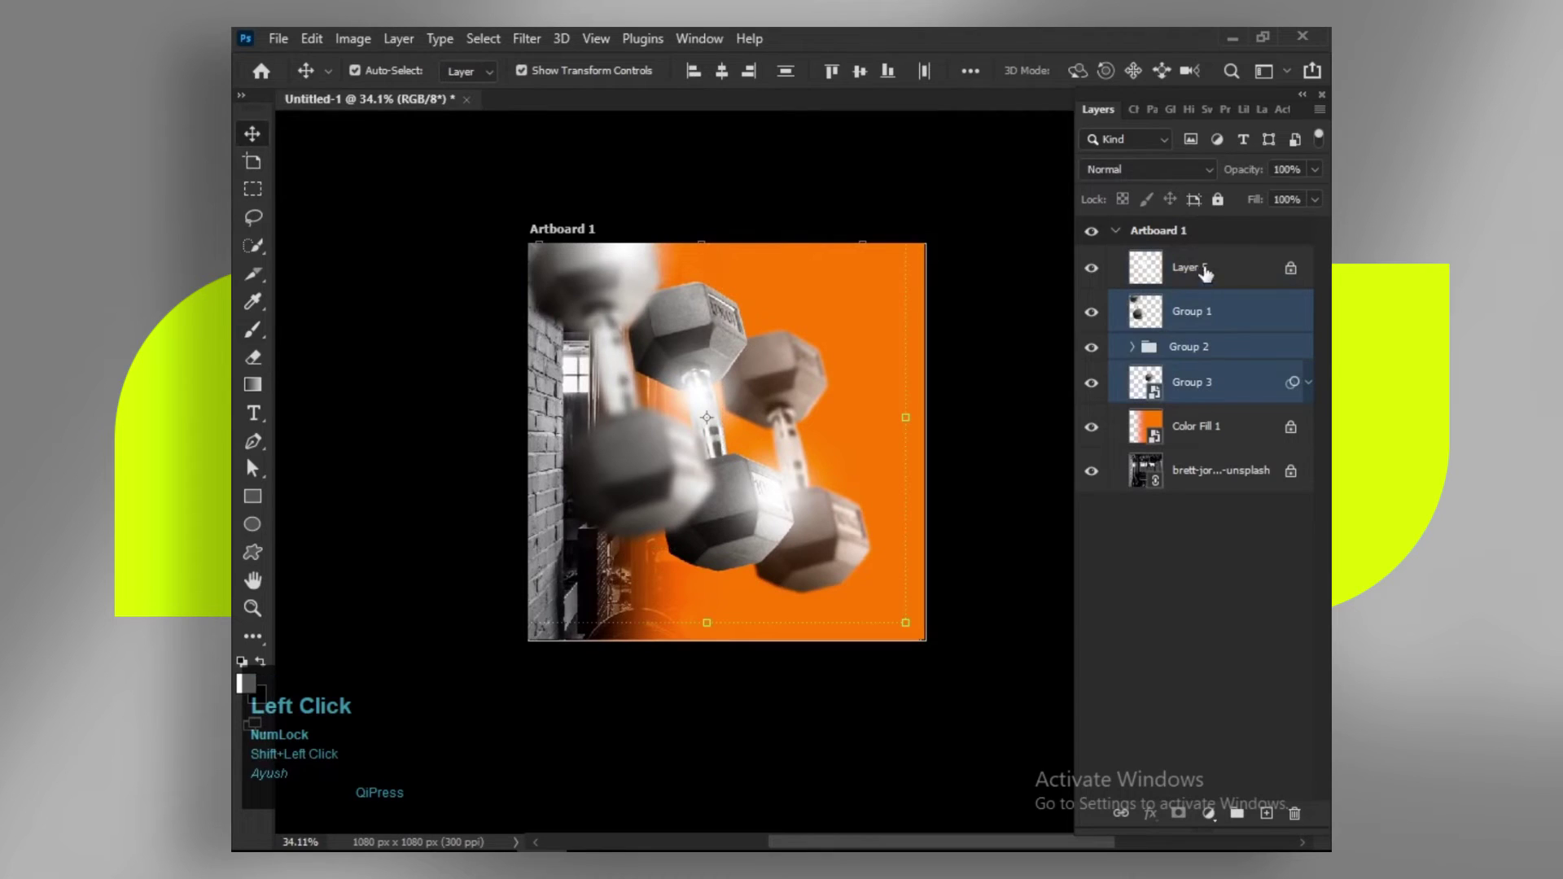
# Step: Lock the dumbbell and glow layers and enlarge the Soft Round brush to about 464 px on Layer 6
pyautogui.scroll(3)
pyautogui.press('space')
pyautogui.click(886, 397)
pyautogui.press('space')
pyautogui.click(1252, 271)
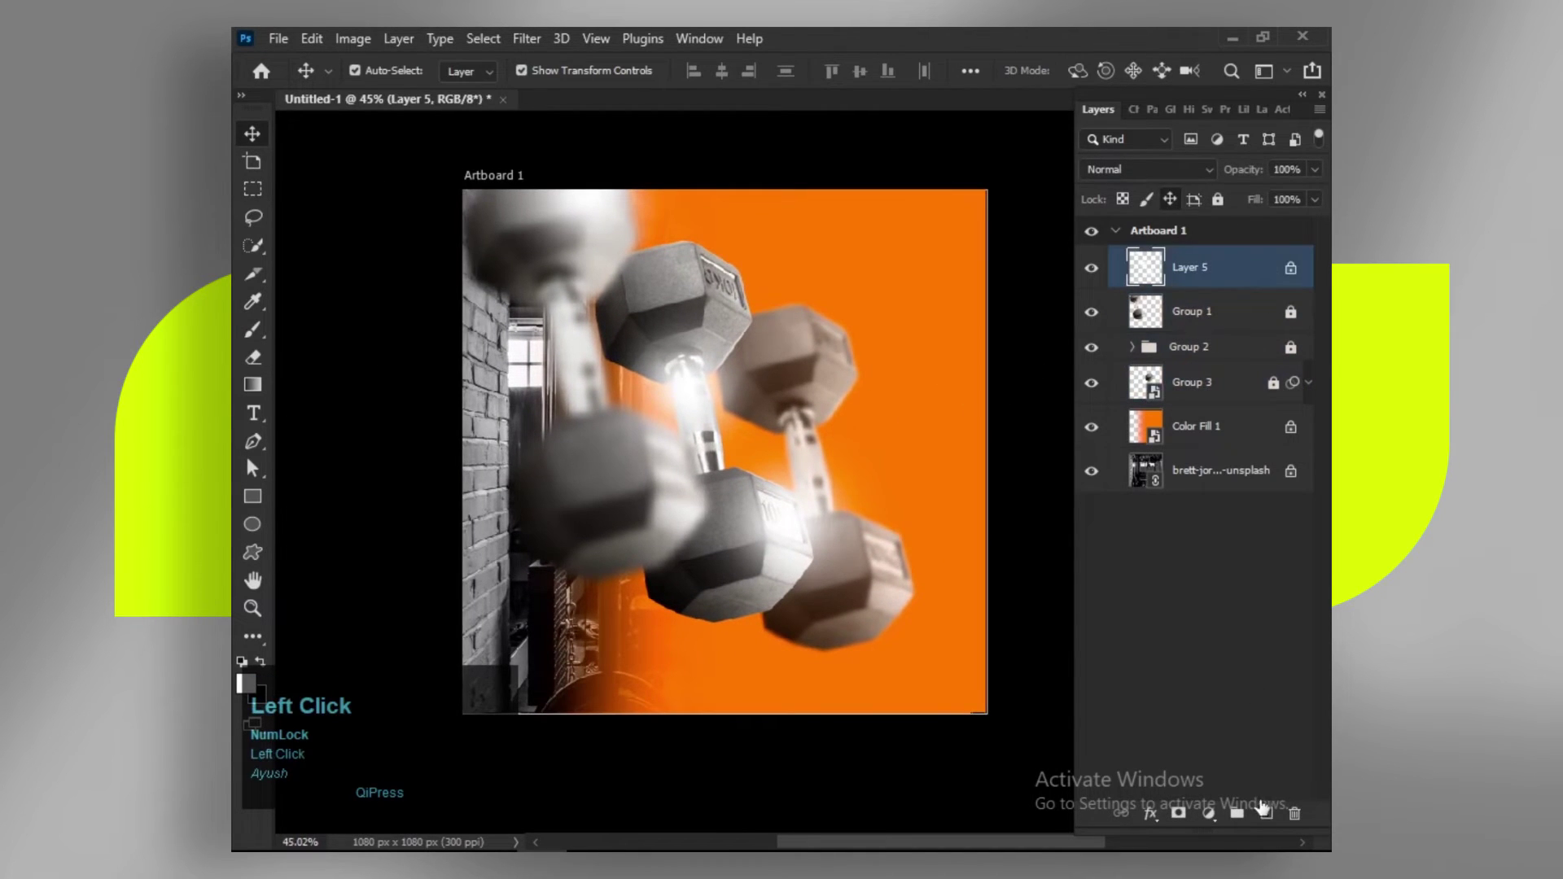
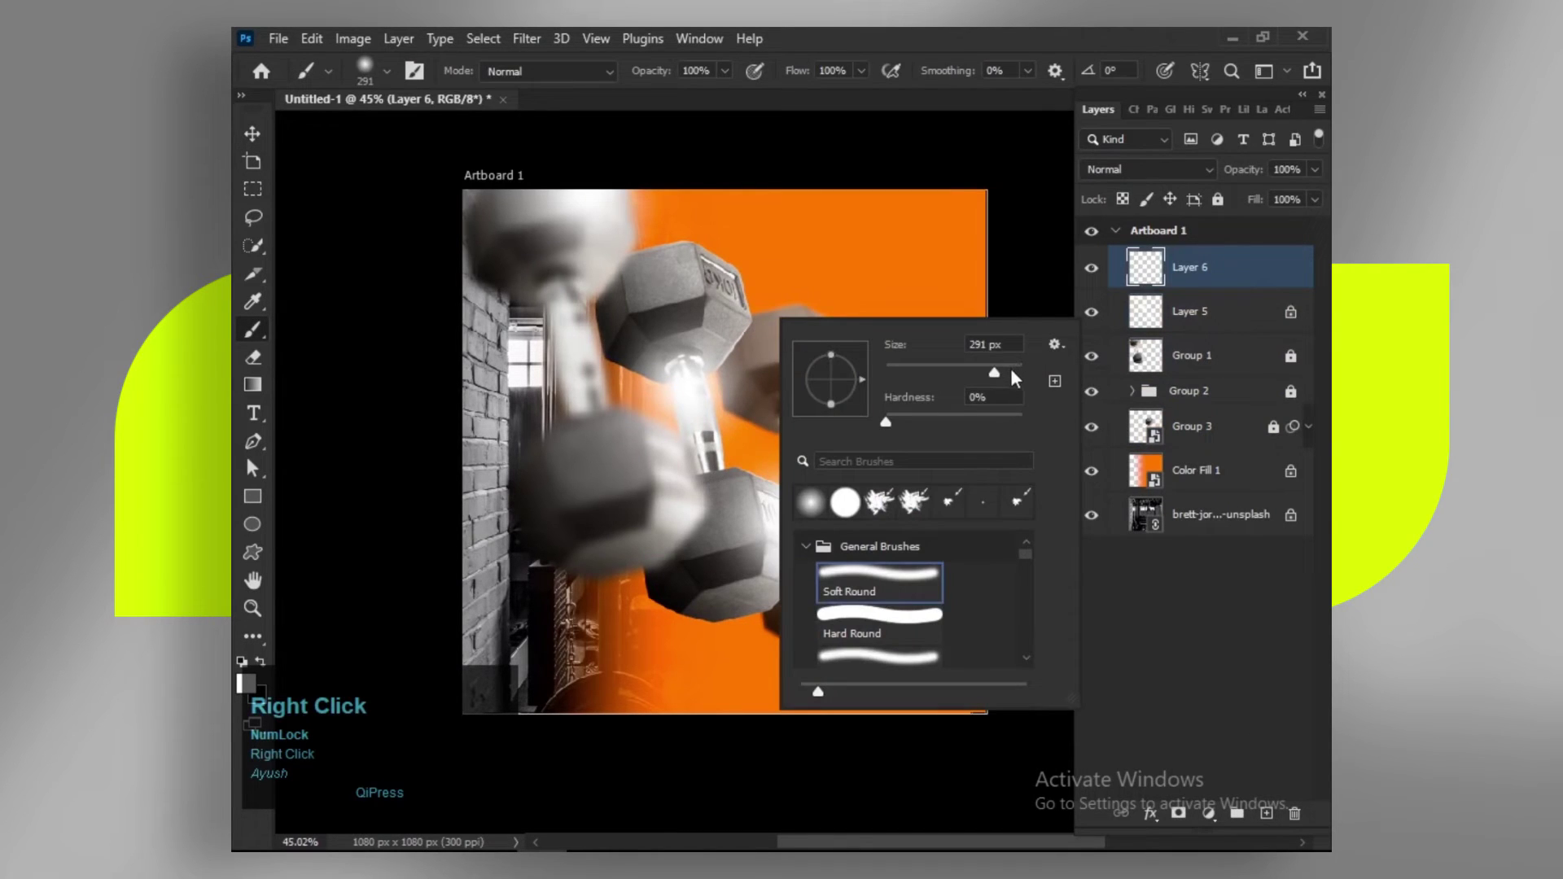
pyautogui.click(1013, 377)
pyautogui.press('Return')
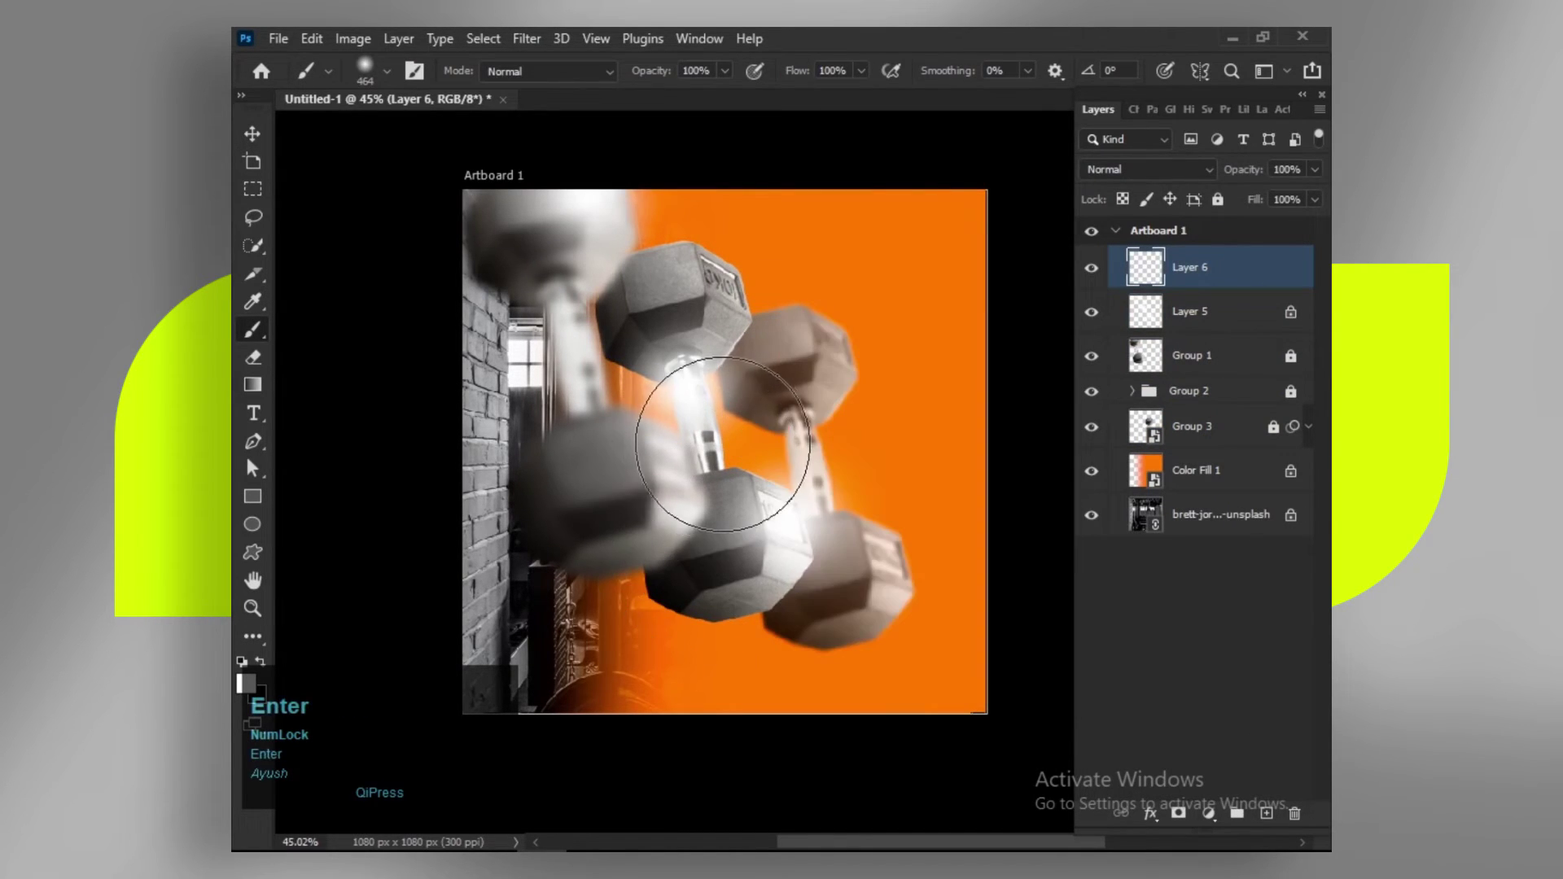
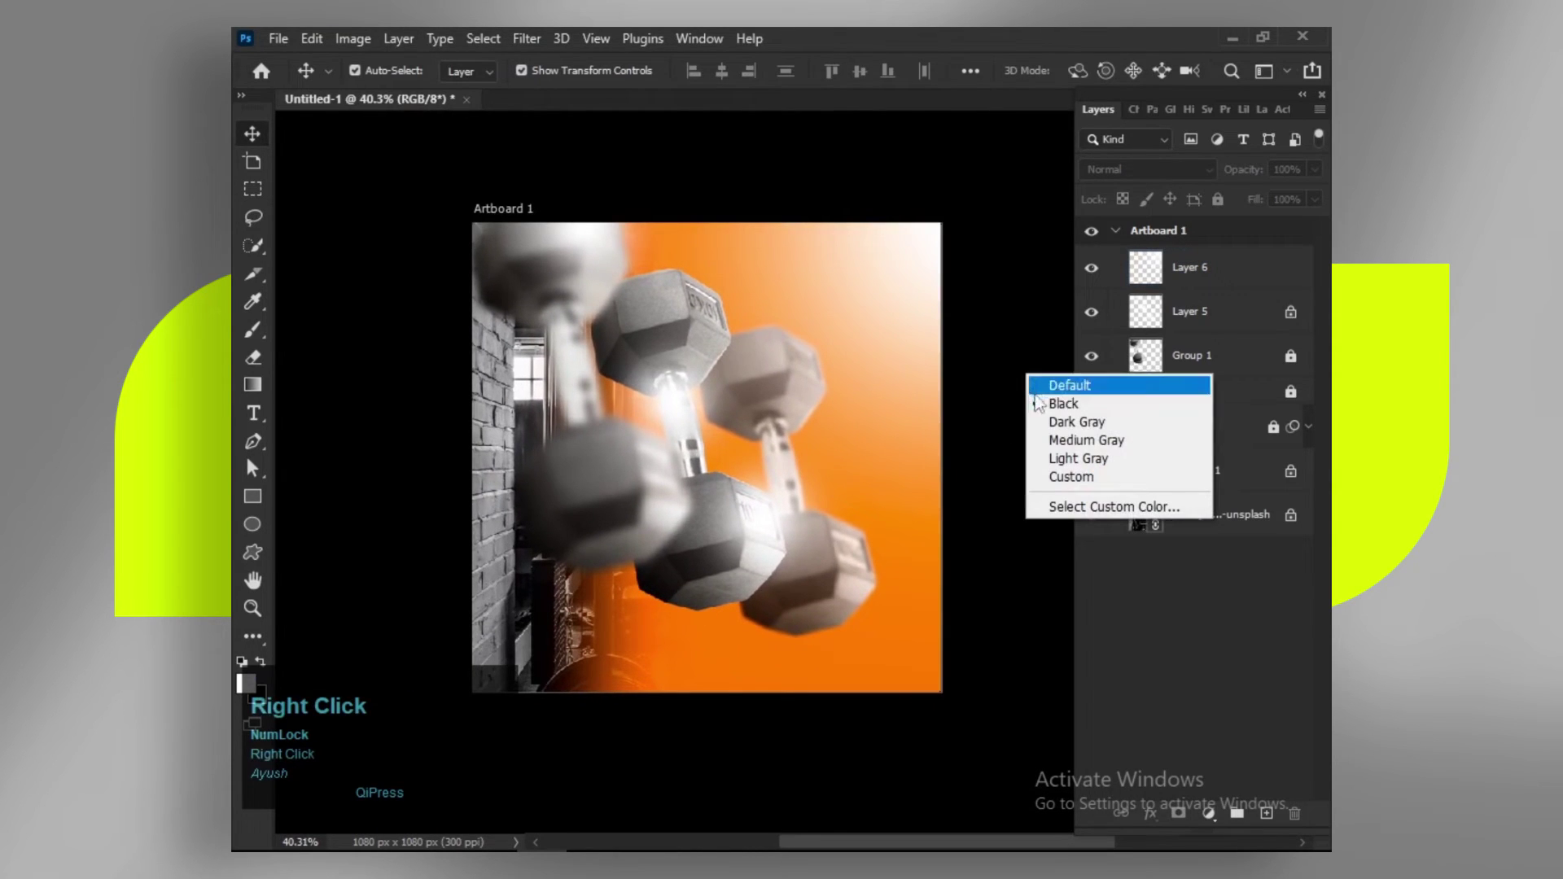
# Step: Select the top glow layer, brightening the orange upper right with an enlarged white glow
pyautogui.click(1047, 428)
pyautogui.scroll(3)
pyautogui.press('space')
pyautogui.click(829, 492)
pyautogui.press('space')
pyautogui.click(1265, 274)
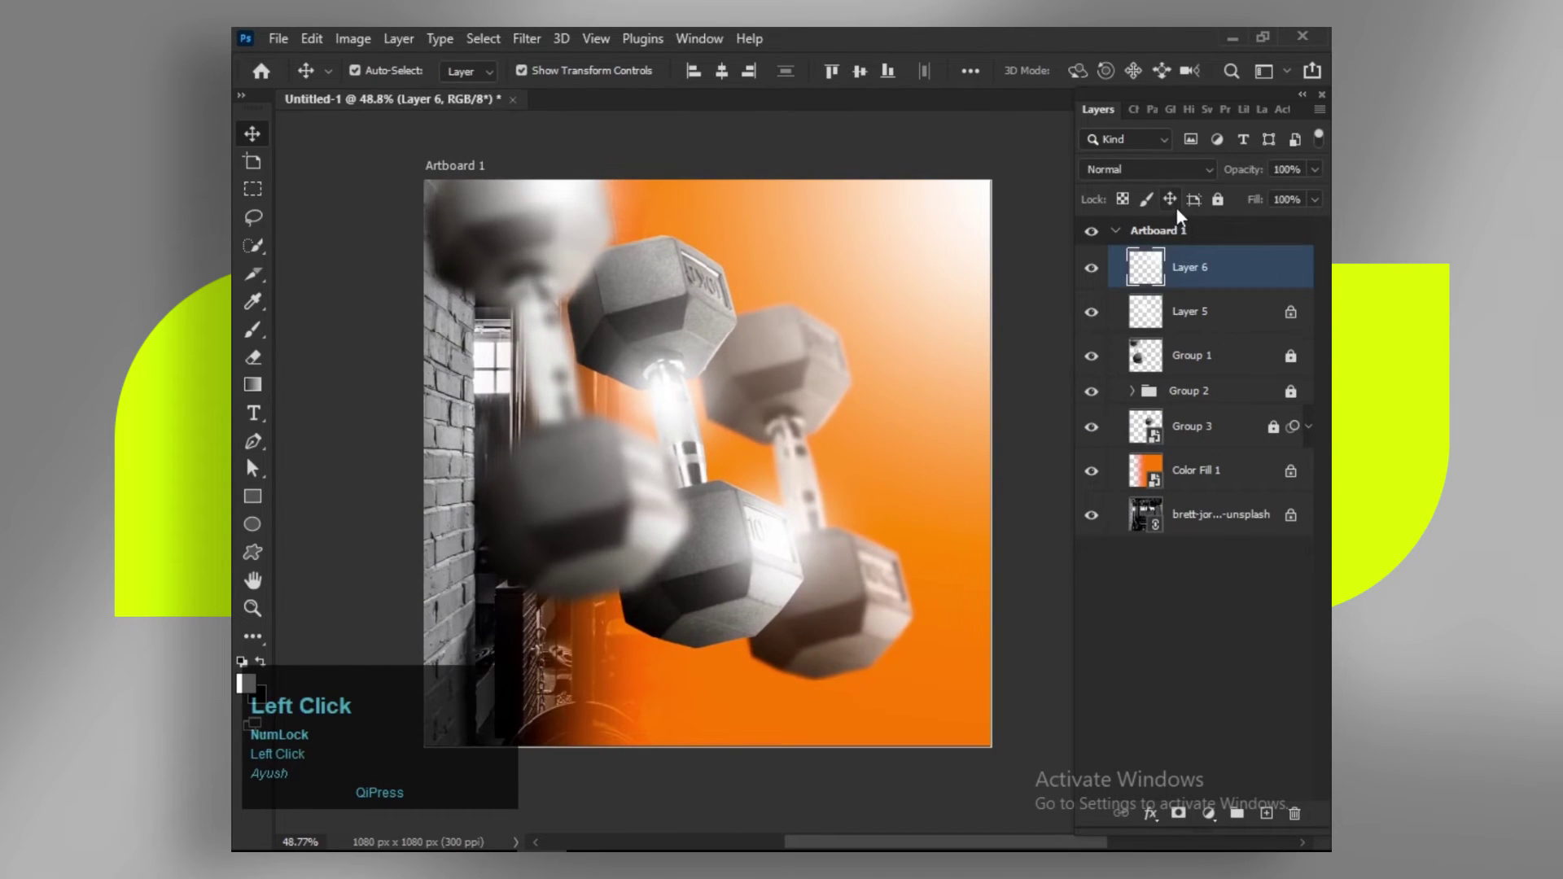
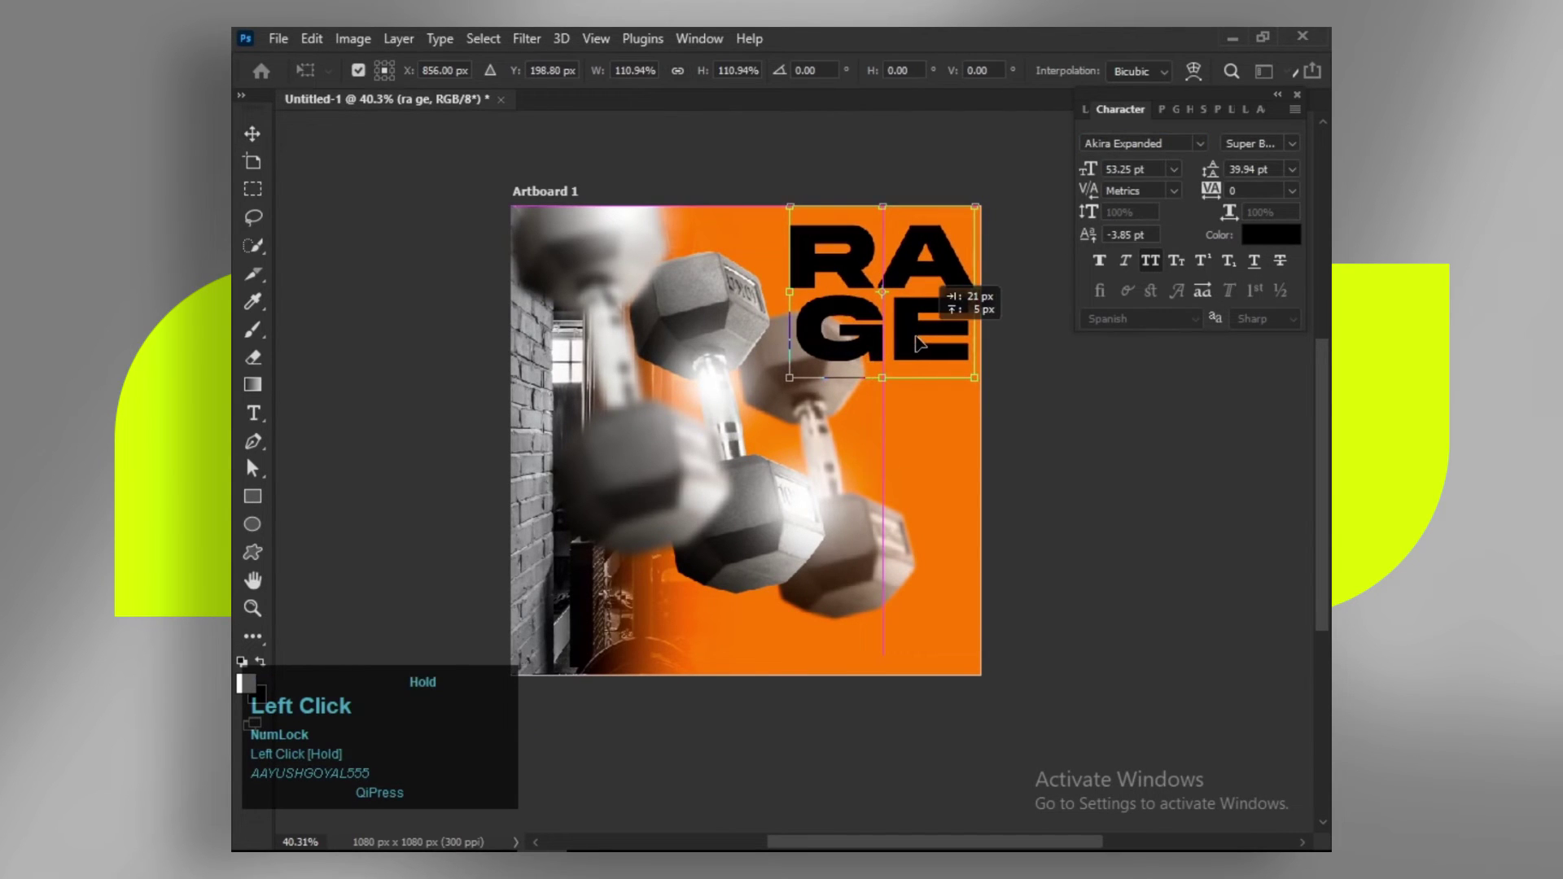
# Step: Confirm the RAGE title's size and move its layer below the dumbbell groups
pyautogui.press('Left')
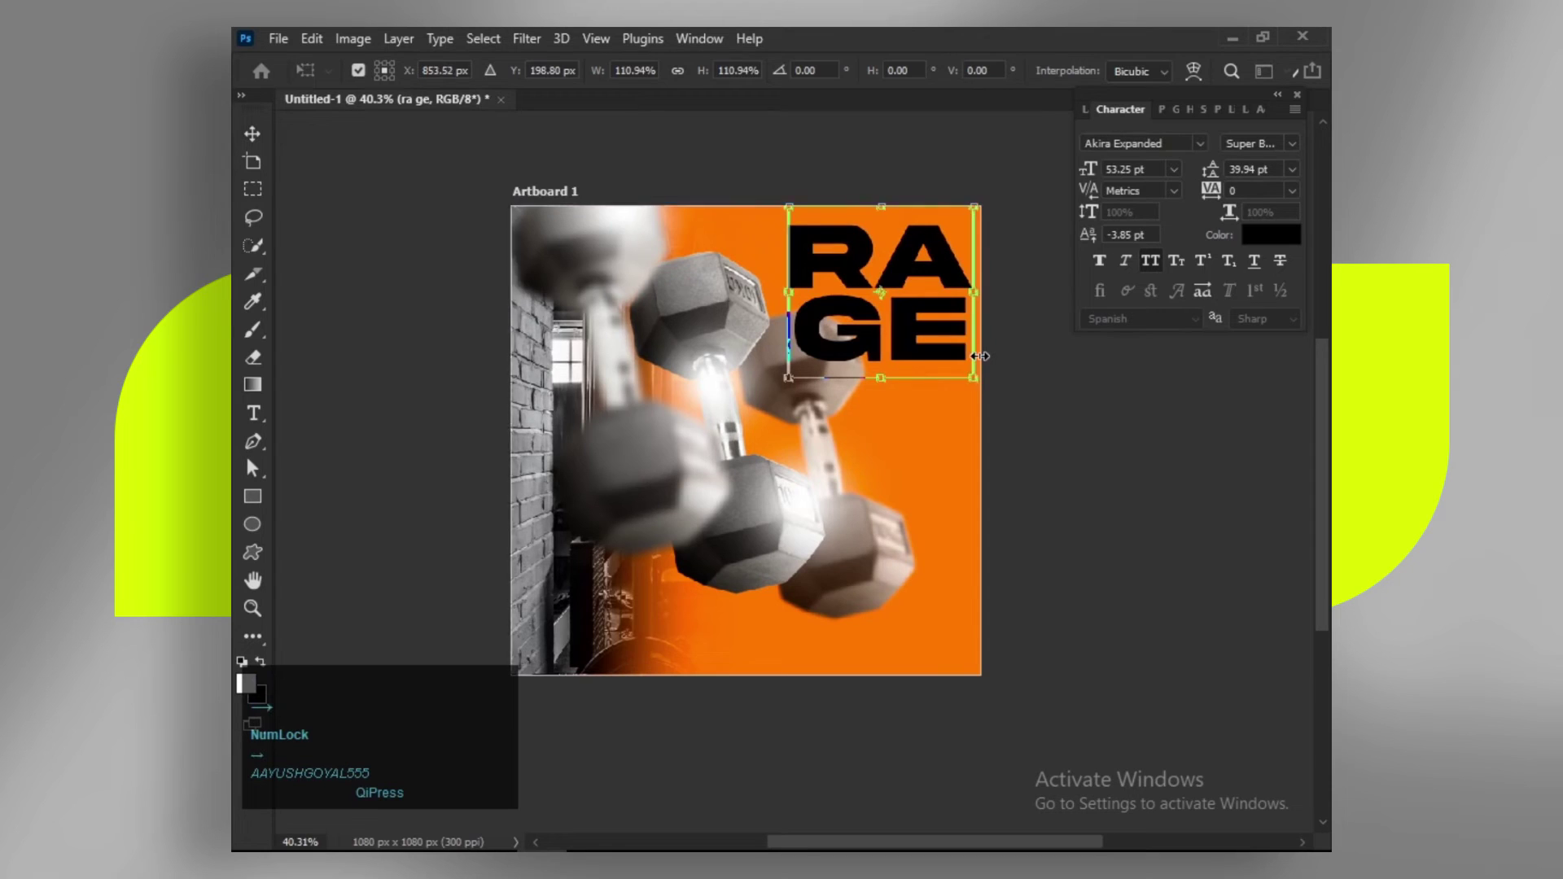
pyautogui.press('Return')
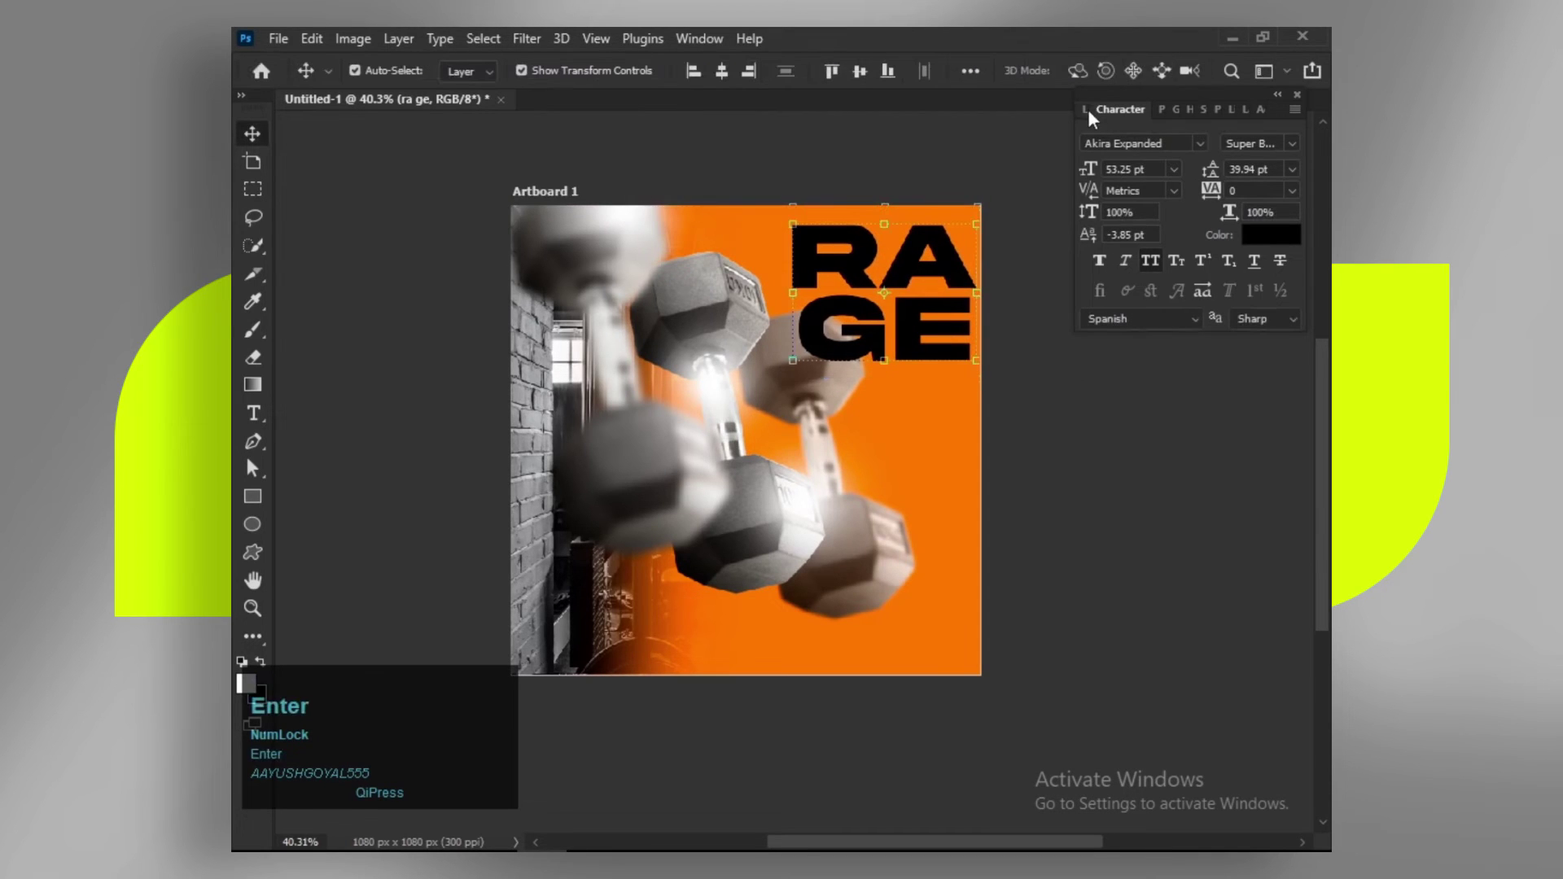
pyautogui.moveTo(1094, 122); pyautogui.dragTo(1136, 520)
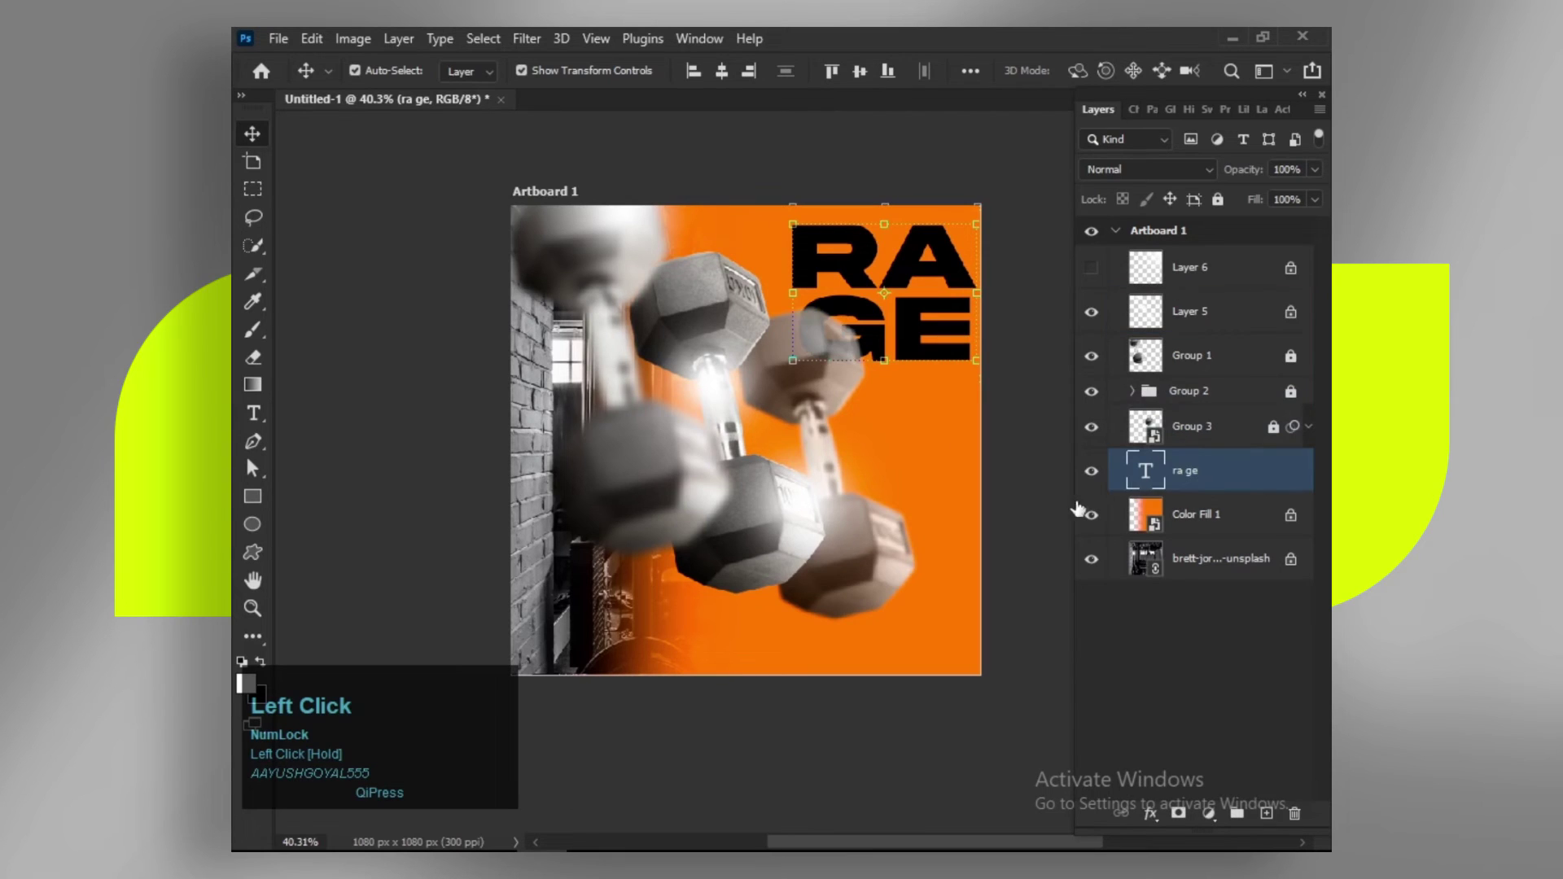
pyautogui.scroll(3)
pyautogui.press('space')
pyautogui.click(1136, 520)
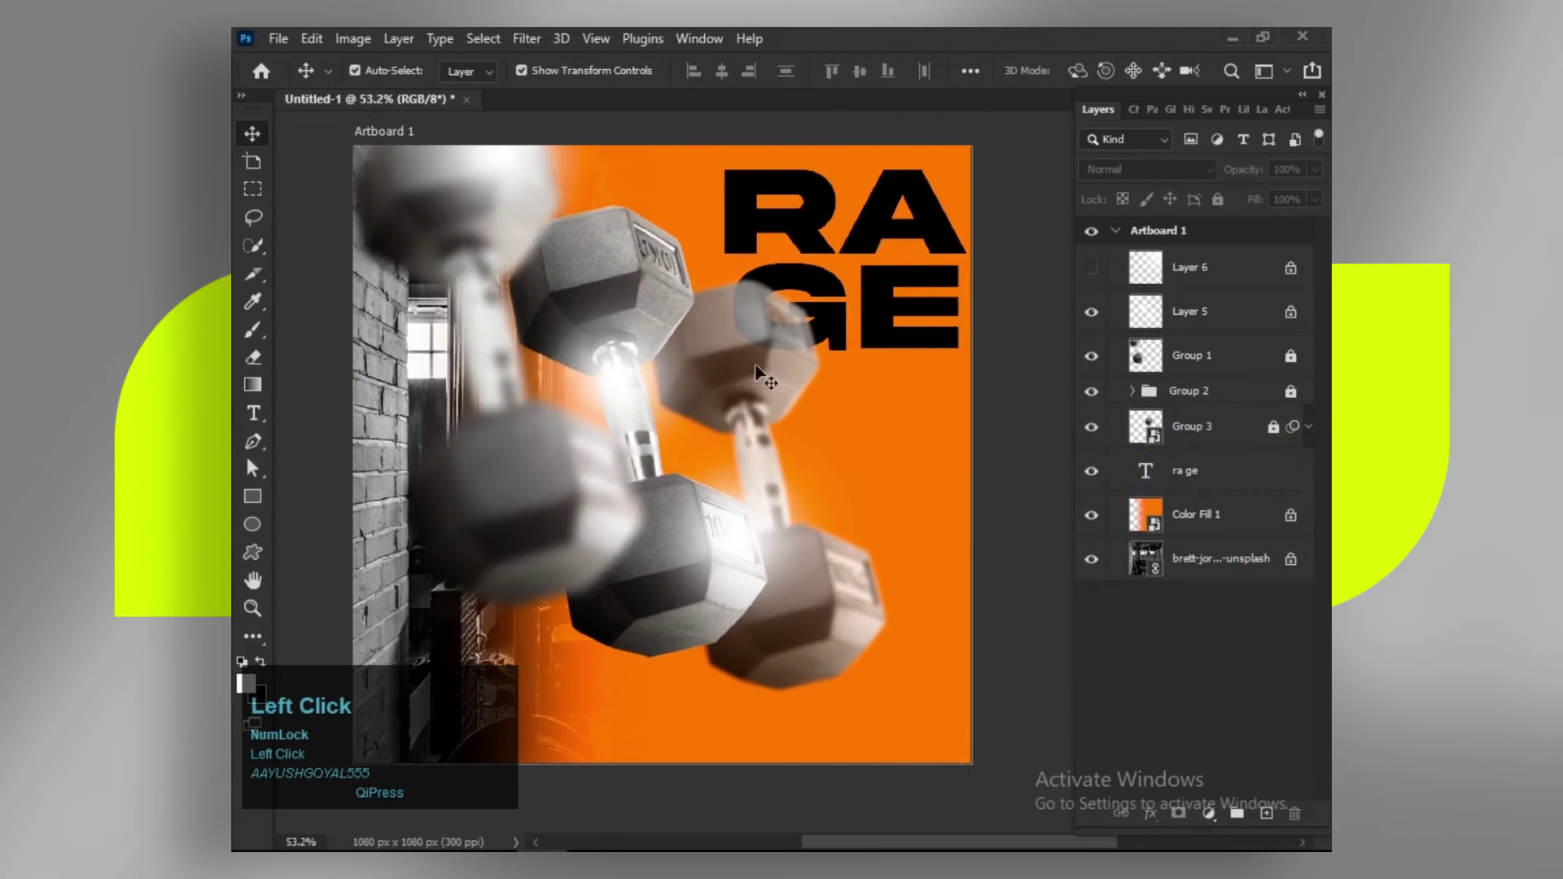
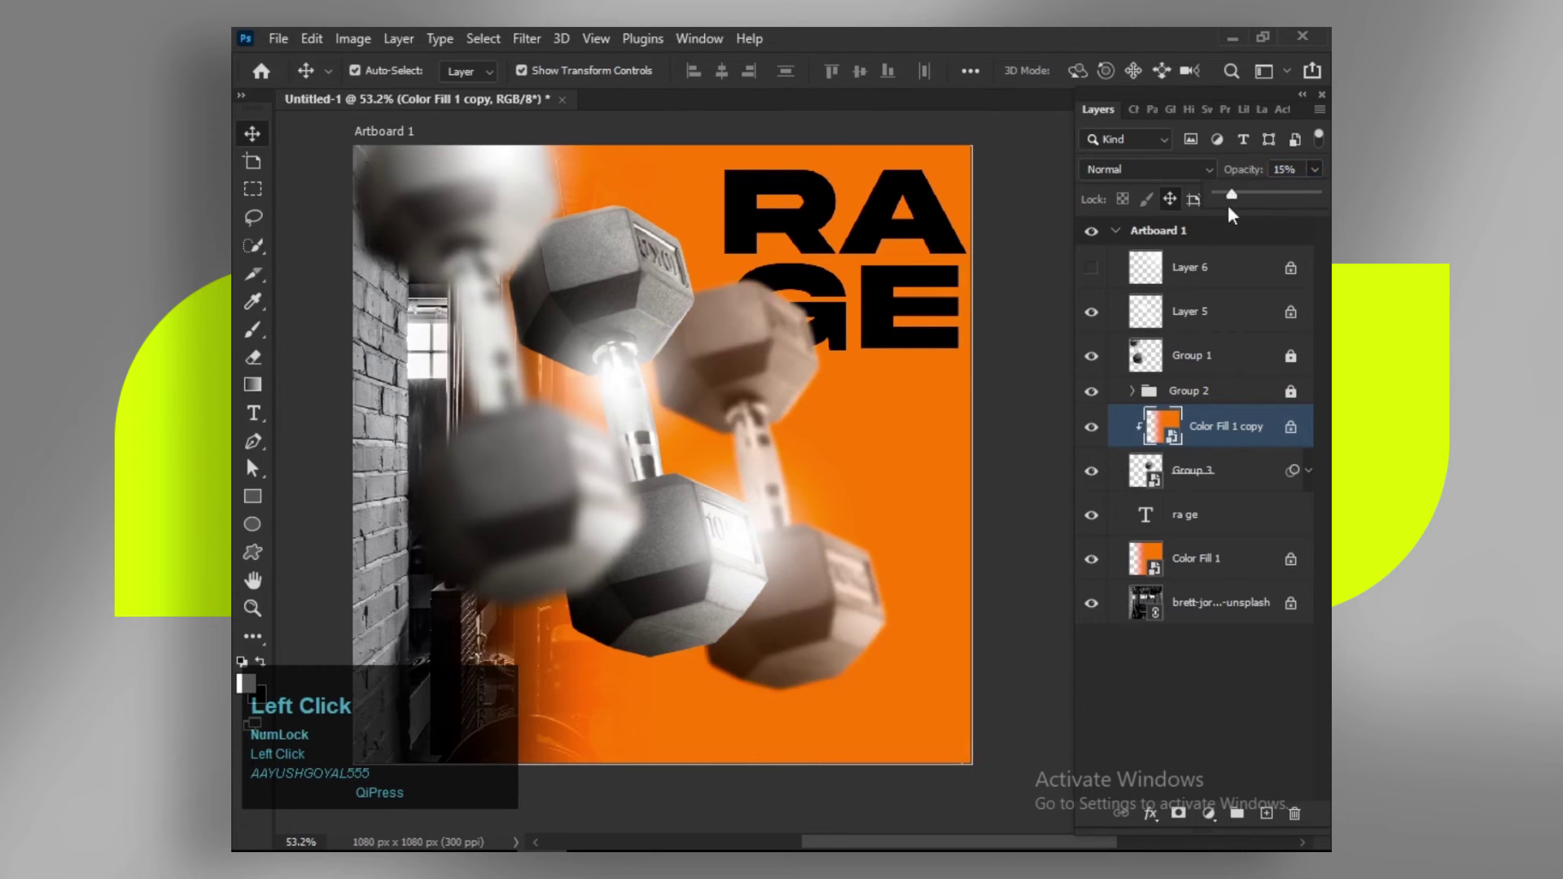
# Step: Move the glow Layer 6 just above the RAGE title, clip it and fade it to 30% opacity
pyautogui.scroll(-3)
pyautogui.scroll(3)
pyautogui.press('space')
pyautogui.click(877, 562)
pyautogui.press('space')
pyautogui.moveTo(1198, 522); pyautogui.dragTo(1098, 482)
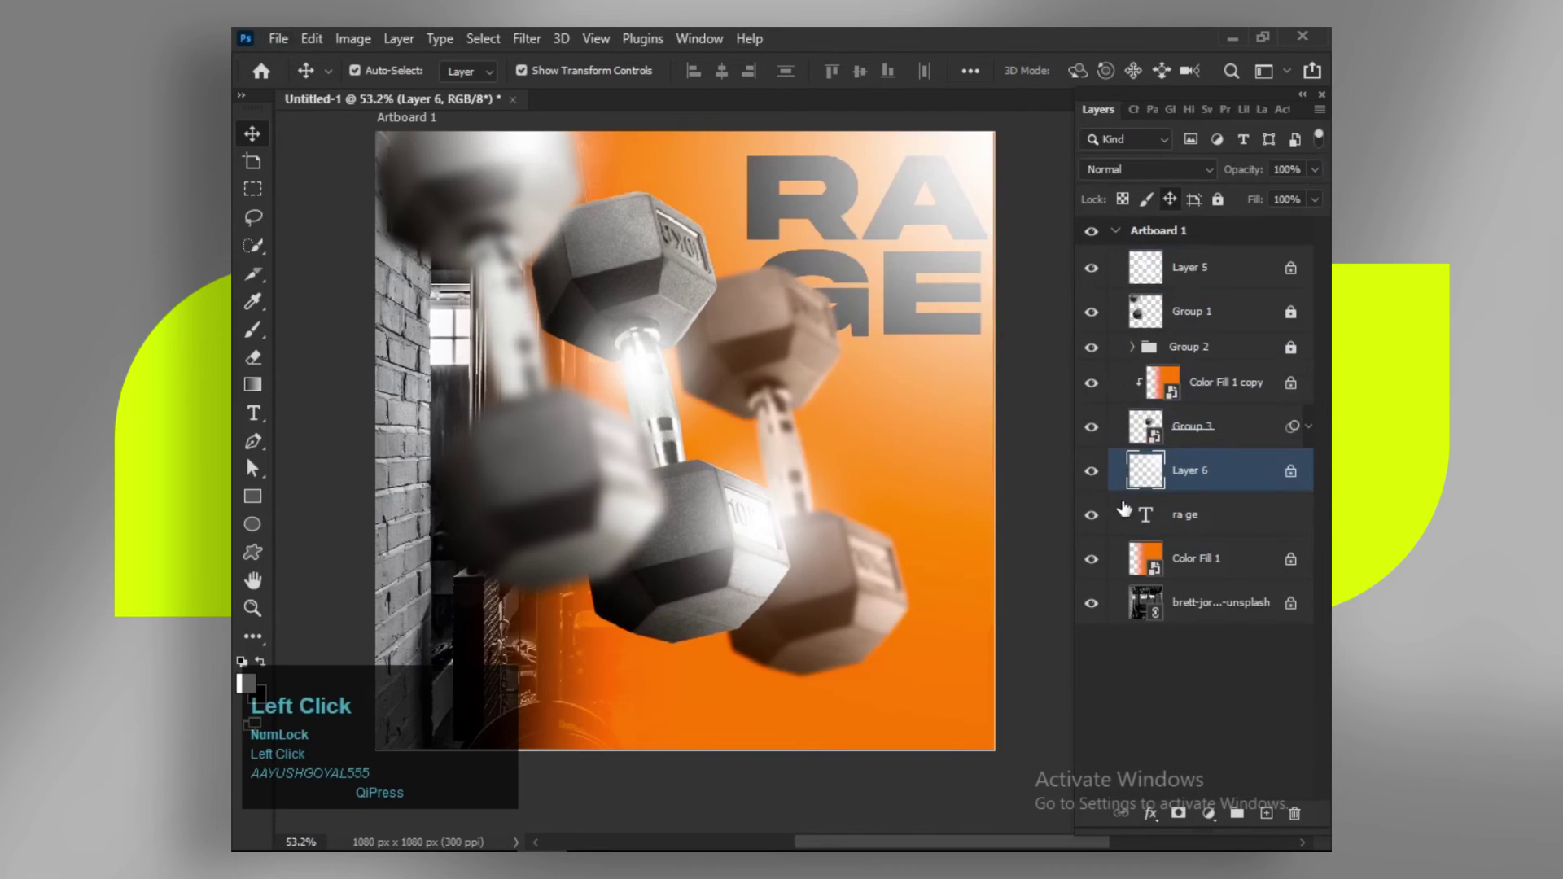
pyautogui.moveTo(1136, 565); pyautogui.dragTo(1055, 359)
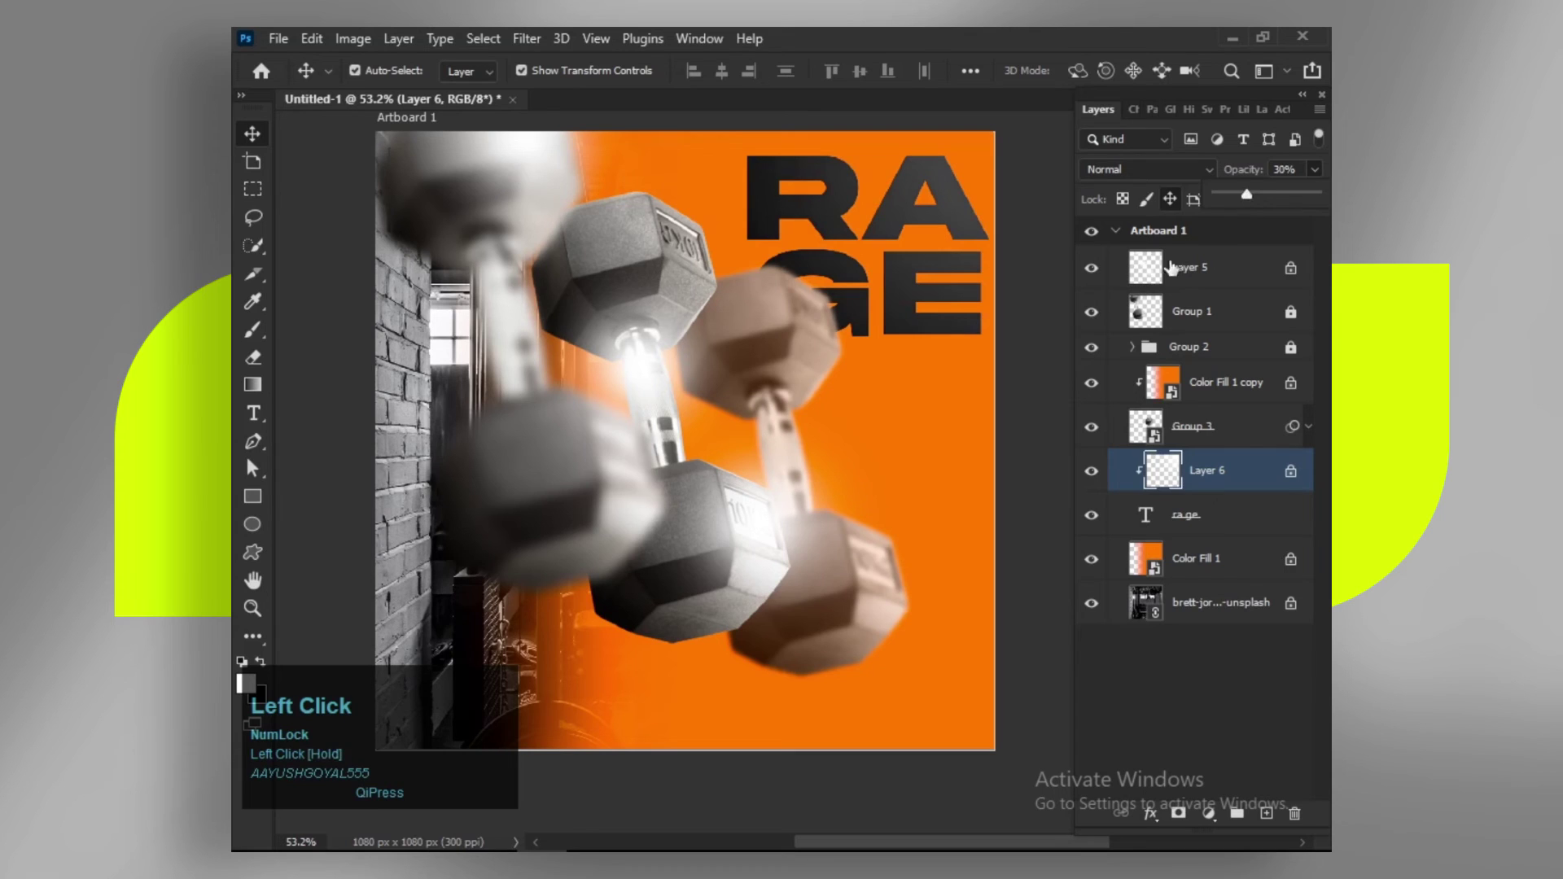
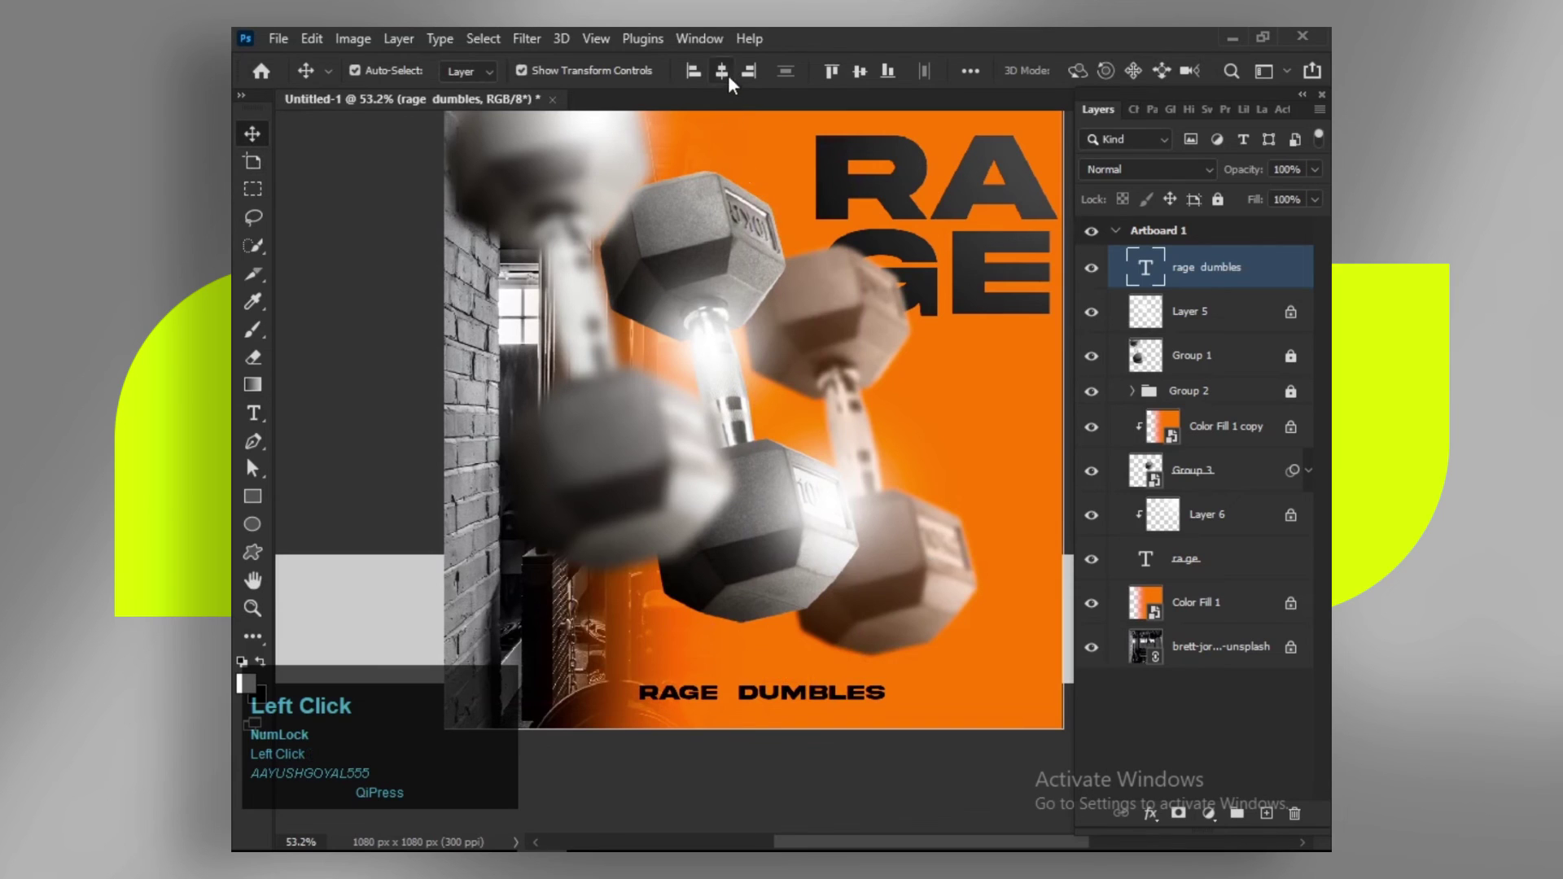
# Step: Highlight the word DUMBLES in the tagline and choose a new italic font
pyautogui.scroll(3)
pyautogui.press('space')
pyautogui.click(791, 598)
pyautogui.press('t')
pyautogui.moveTo(711, 232); pyautogui.dragTo(1163, 120)
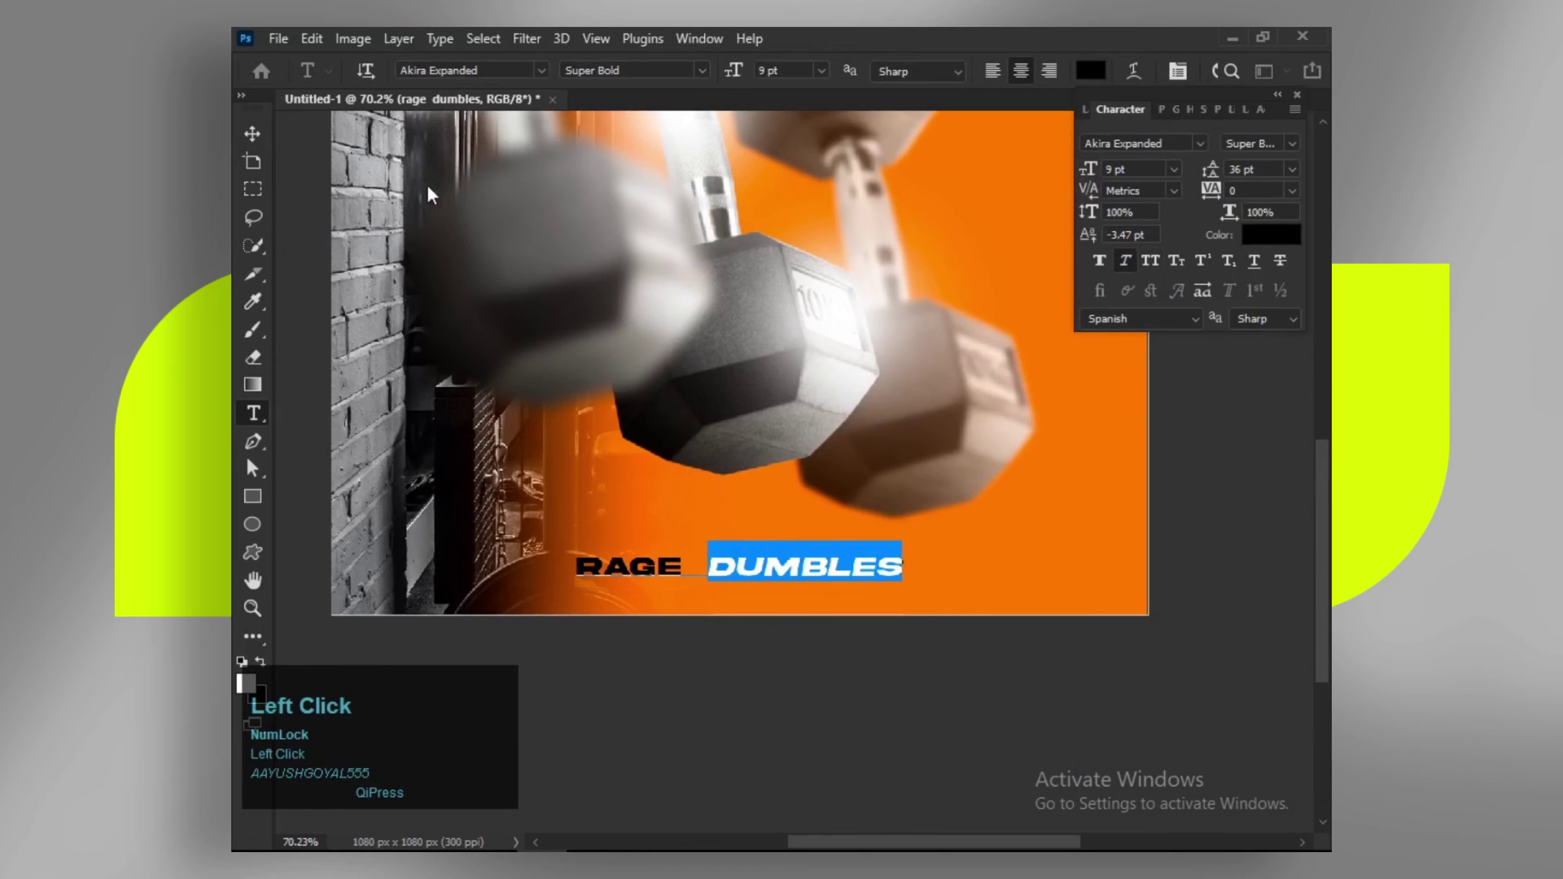
pyautogui.click(1202, 147)
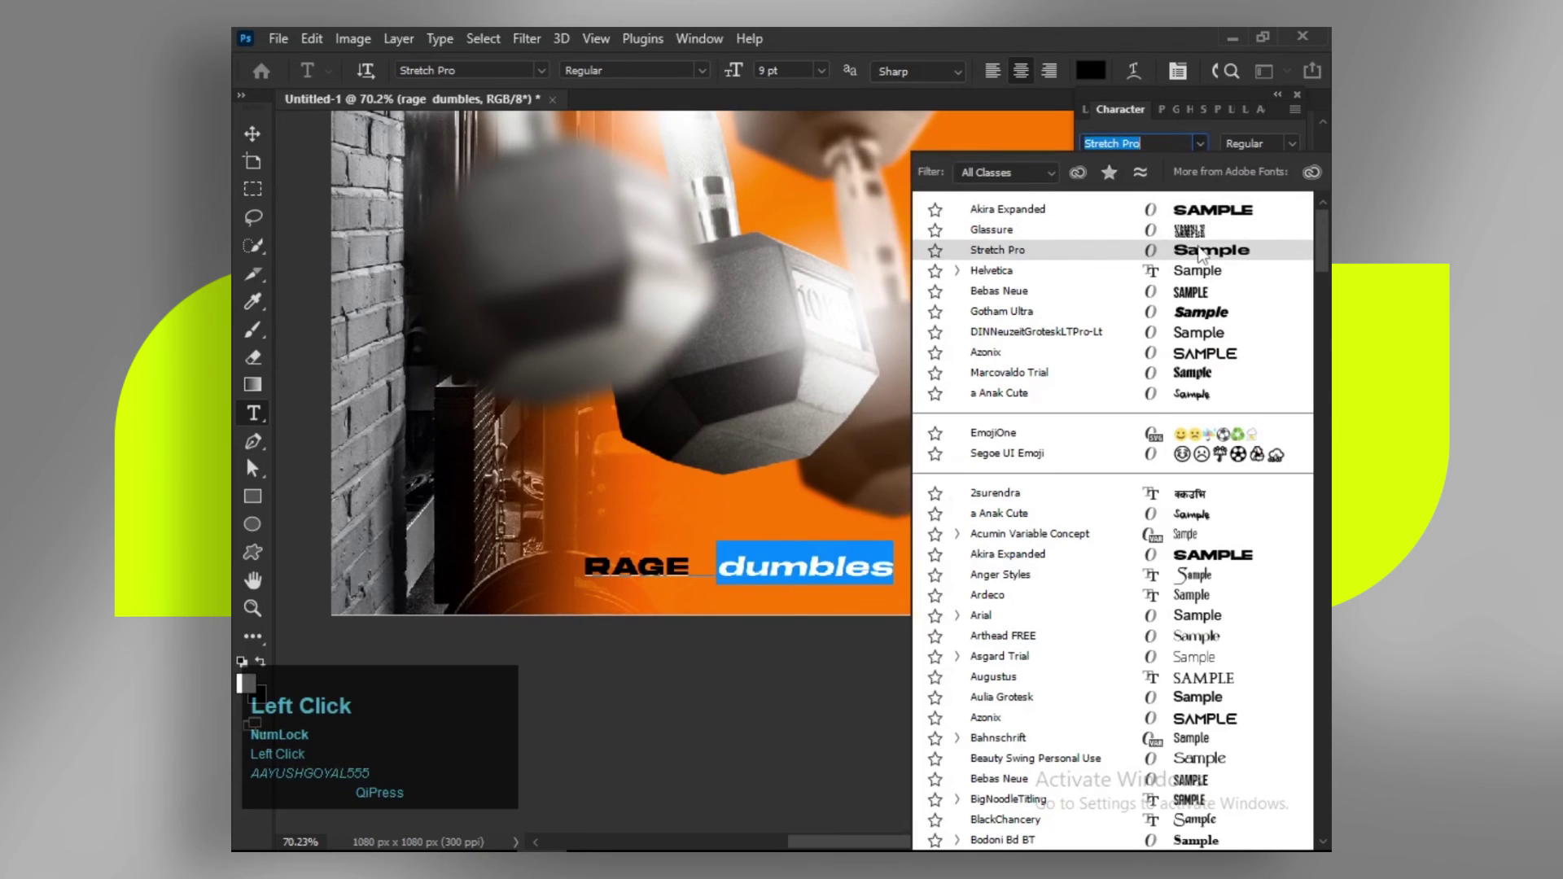
# Step: Draw a white-filled rectangle over the word RAGE
pyautogui.moveTo(1209, 273); pyautogui.dragTo(253, 467)
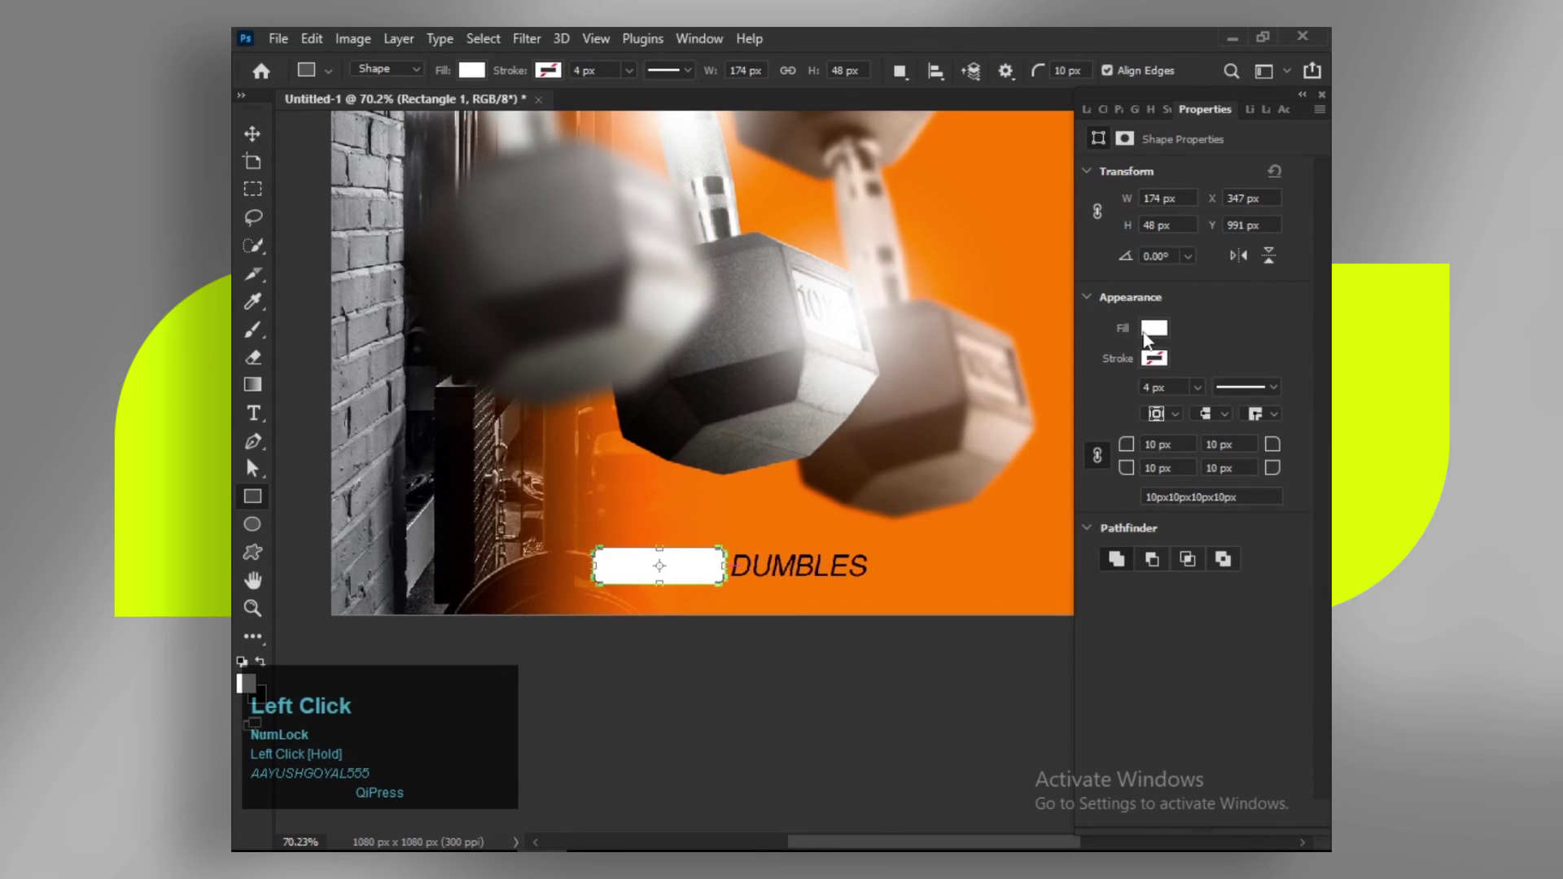
# Step: Set the box corner radius to 0 px, put the RAGE text above it, group them and align
pyautogui.click(254, 467)
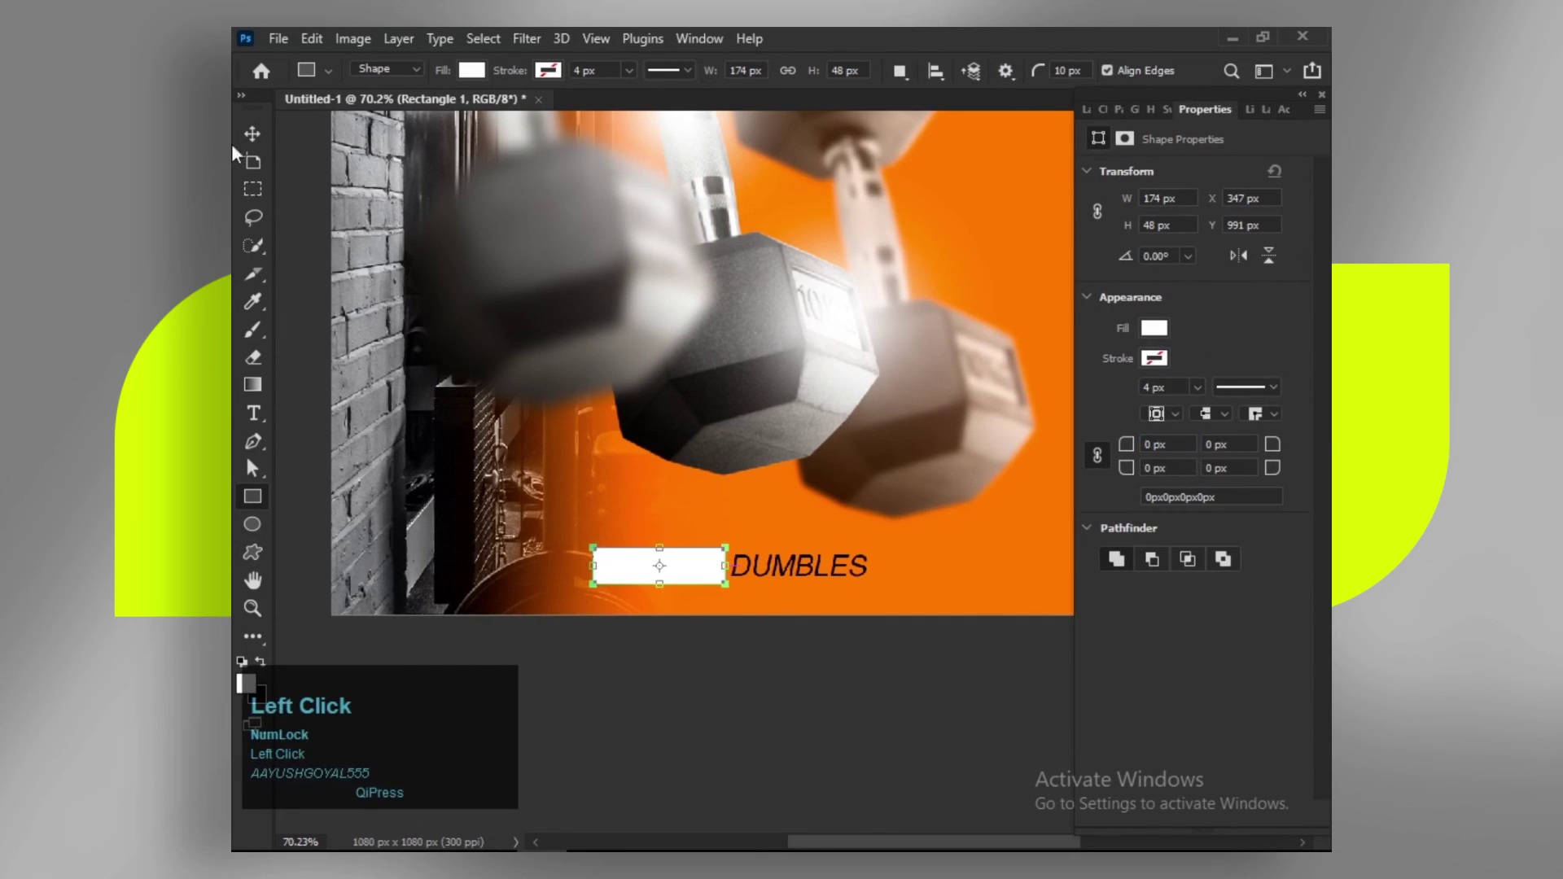
pyautogui.press('ctrl+[')
pyautogui.click(254, 466)
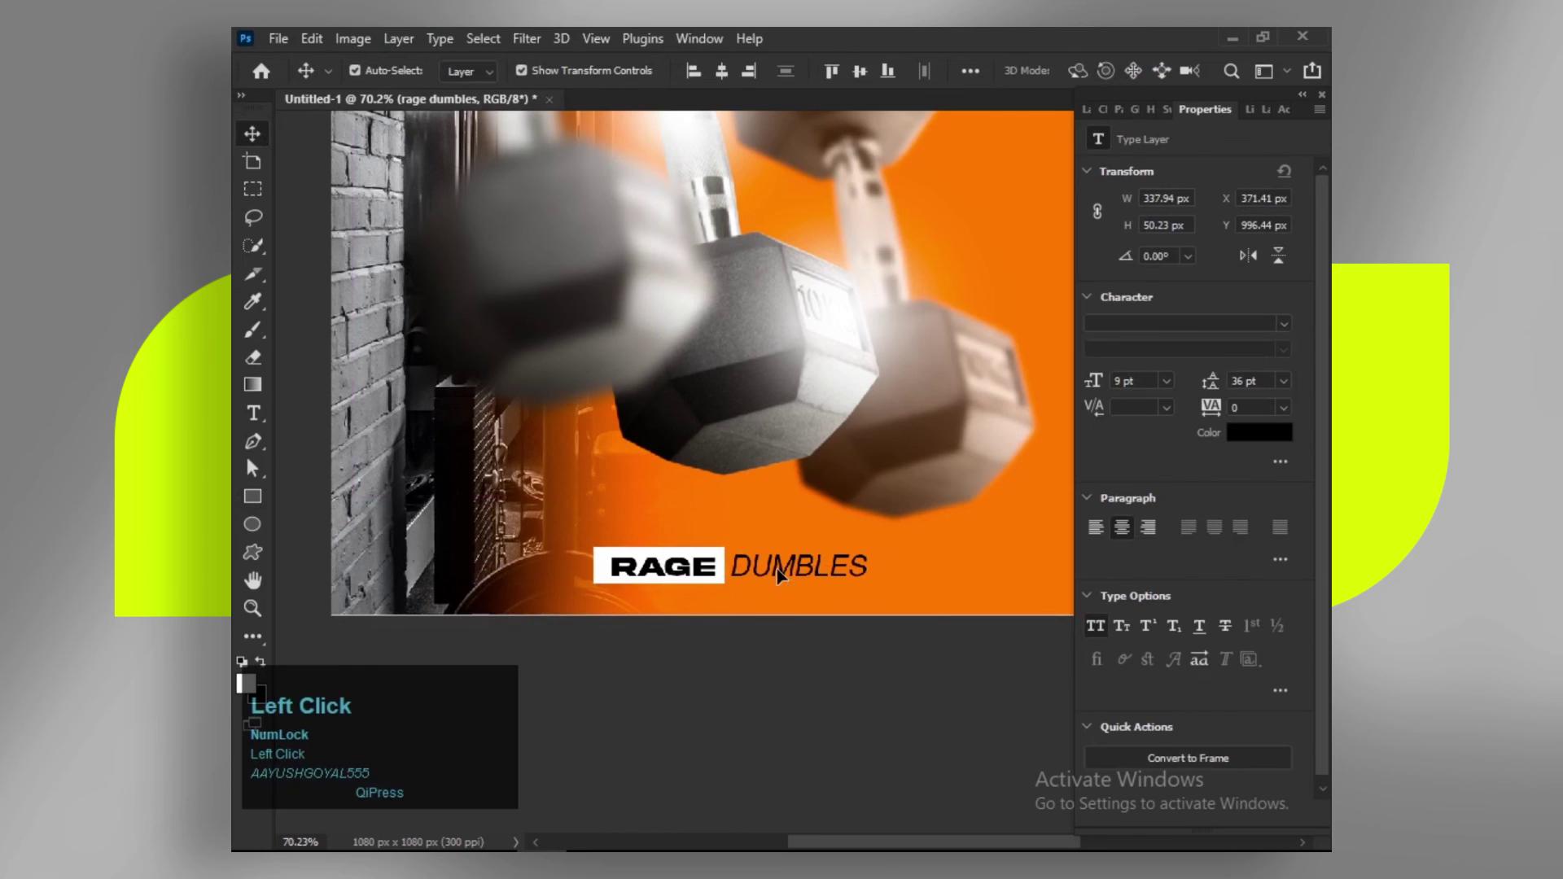
pyautogui.press('Left')
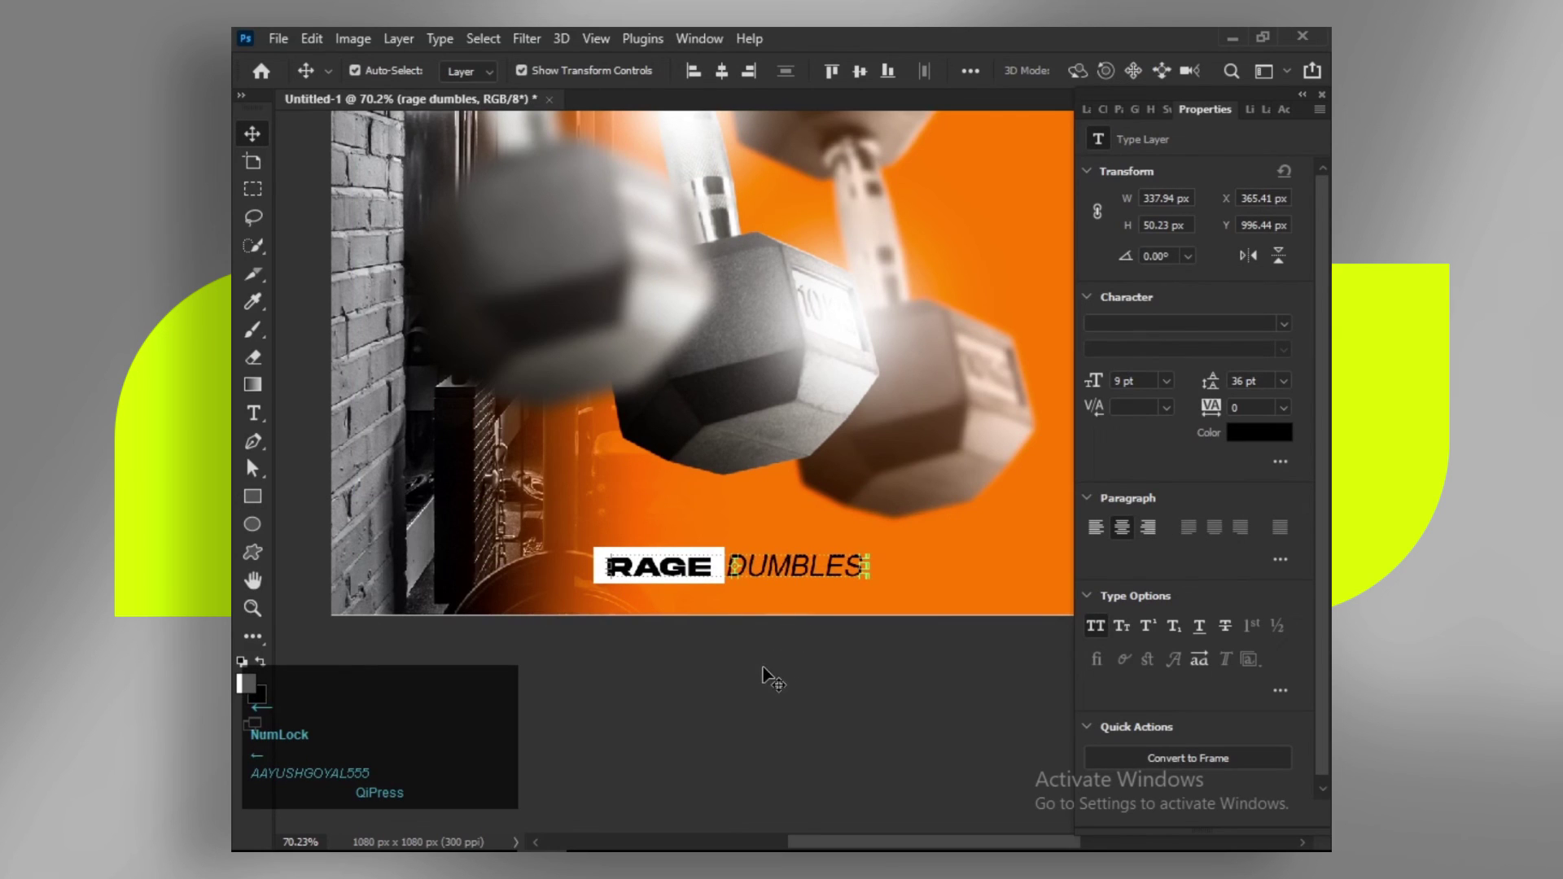
pyautogui.moveTo(251, 463); pyautogui.dragTo(253, 467)
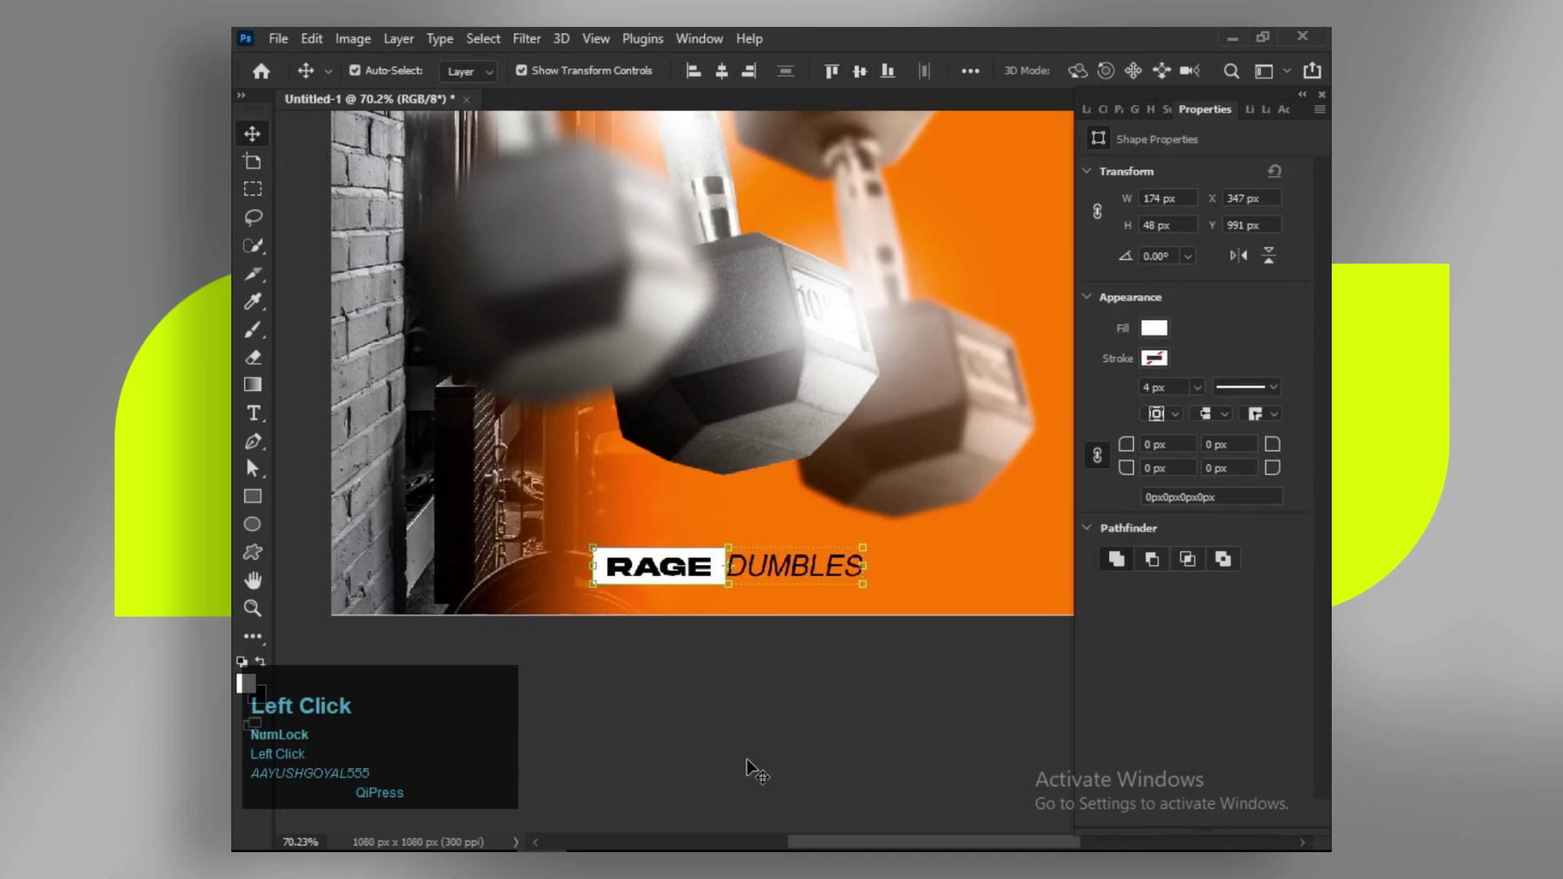
pyautogui.scroll(-3)
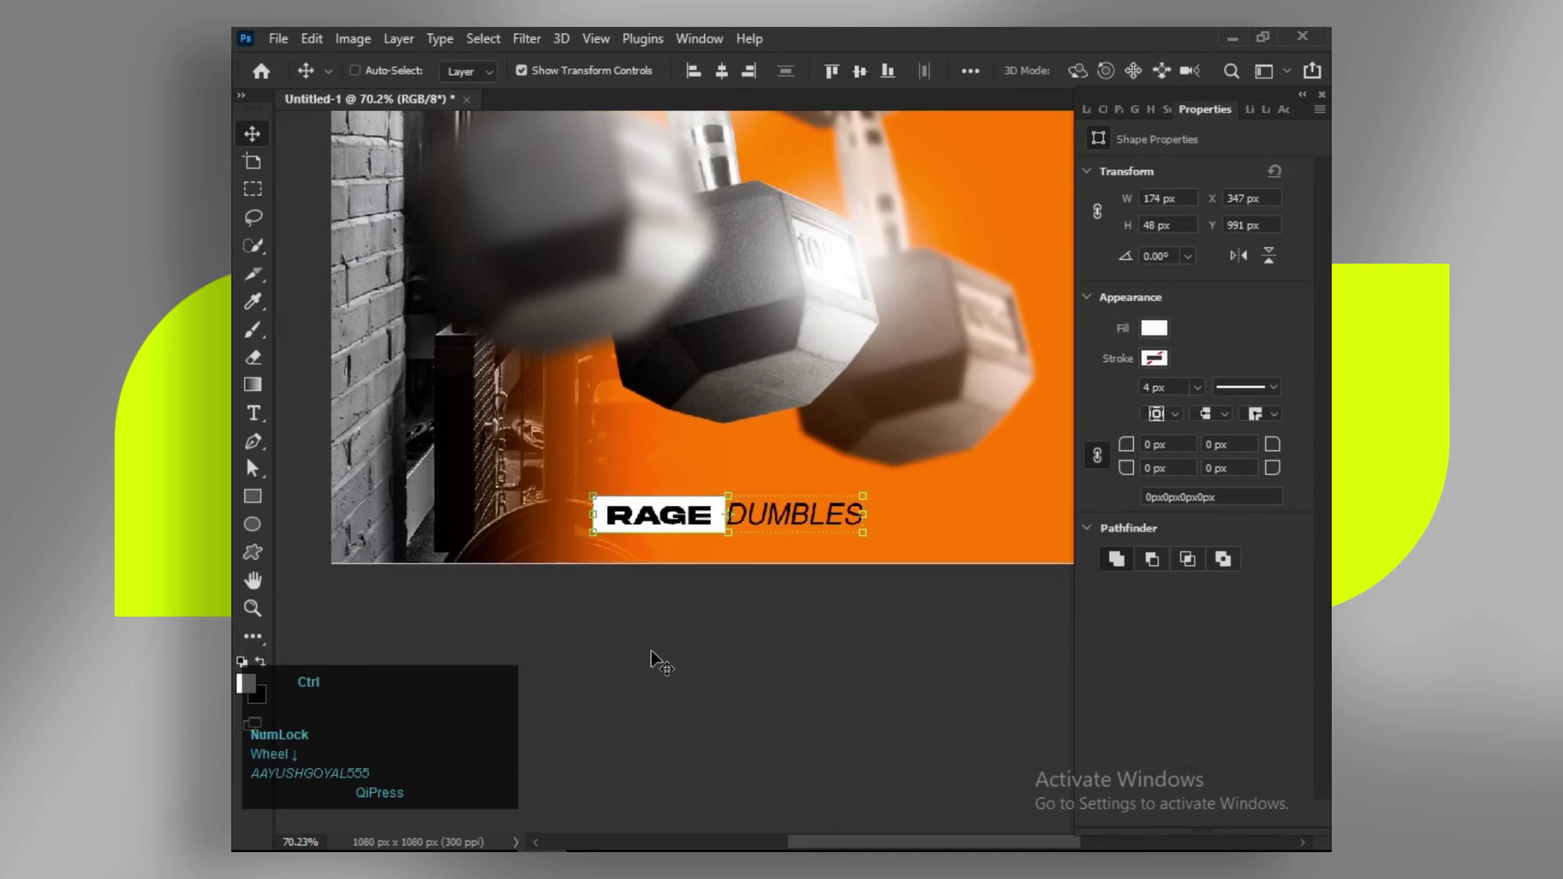
pyautogui.press('ctrl+g')
pyautogui.click(718, 80)
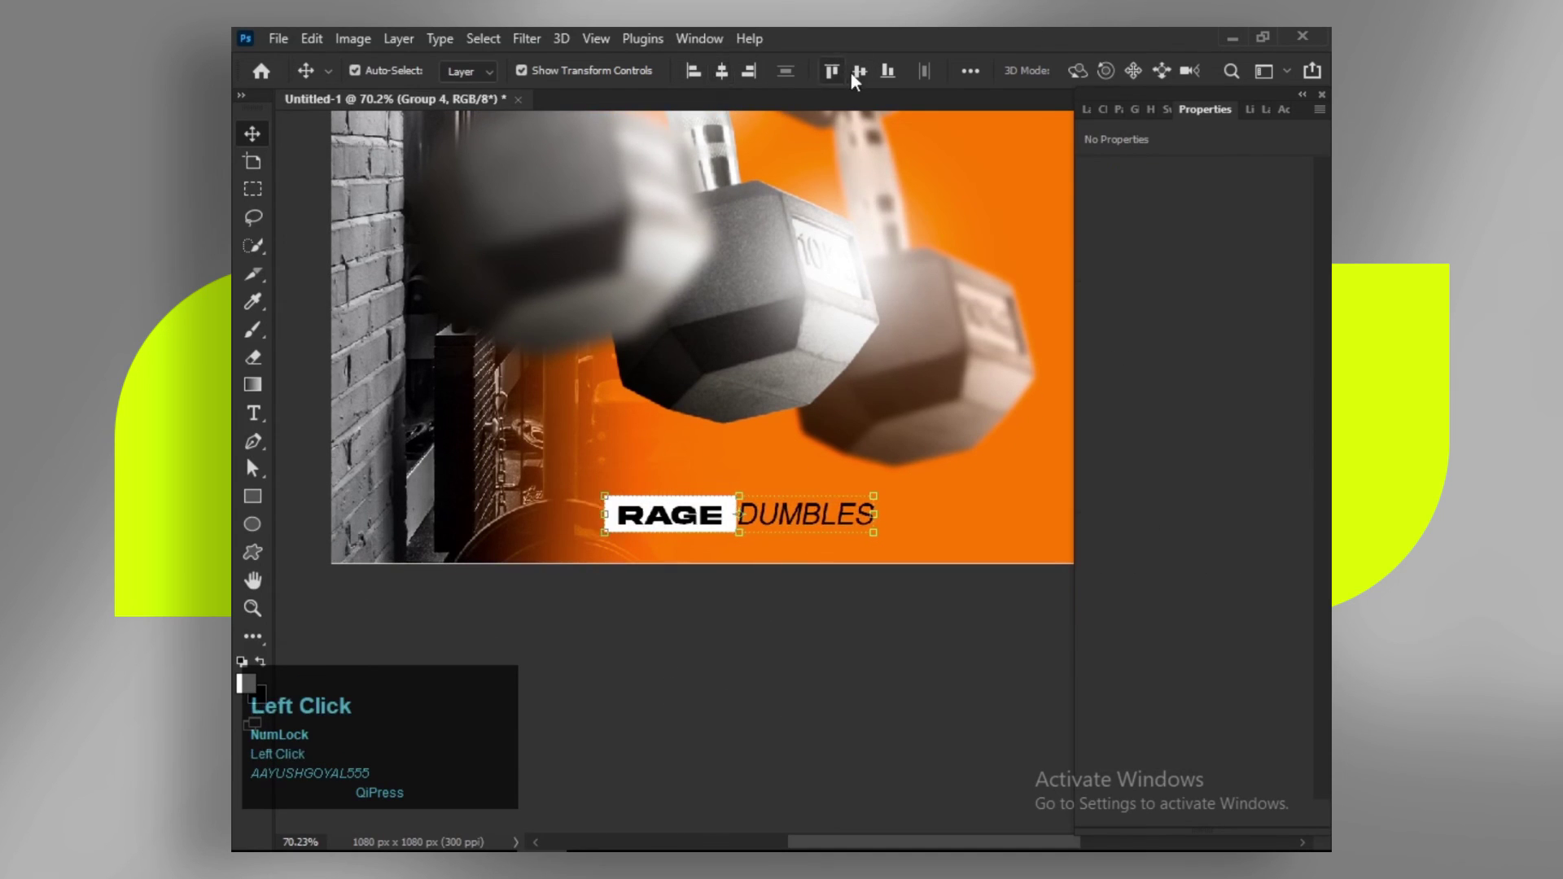
# Step: Zoom out to view the whole finished poster
pyautogui.scroll(-3)
pyautogui.press('space')
pyautogui.click(253, 467)
pyautogui.press('space')
pyautogui.scroll(-3)
pyautogui.press('space')
pyautogui.click(252, 463)
pyautogui.scroll(3)
pyautogui.press('space')
pyautogui.click(251, 463)
pyautogui.press('space')
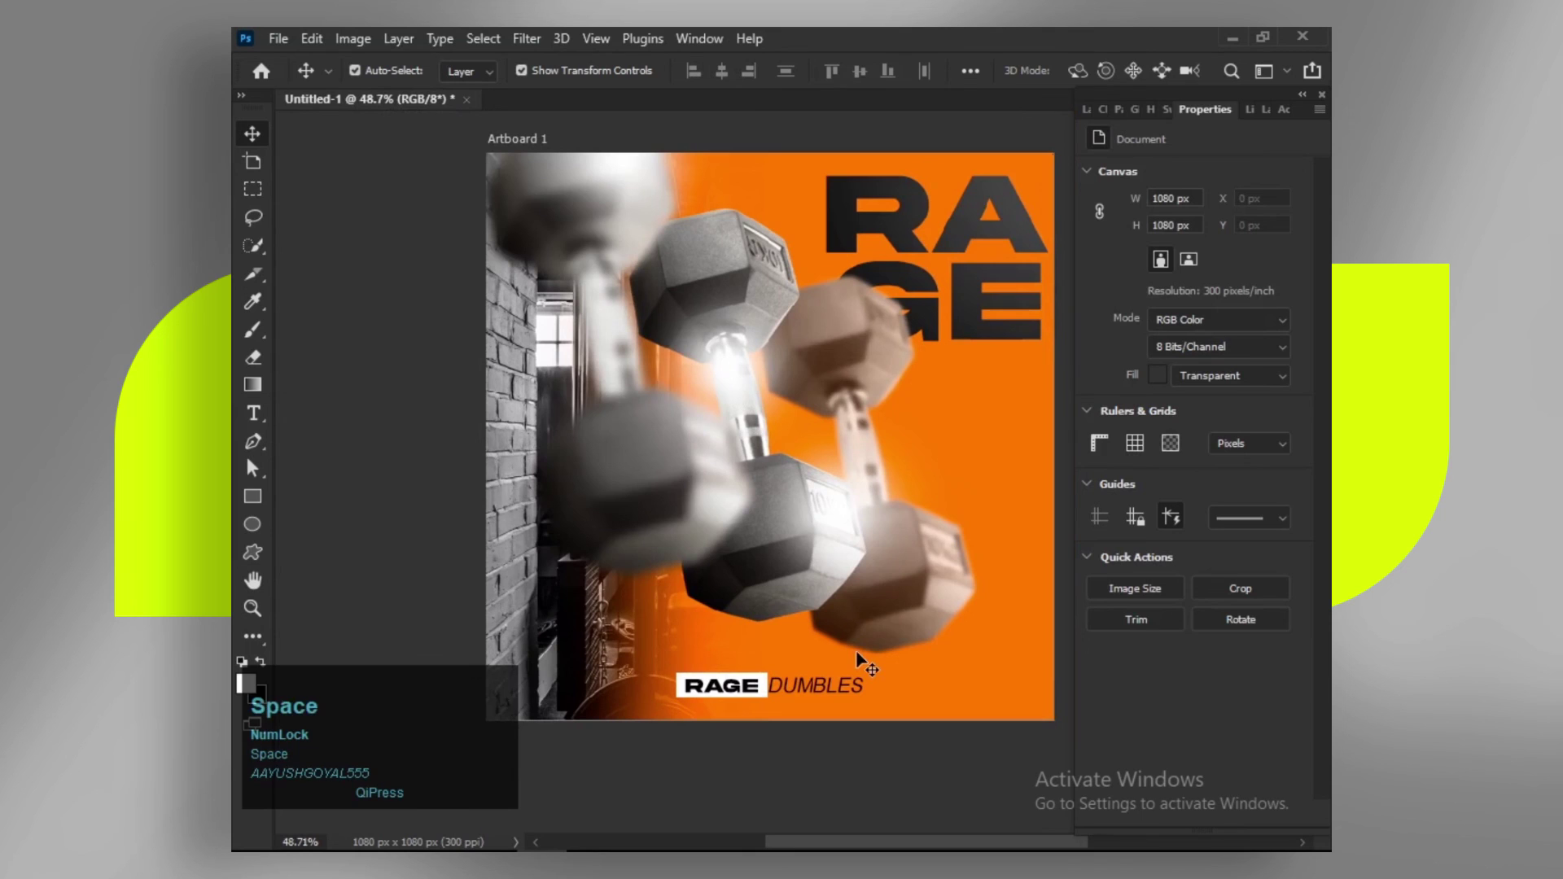
pyautogui.press('space')
pyautogui.click(252, 463)
pyautogui.press('space')
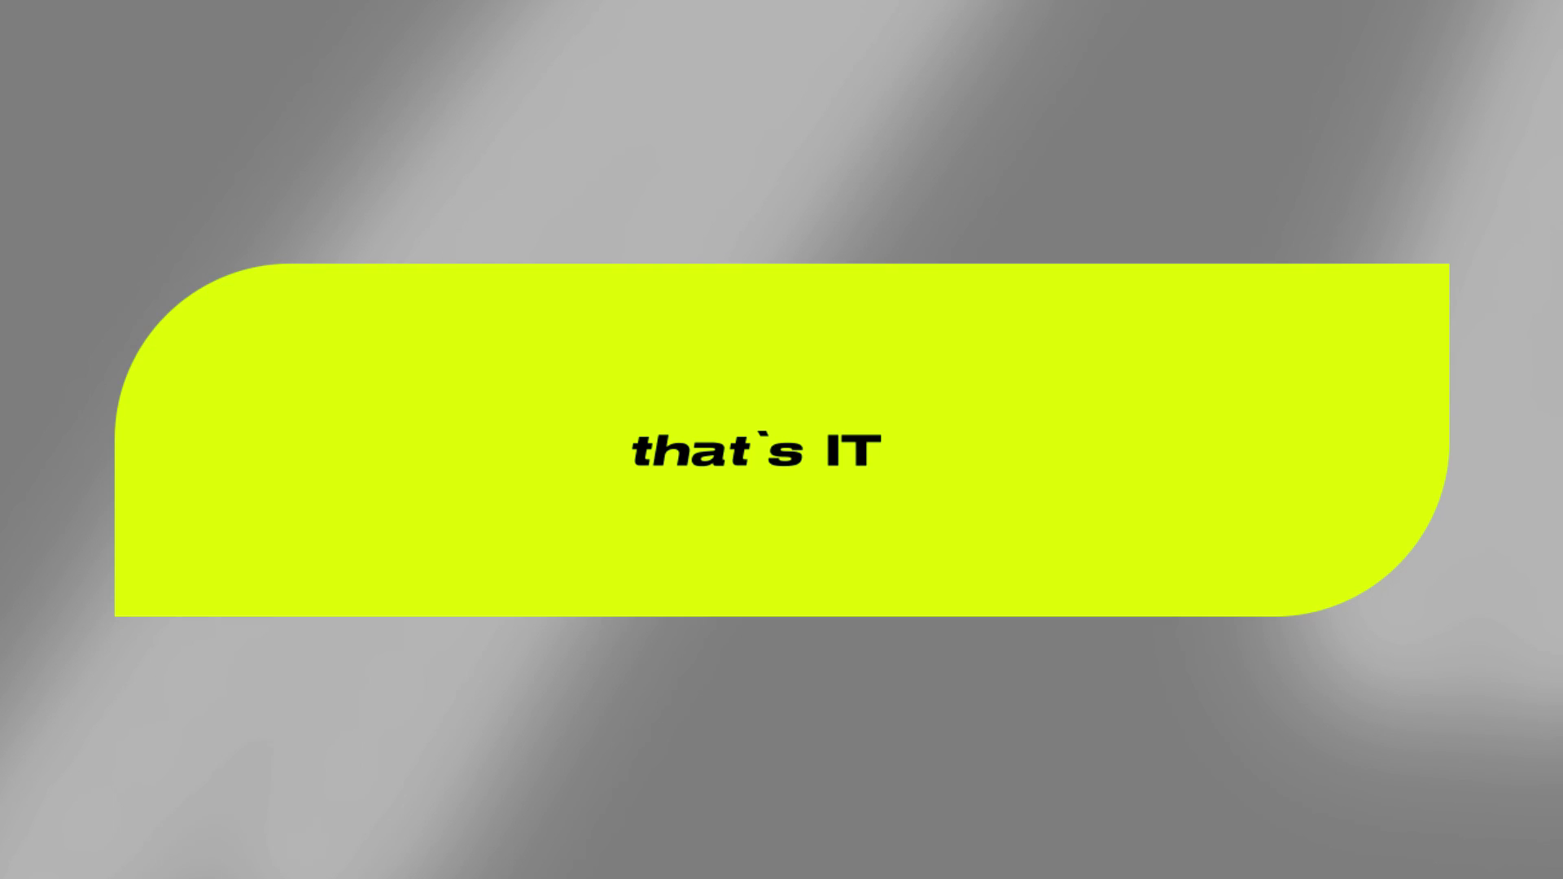